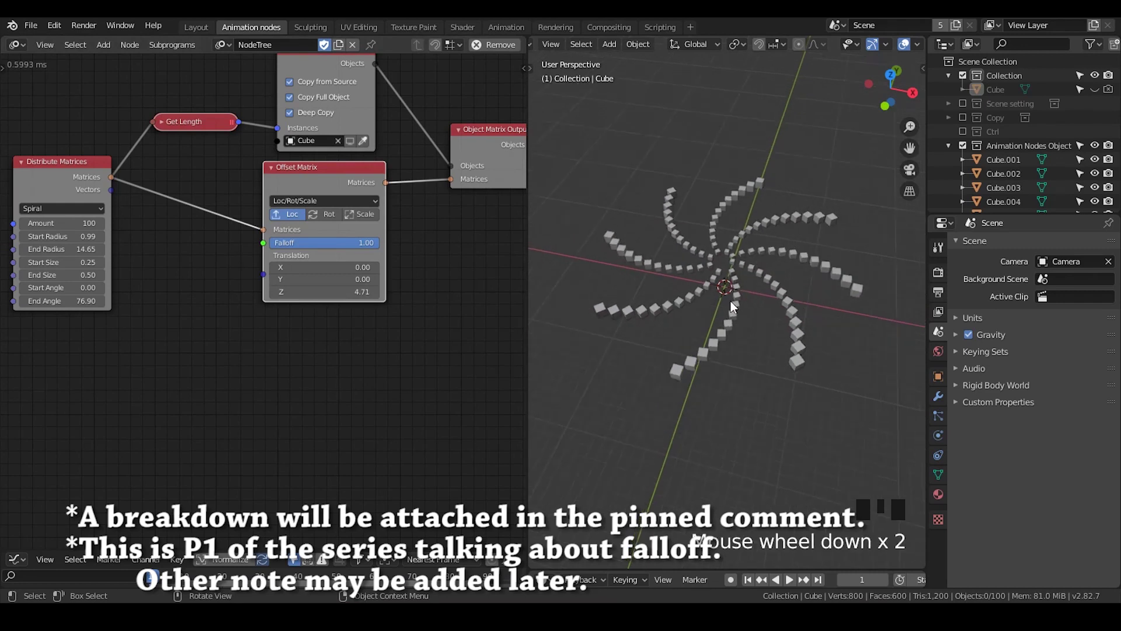
- Add an Empty Sphere named Controller into the Ctrl collection at the spiral's origin
drag(734, 304, 666, 313)
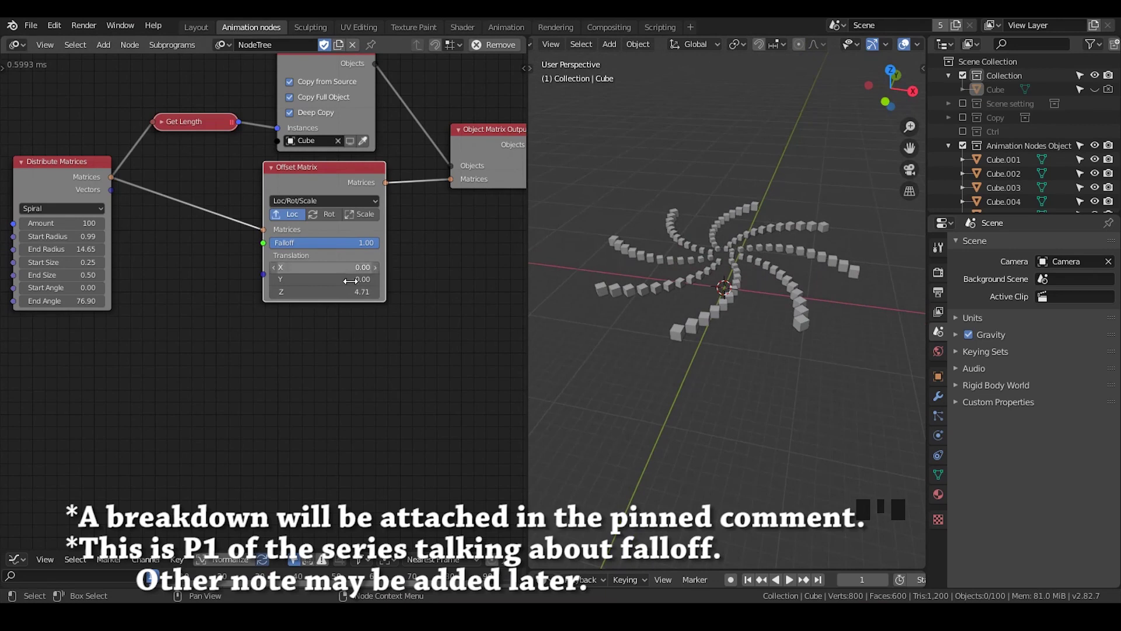
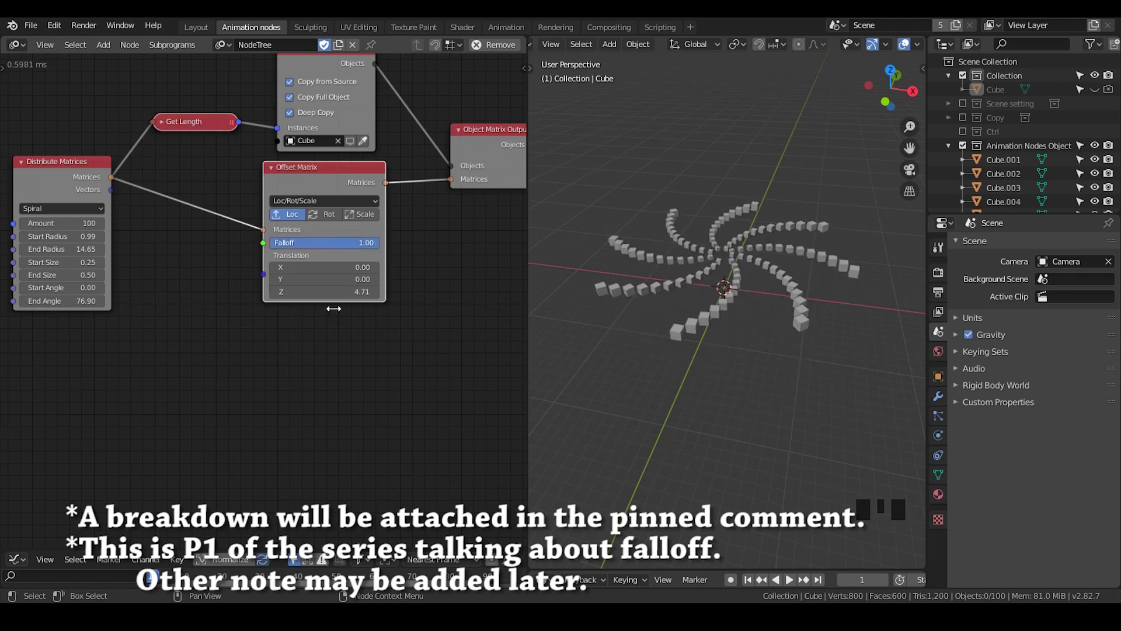
drag(364, 244, 973, 140)
click(1014, 149)
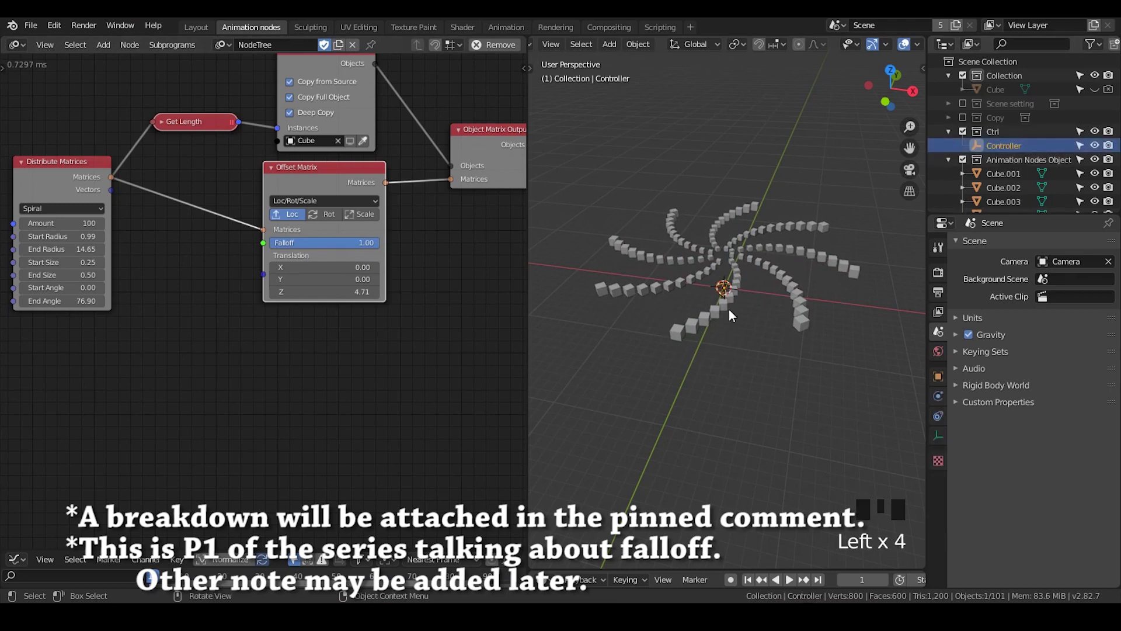
- Add an Object Controller Falloff on Controller and feed it into the Offset Matrix falloff
key(s)
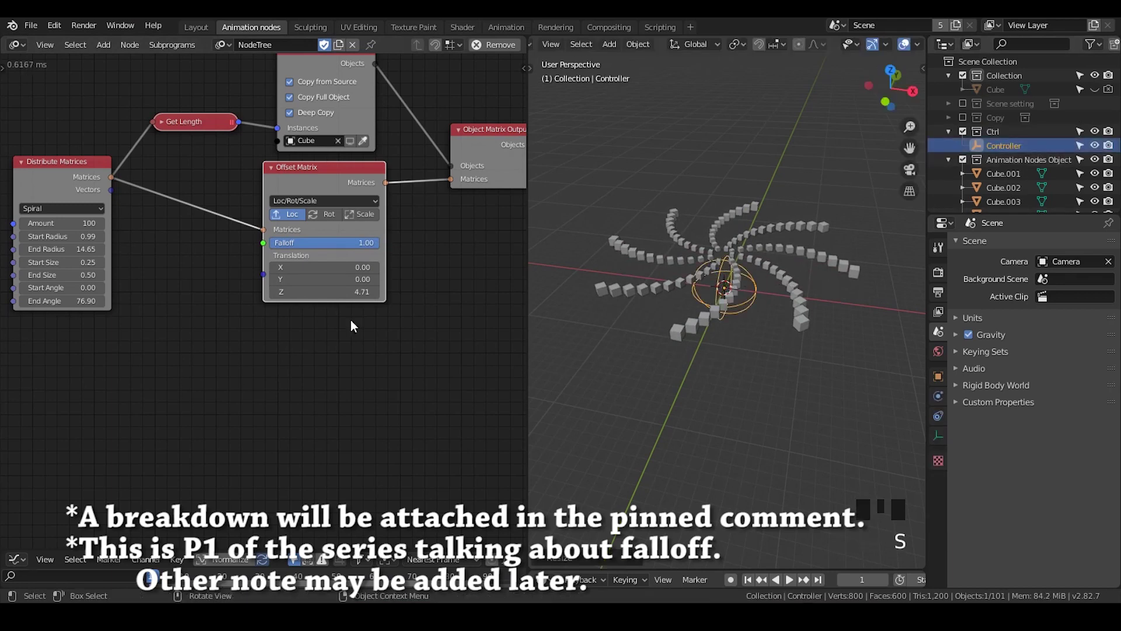
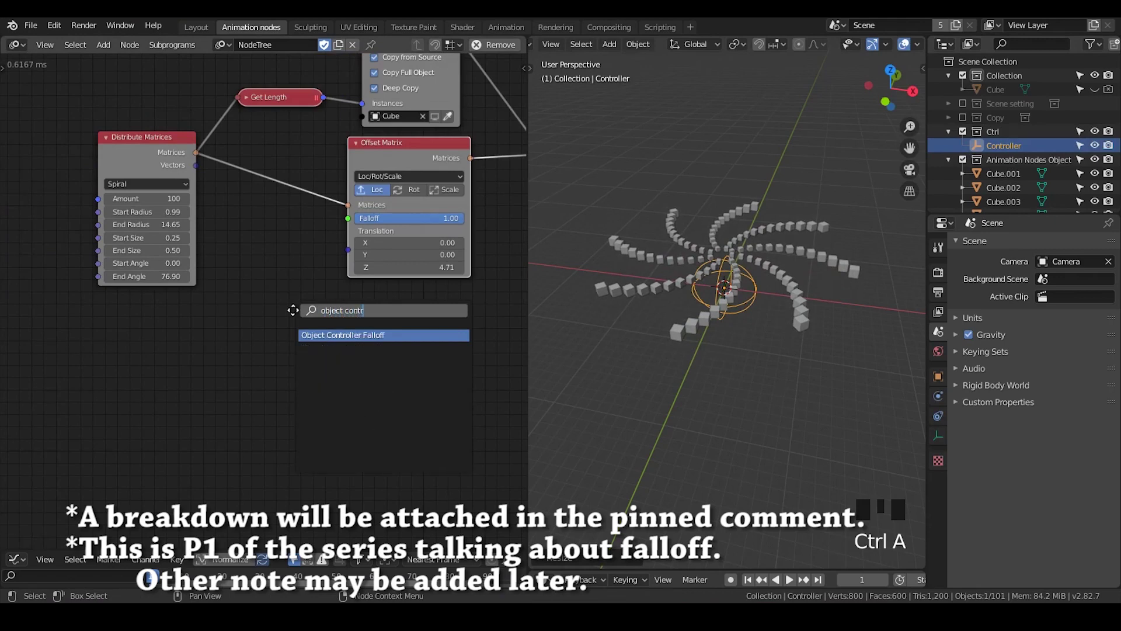
drag(324, 302, 307, 278)
drag(300, 266, 328, 240)
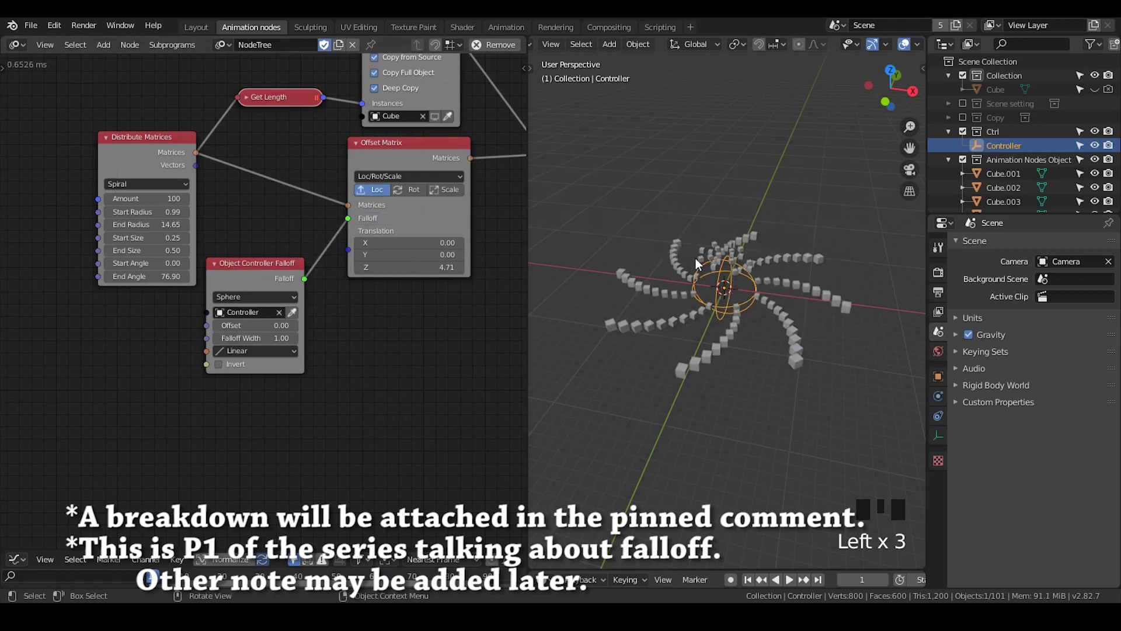
- Scale the Controller empty up and down to watch the lifted cube zone resize
middle_click(751, 300)
scroll(down, 3)
scroll(up, 3)
drag(744, 326, 857, 283)
key(s)
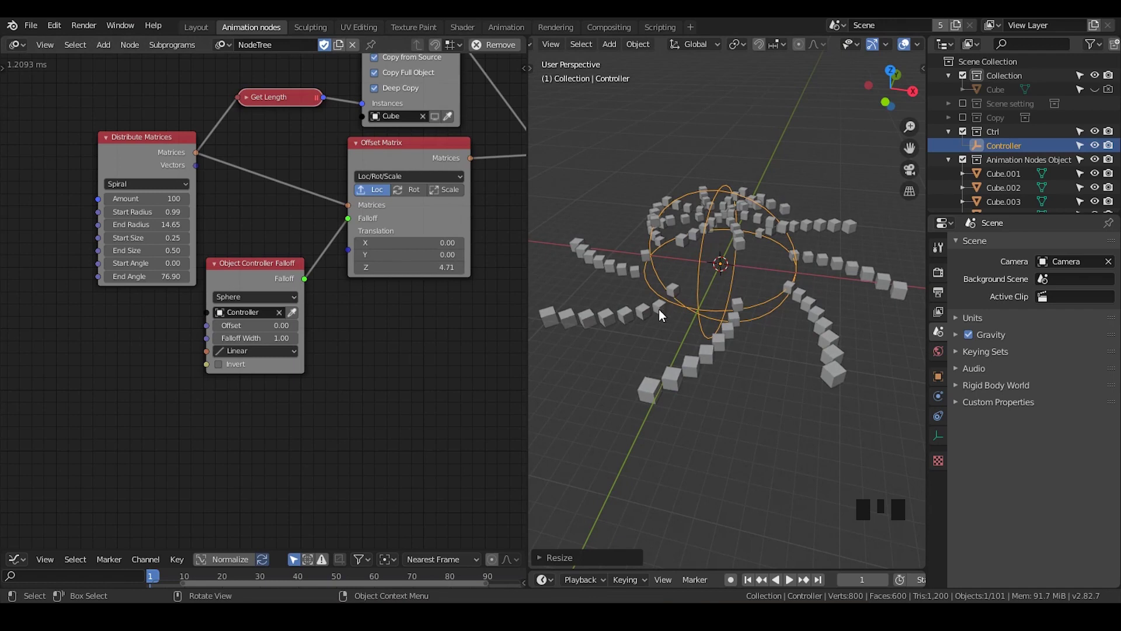
key(s)
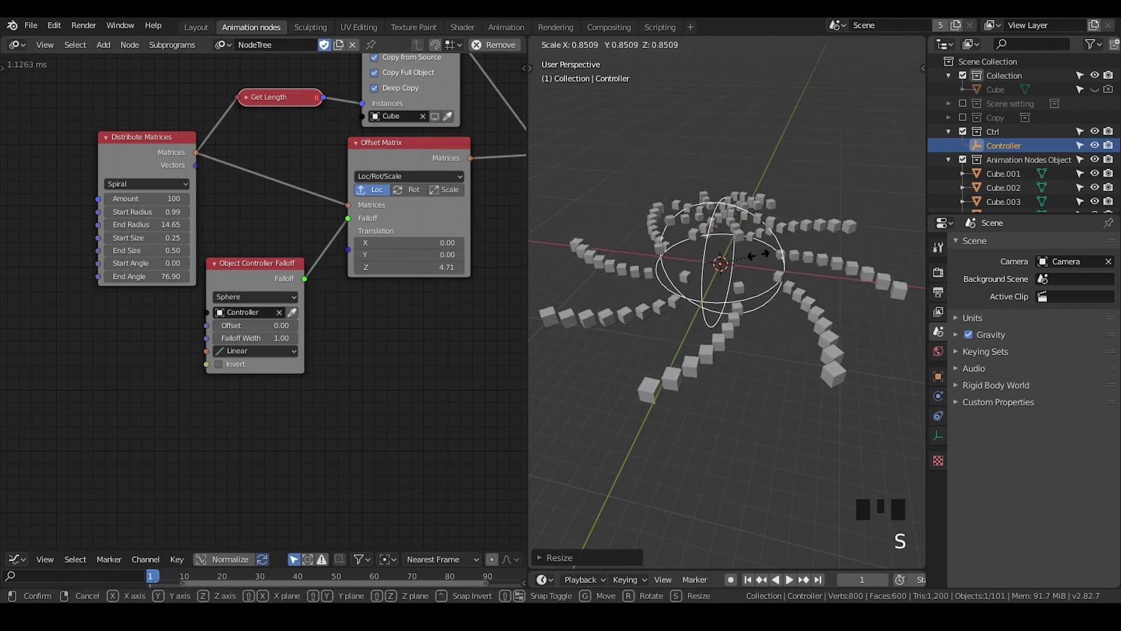
drag(742, 296, 678, 263)
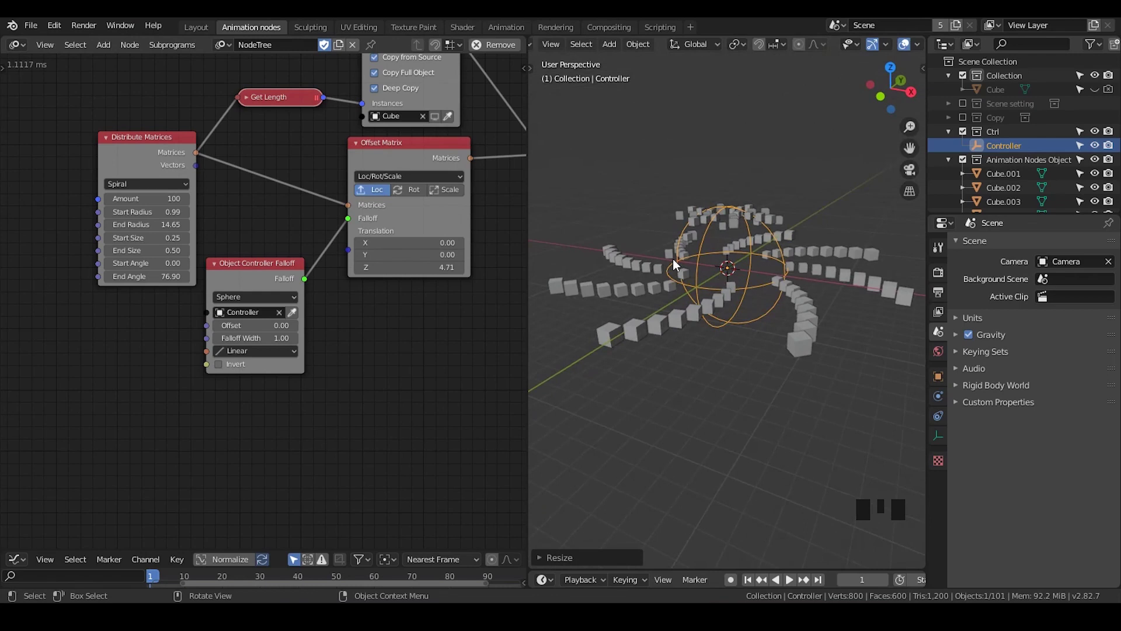
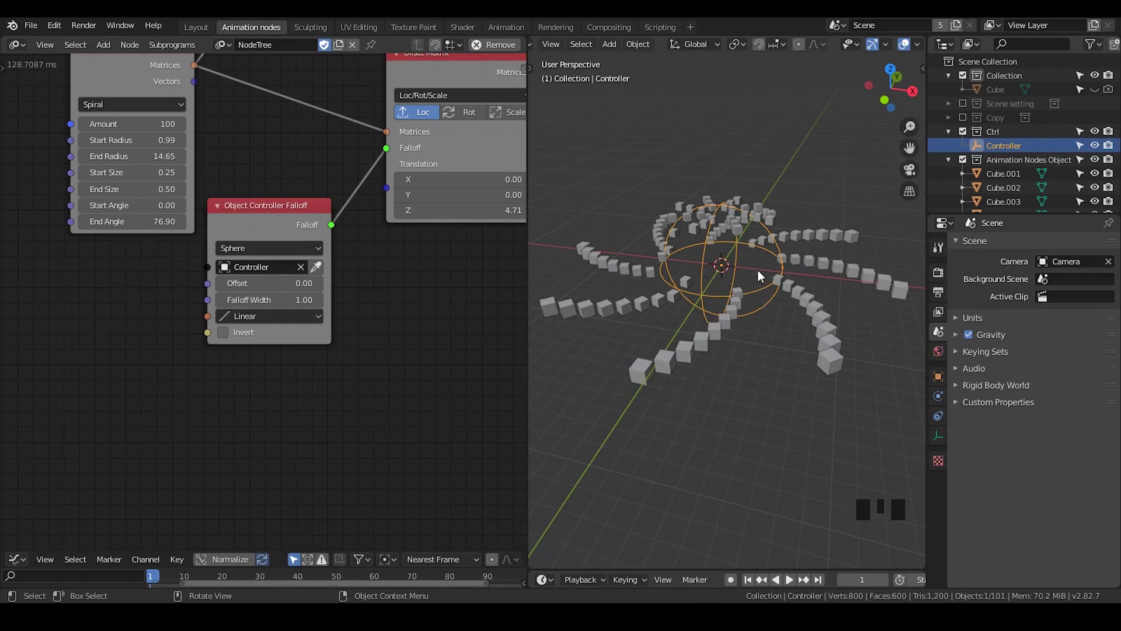
- Grab the Controller and move it up and along Y away from the cubes
drag(748, 296, 750, 299)
key(g)
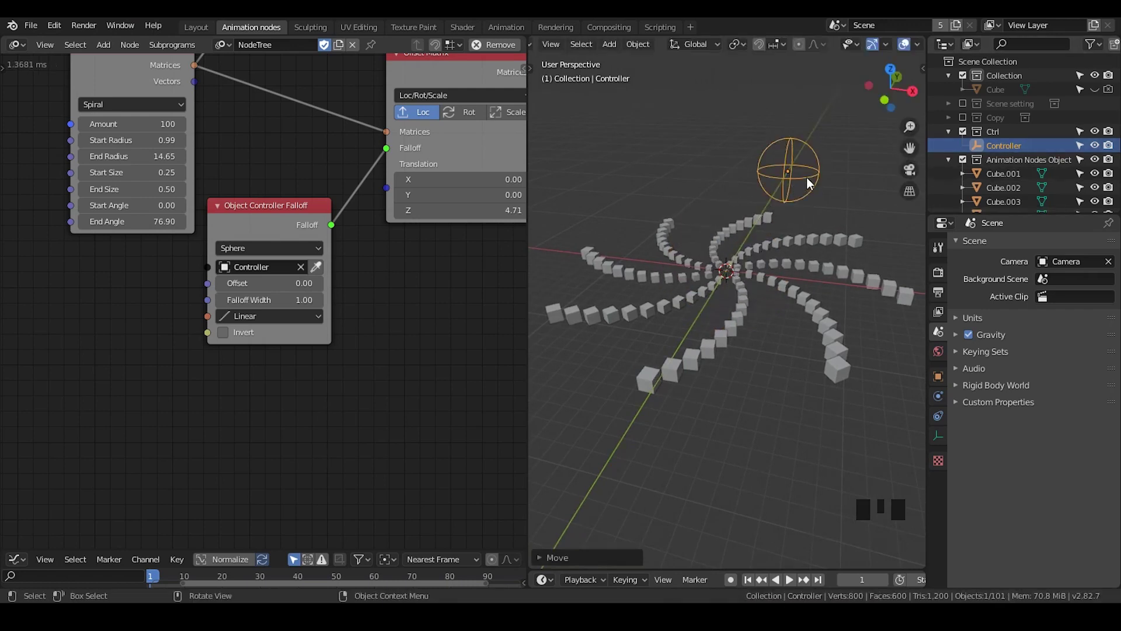
key(g)
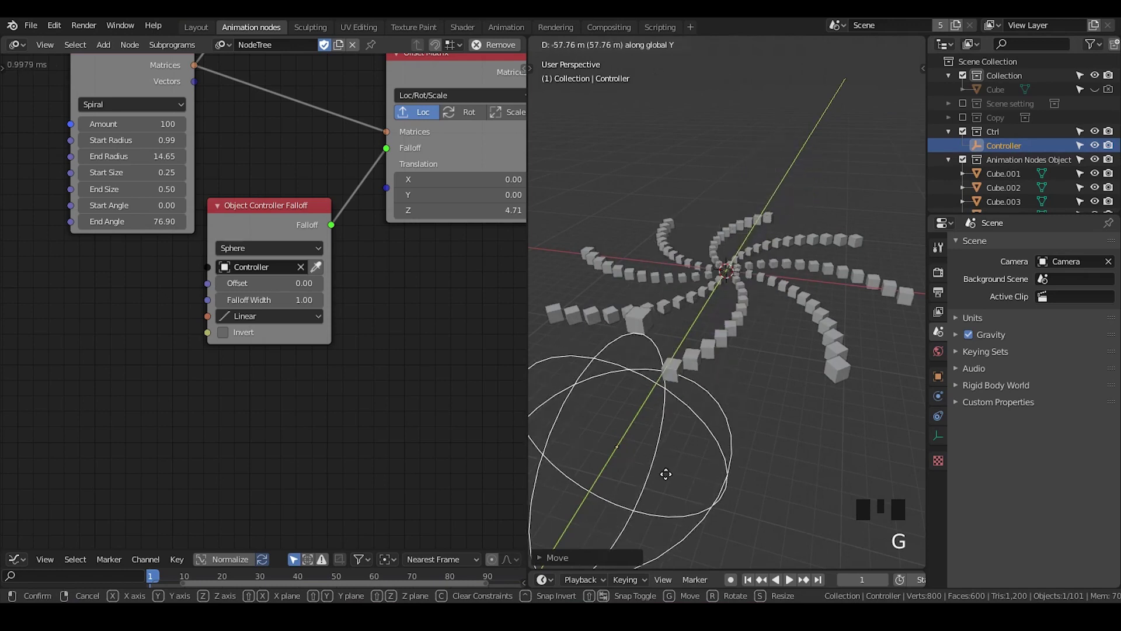
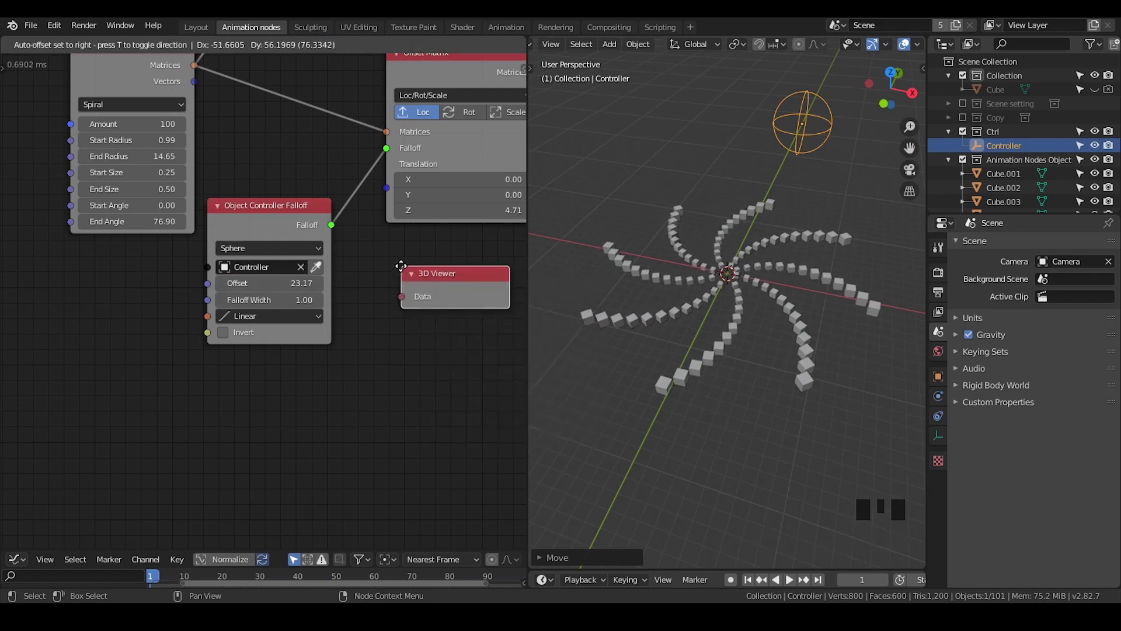
- Link the falloff to the 3D Viewer and add a Viewer showing PointDistanceFalloff
drag(340, 233, 402, 285)
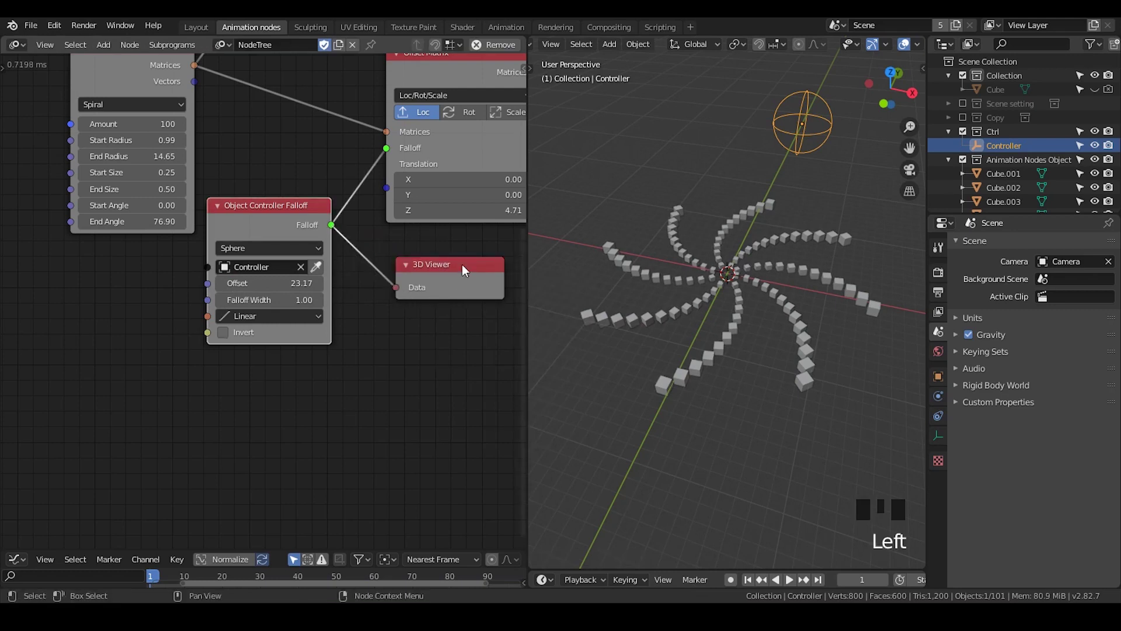
click(279, 235)
key(w)
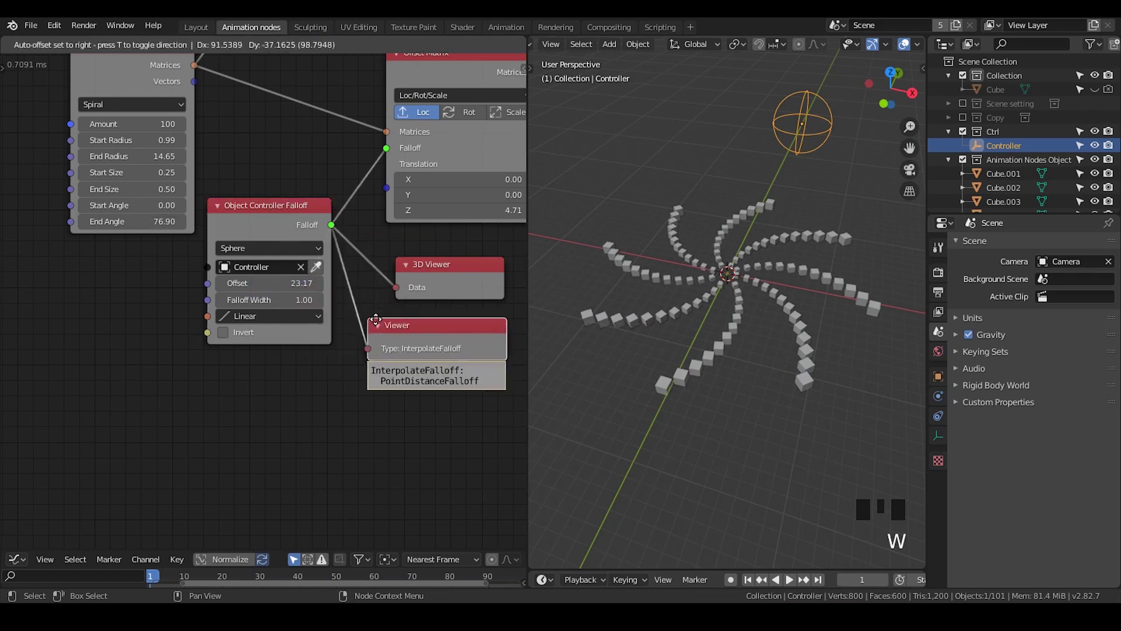
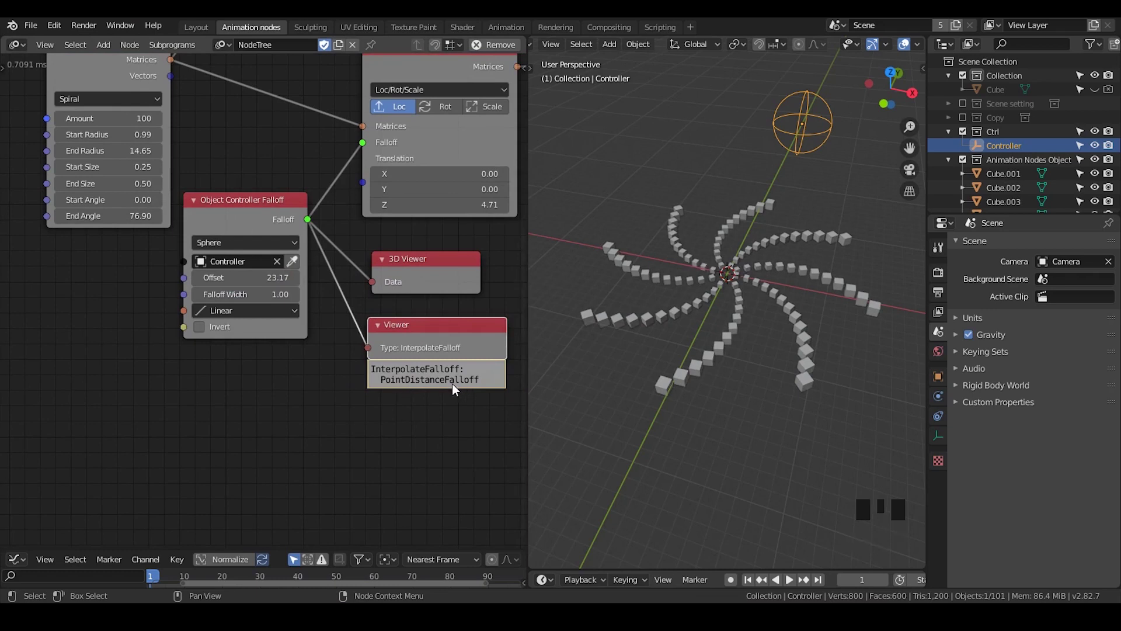
click(443, 336)
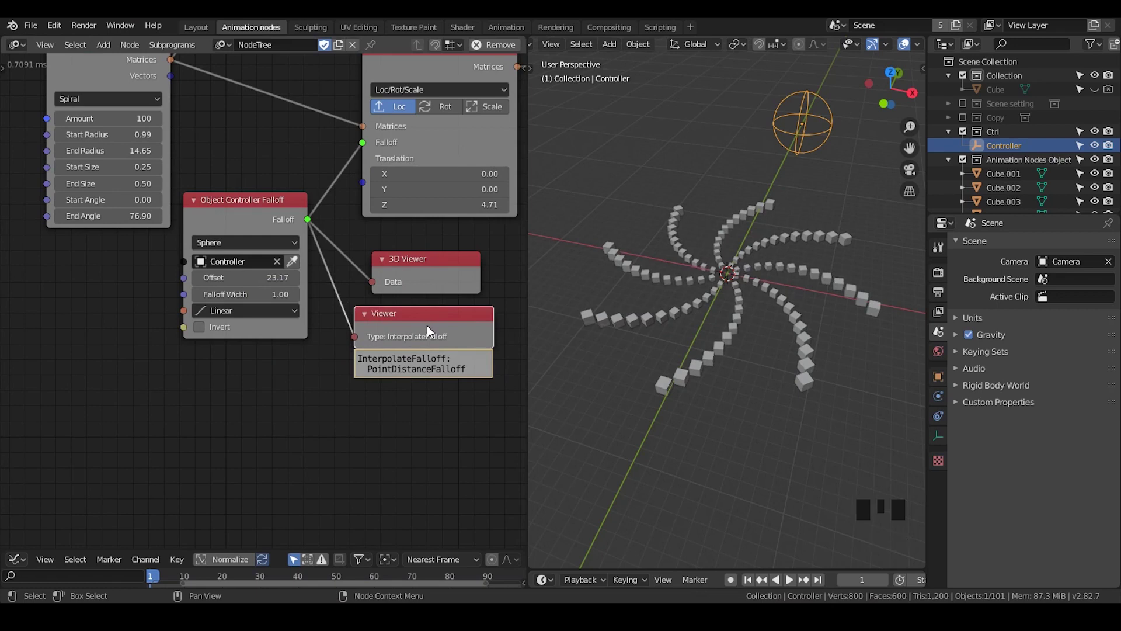
- Delete both viewer nodes from the node tree
drag(466, 272, 420, 318)
key(x)
click(406, 289)
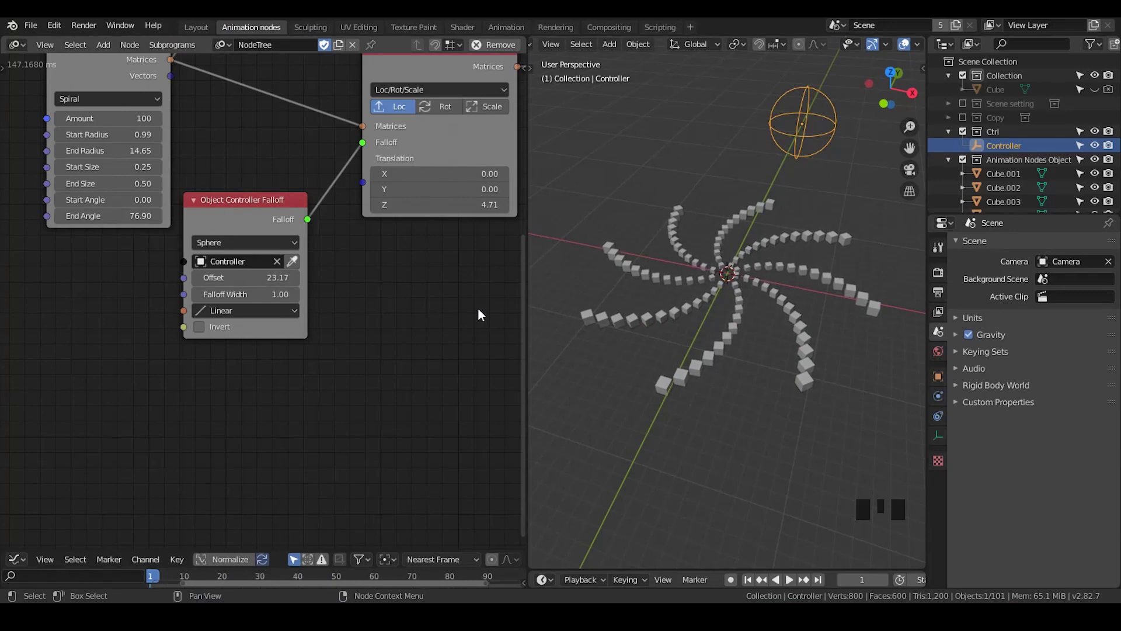
- Deselect the Controller and browse to the Preset node tree
click(667, 185)
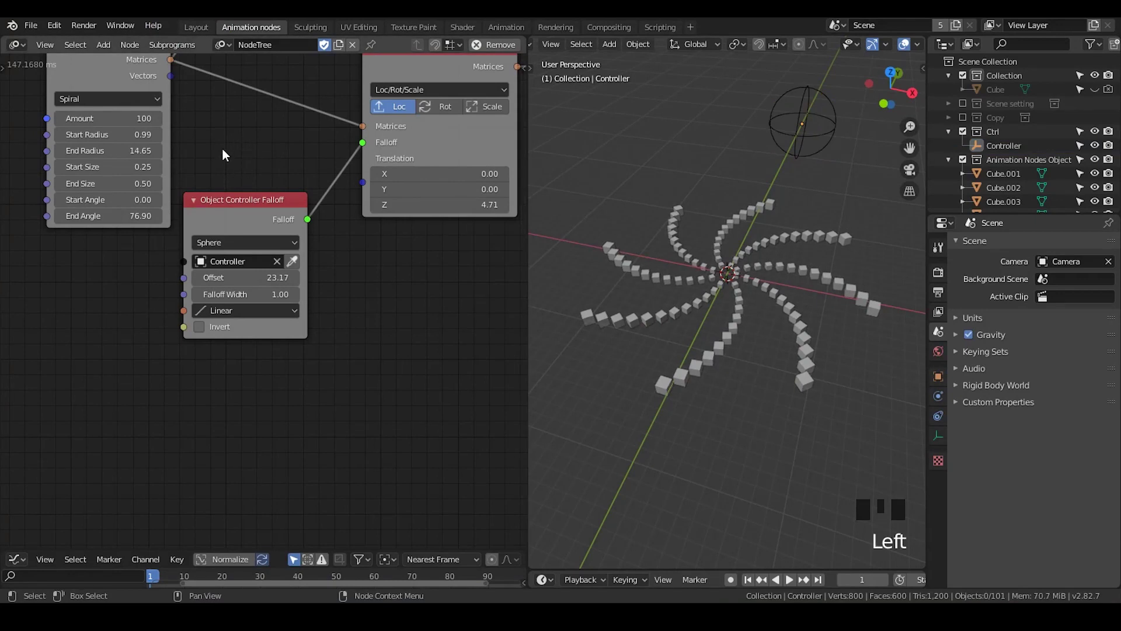
drag(33, 33, 178, 292)
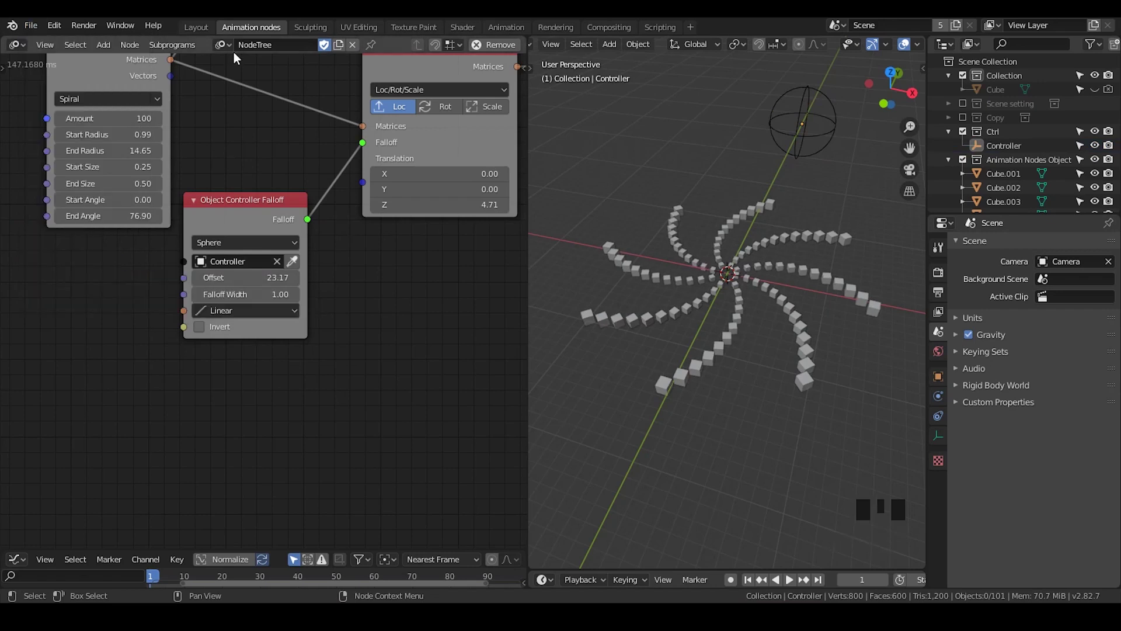
click(227, 49)
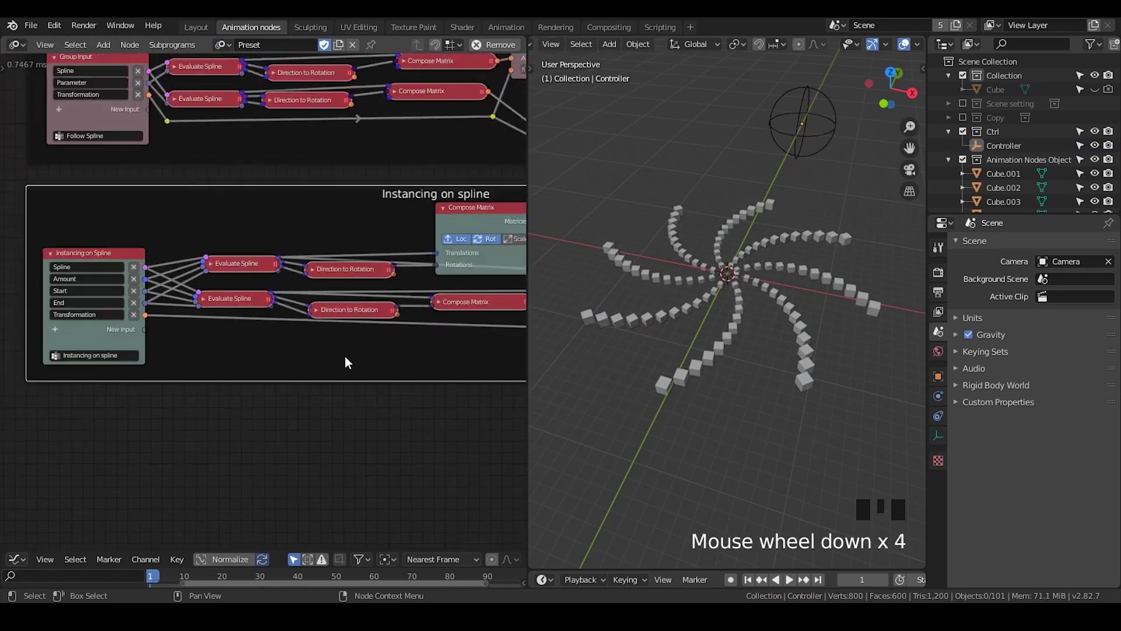
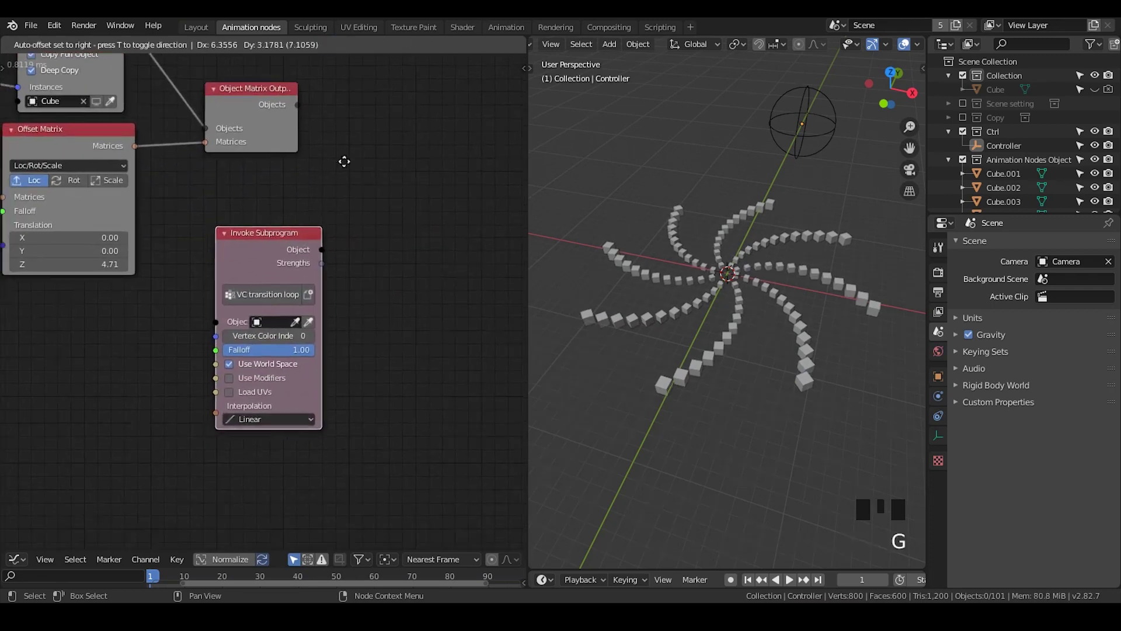
- Add a mesh plane, scale it up greatly and enter Edit Mode to subdivide it
drag(418, 122, 718, 192)
key(shift+a)
key(s)
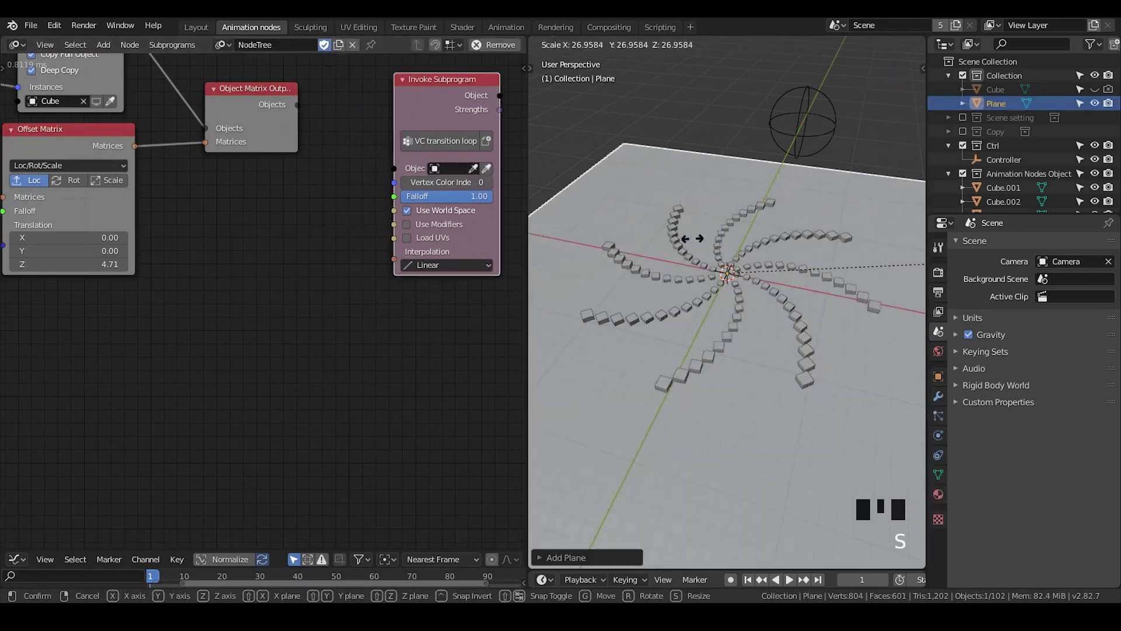
key(Tab)
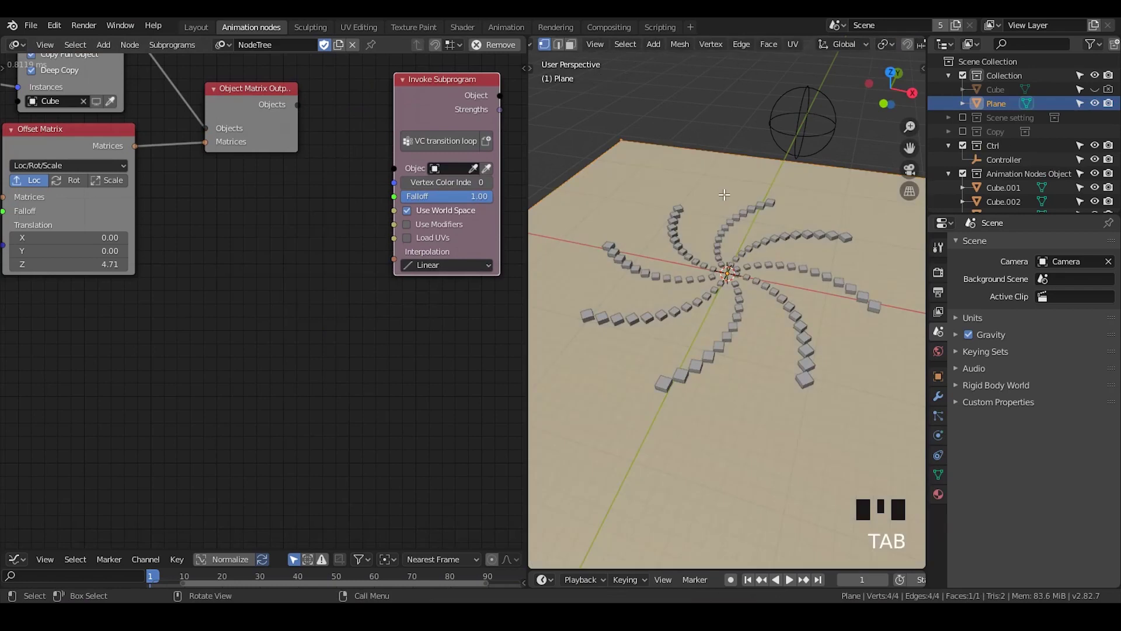
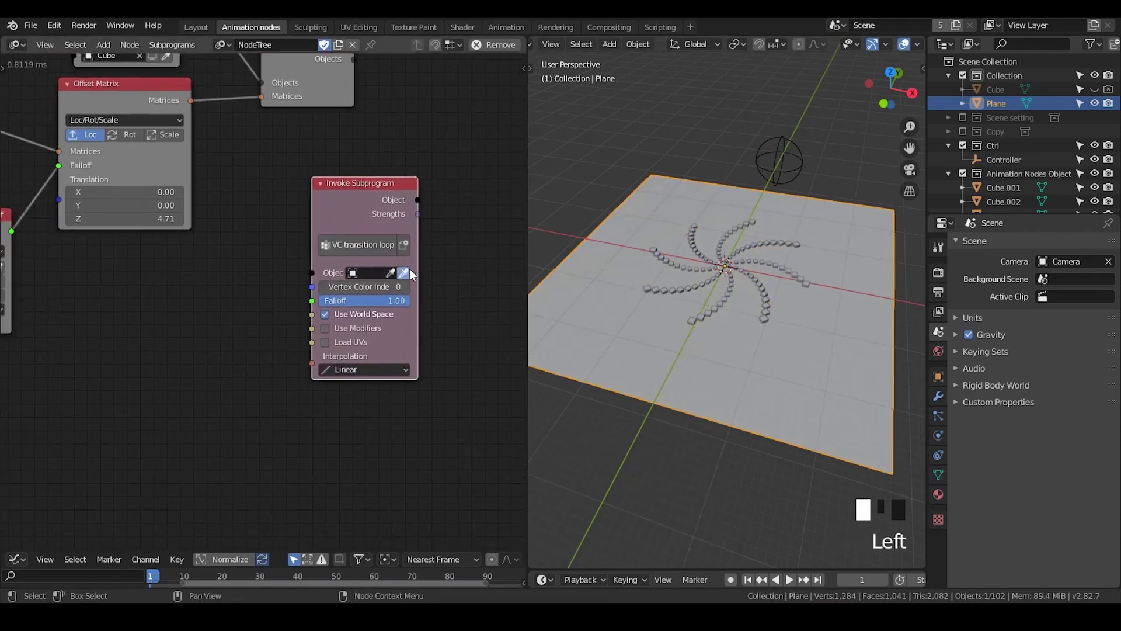
- Pick Plane as the Invoke Subprogram's target object with the eyedropper
key(g)
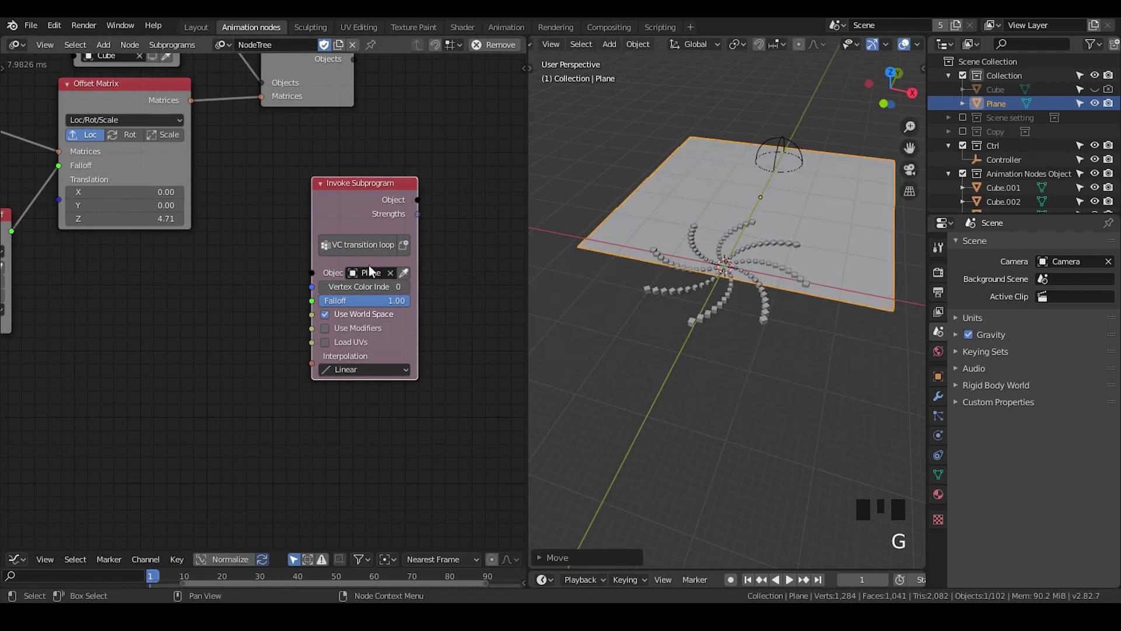
click(943, 478)
drag(964, 271, 982, 331)
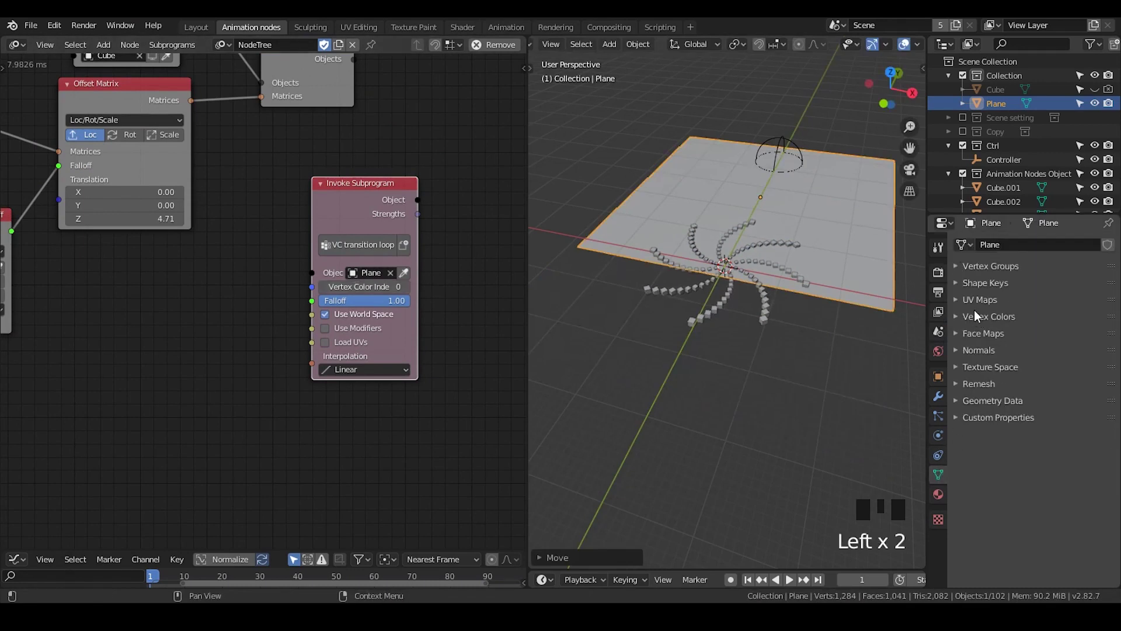
- Show the plane's mesh data and Helper Material properties
click(979, 324)
click(1115, 338)
click(1001, 360)
- Plug a Vertex Color node into the Helper Material's Base Color, then return to Animation Nodes
drag(963, 309, 459, 34)
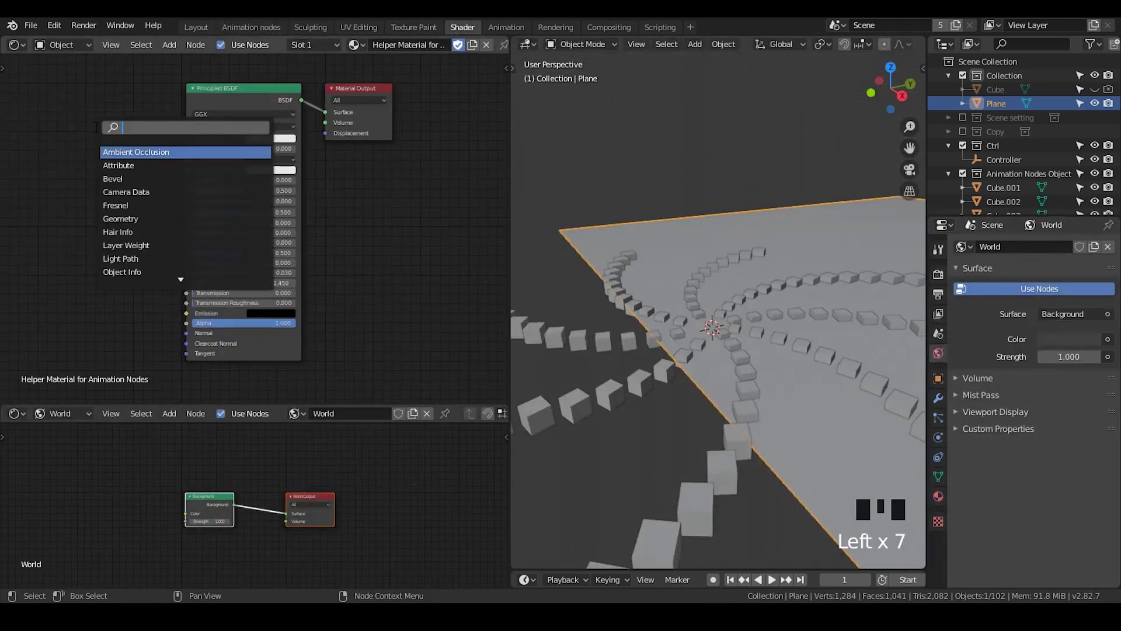
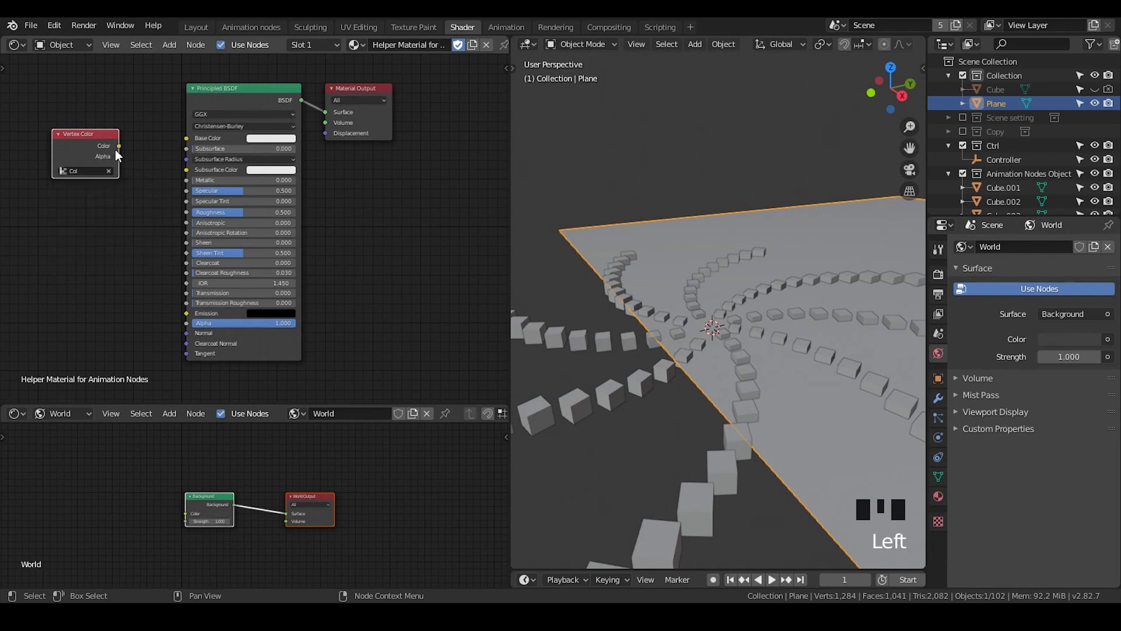
drag(191, 141, 190, 317)
click(236, 34)
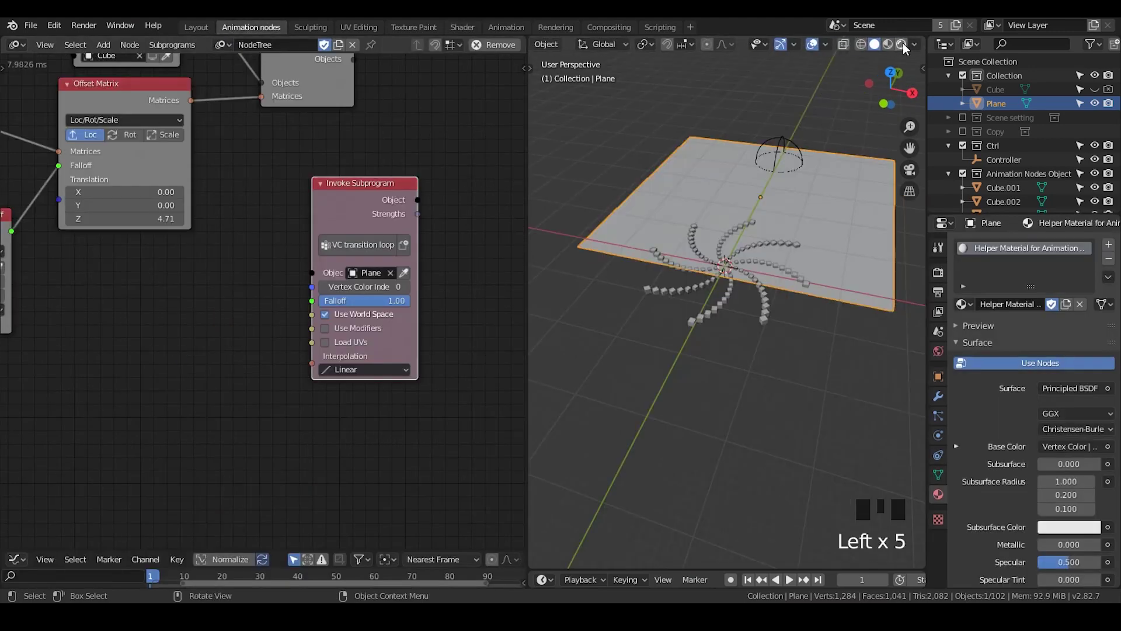
- Switch the viewport to Material Preview and wire the Controller falloff into Invoke Subprogram
drag(907, 51, 897, 51)
drag(897, 51, 719, 230)
drag(720, 230, 800, 131)
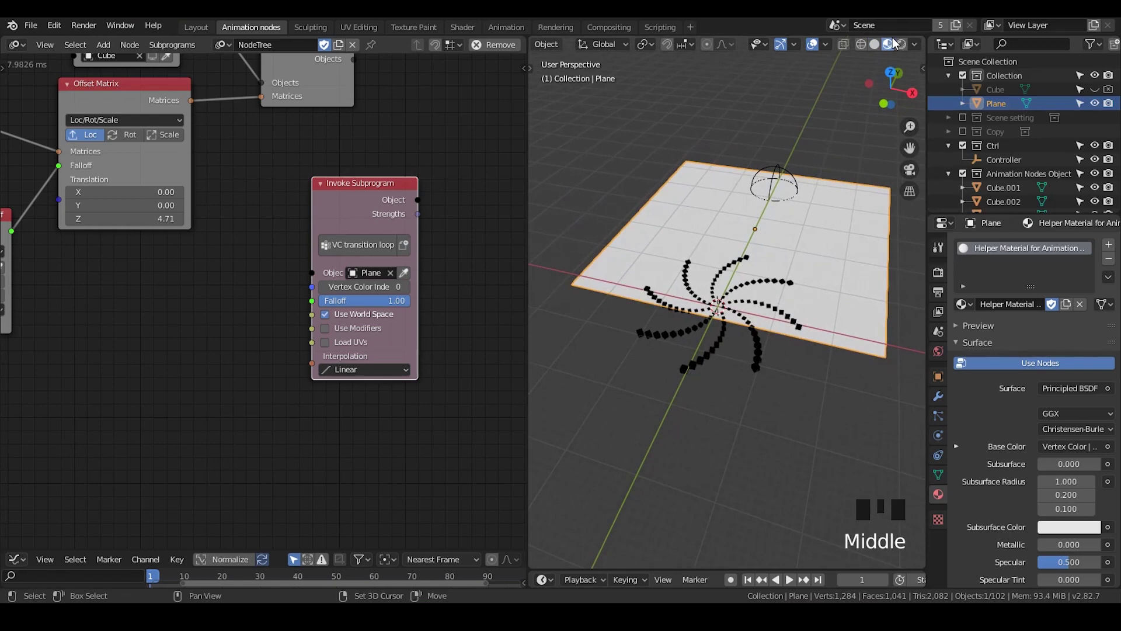
drag(725, 321, 740, 306)
scroll(up, 3)
click(739, 175)
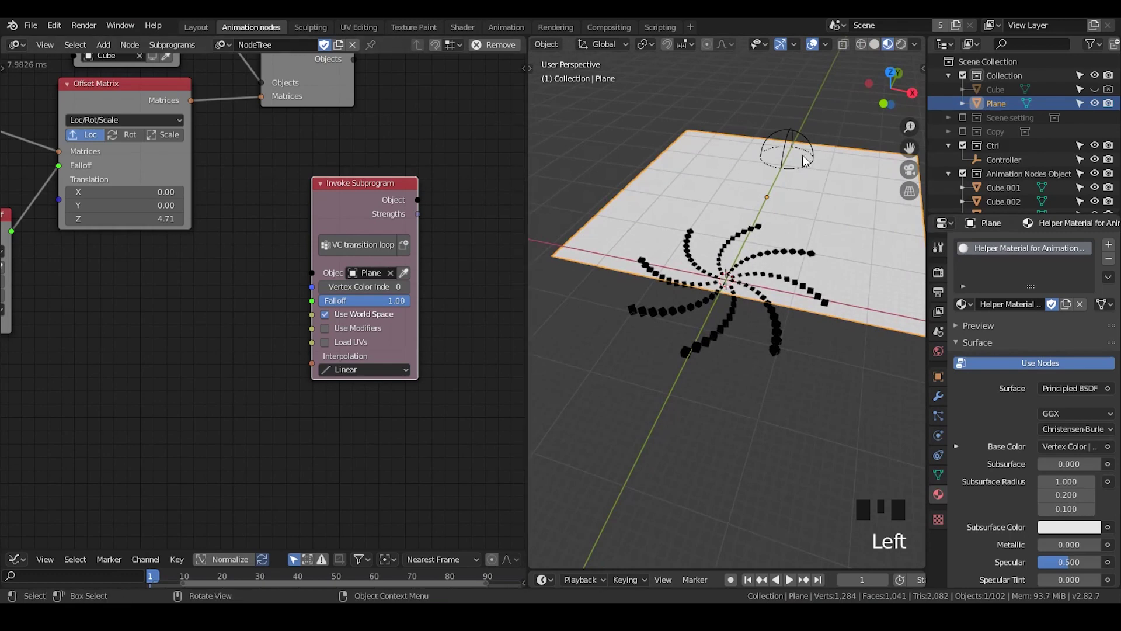
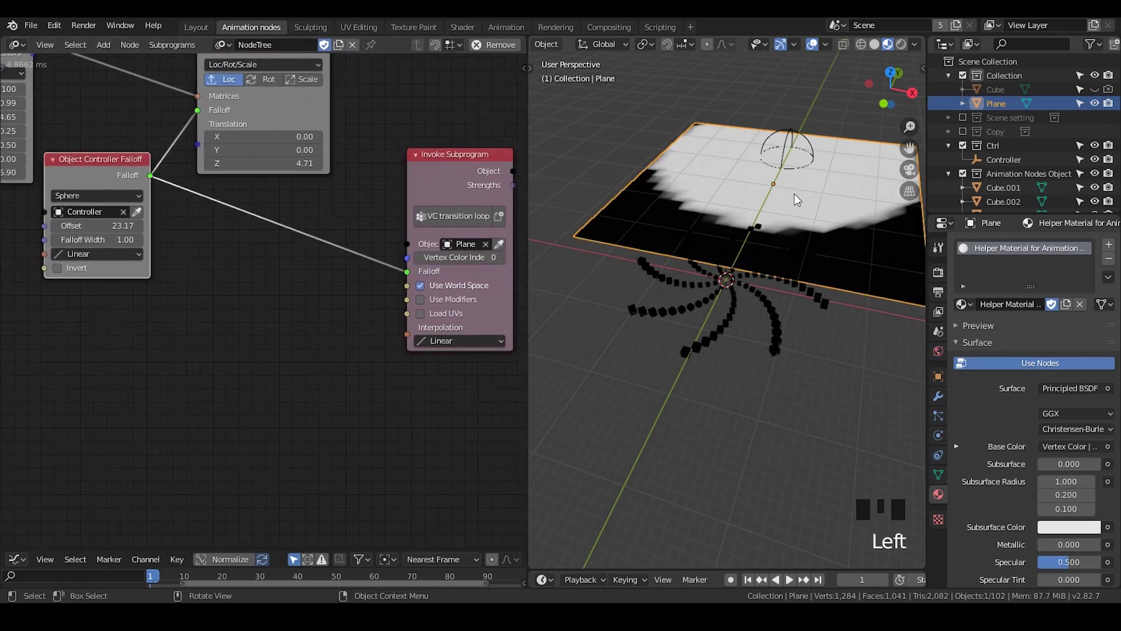
- Move the plane along Y and make objects see-through to check the black-and-white falloff
click(805, 202)
key(g)
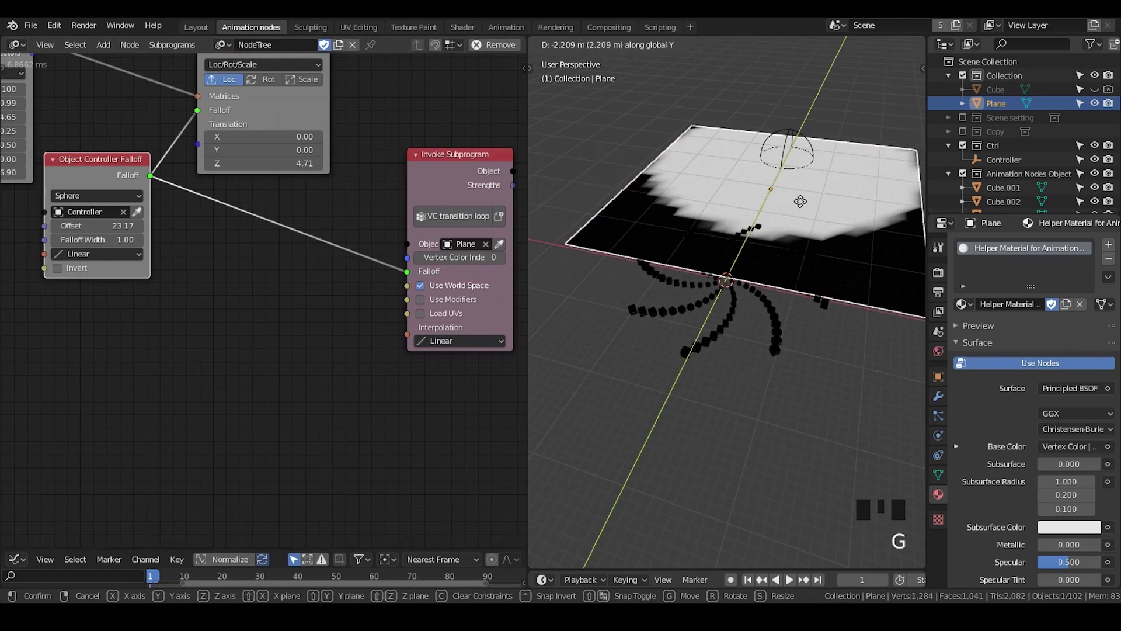
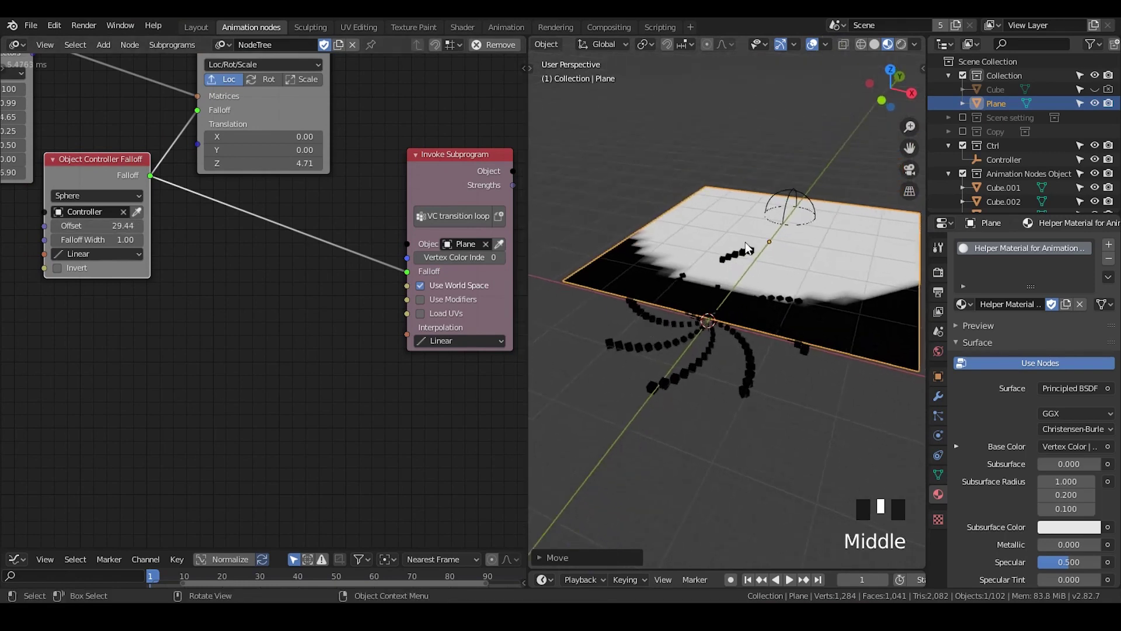
scroll(up, 3)
drag(784, 305, 896, 64)
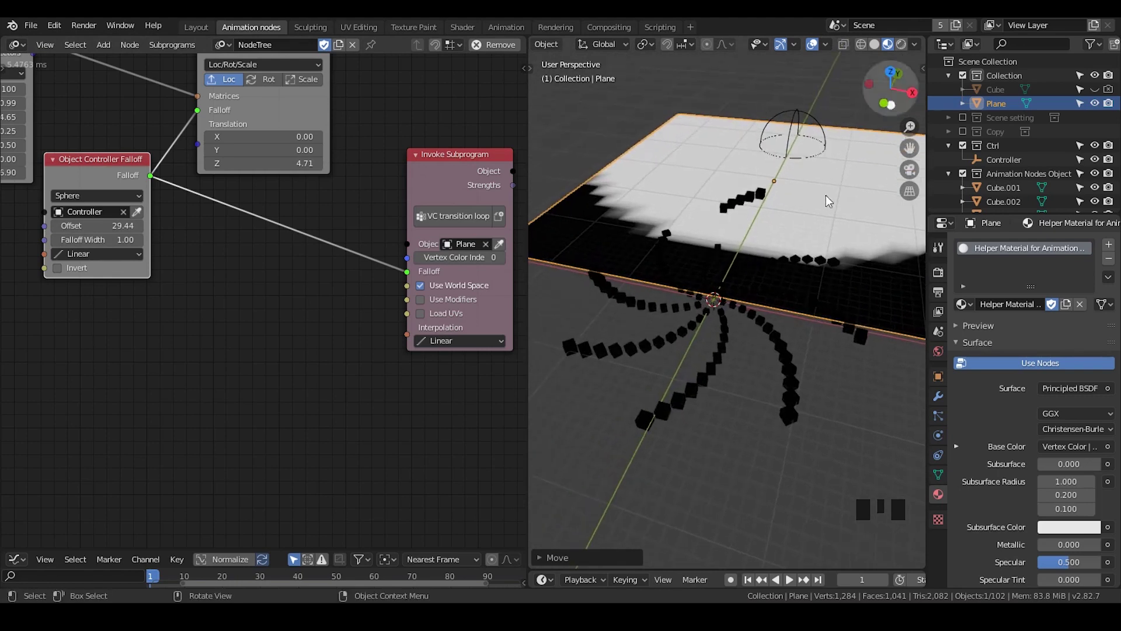
click(909, 53)
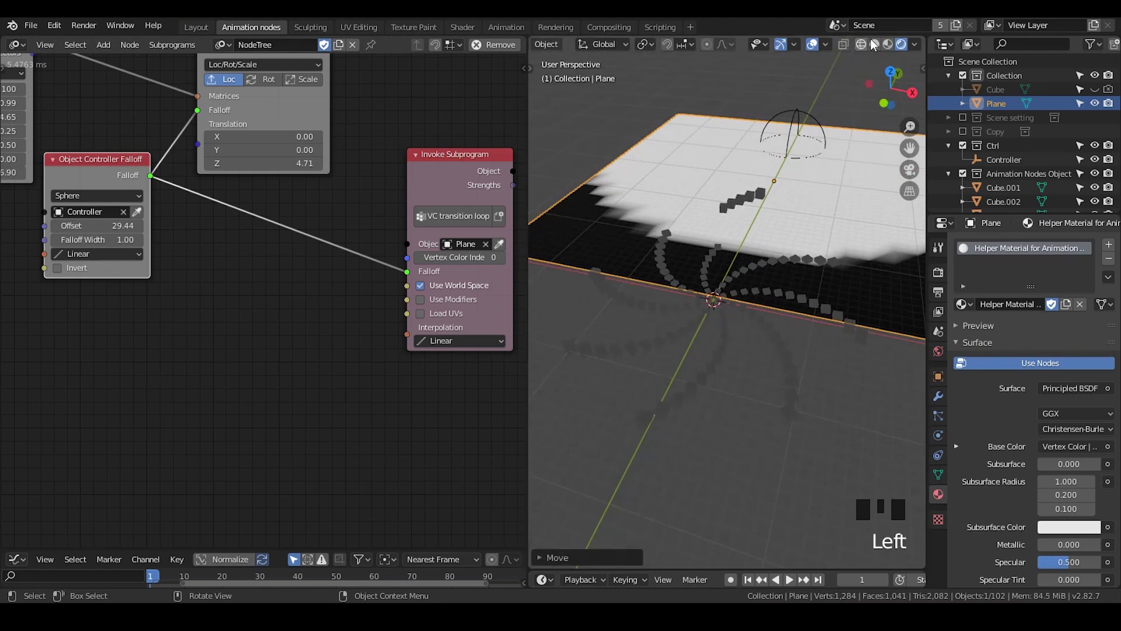
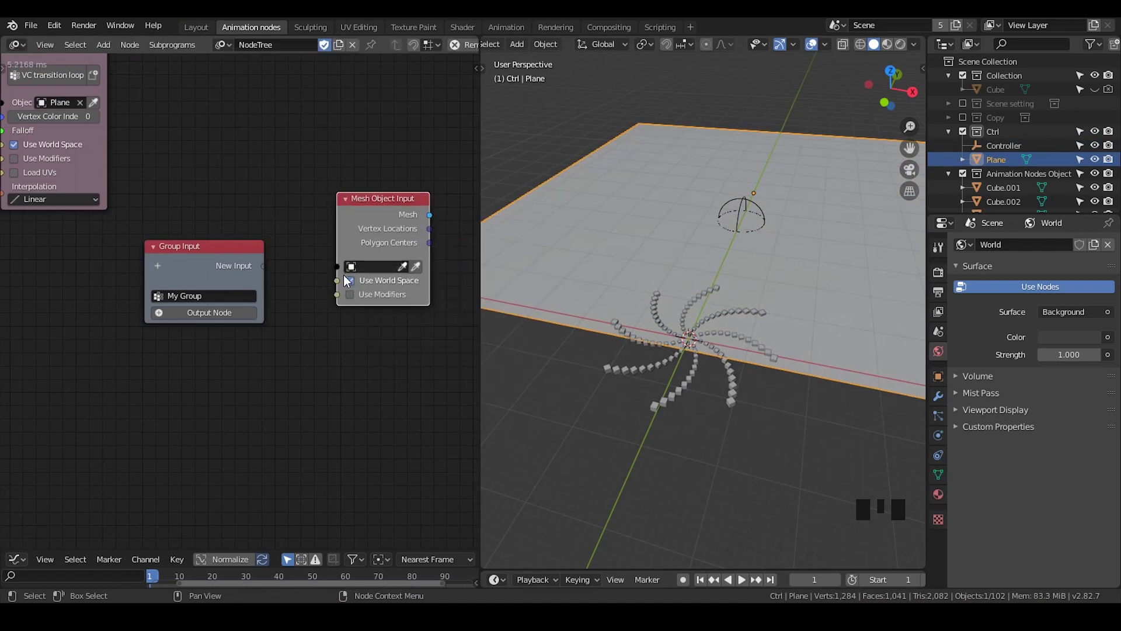
- Expose Mesh Object Input's Object, Use World Space and Use Modifiers sockets on the Group Input
drag(342, 271, 317, 275)
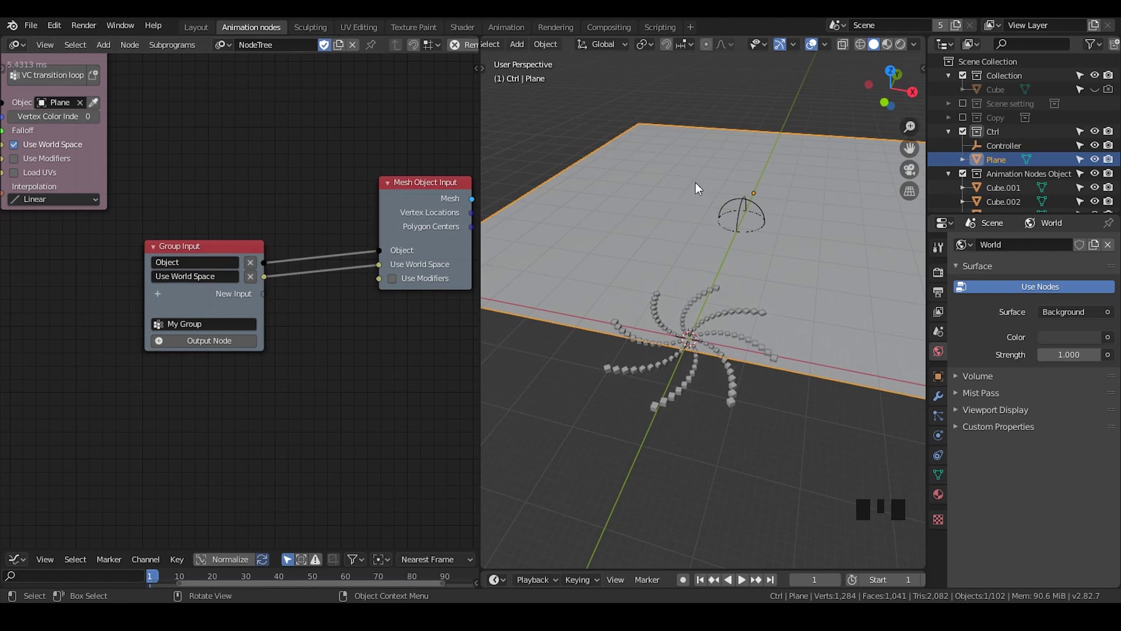
click(382, 285)
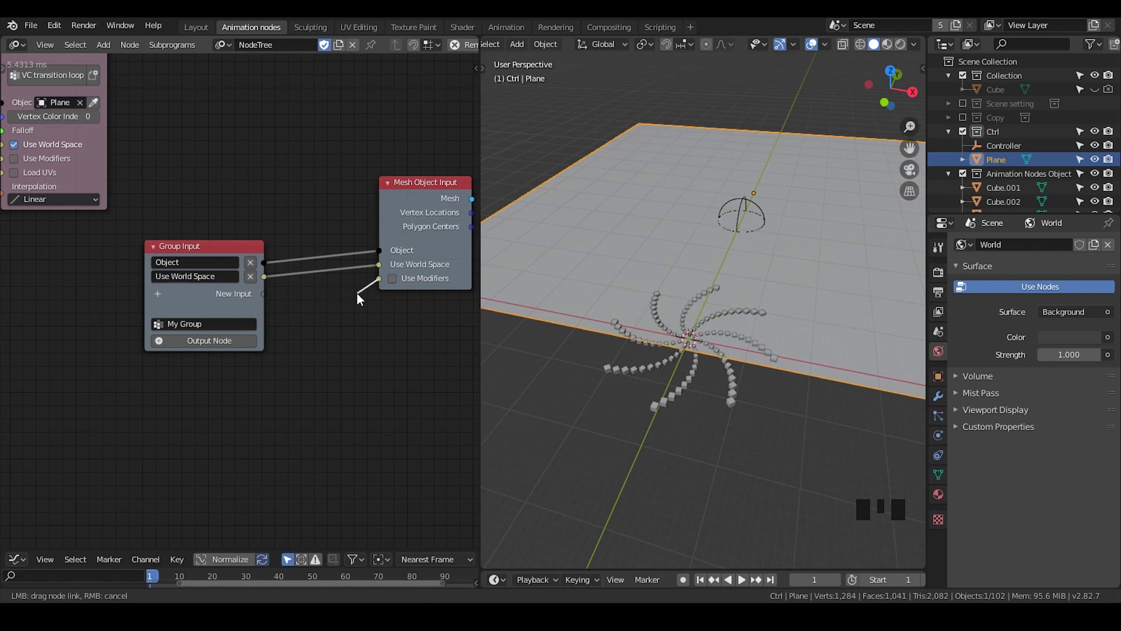
drag(402, 374, 940, 474)
click(940, 474)
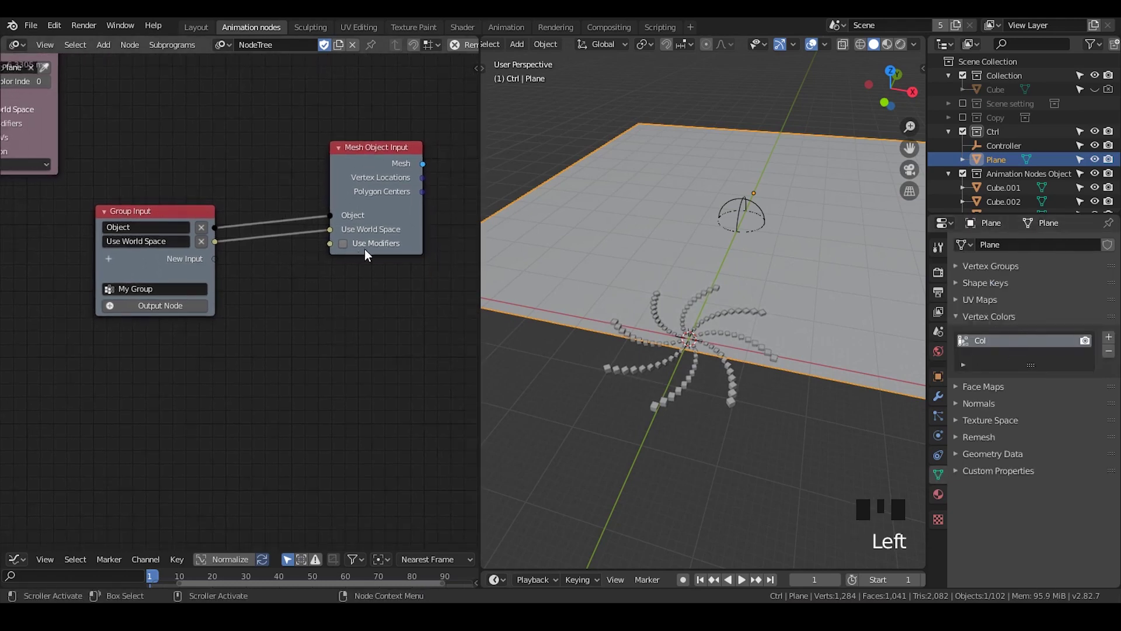
click(332, 250)
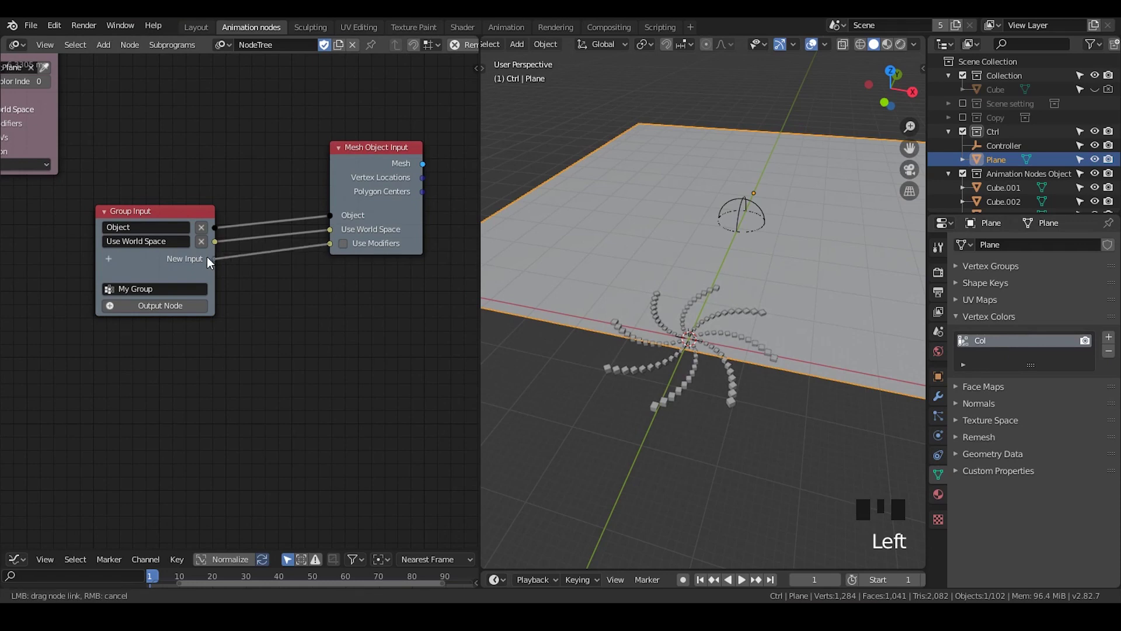
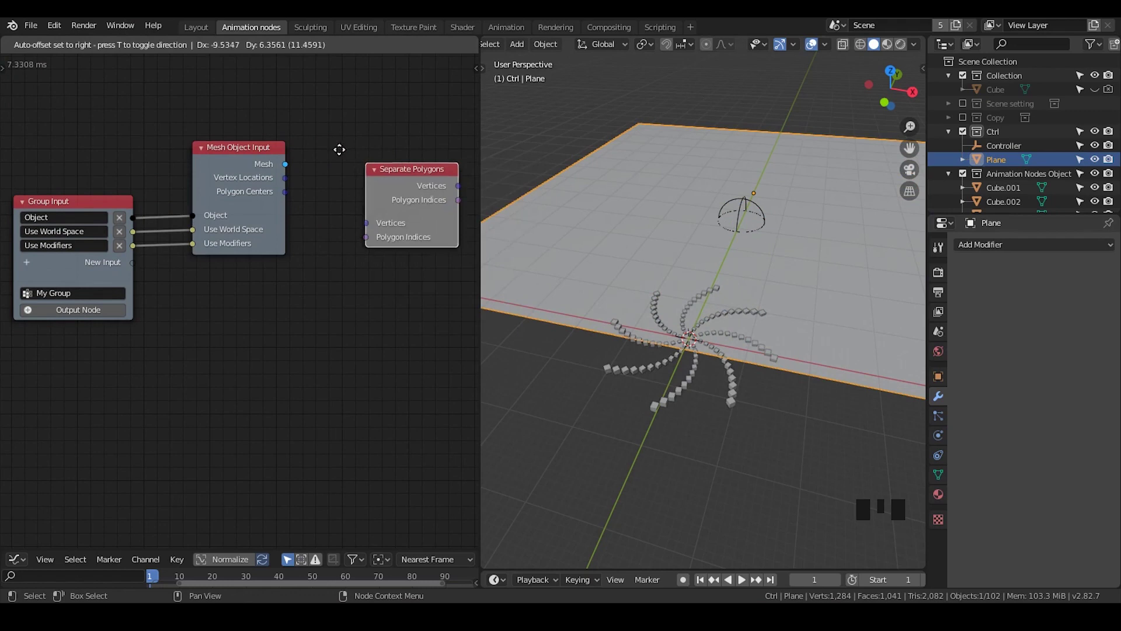
- Add Separate Polygons fed by the mesh input's Vertex Locations and reveal its Polygon Indices output
click(318, 194)
click(368, 187)
click(269, 166)
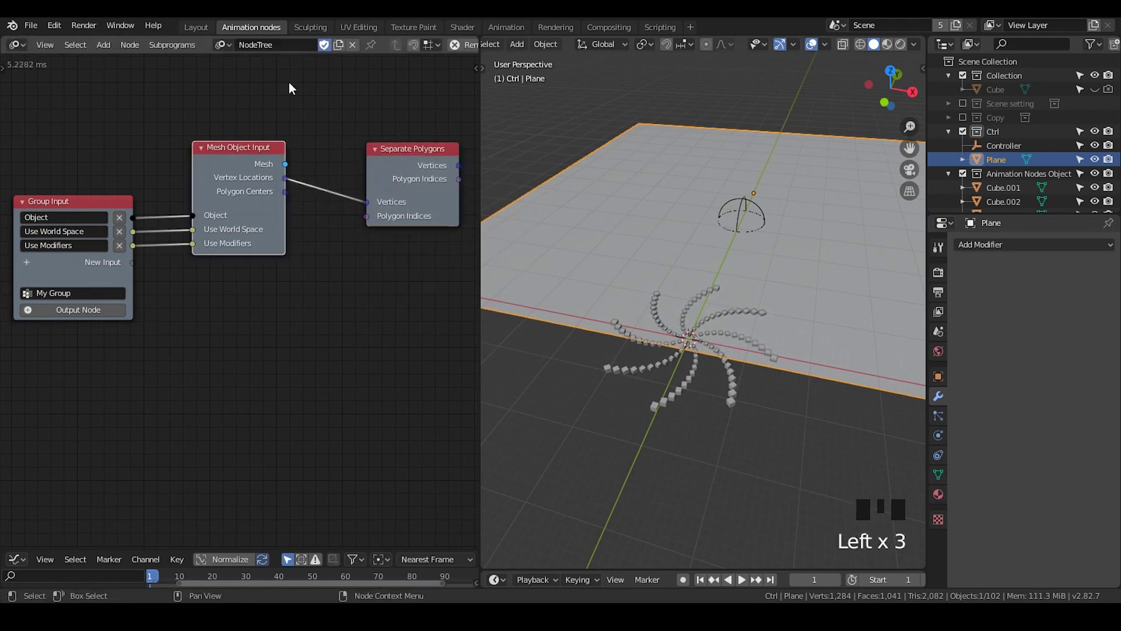
key(u)
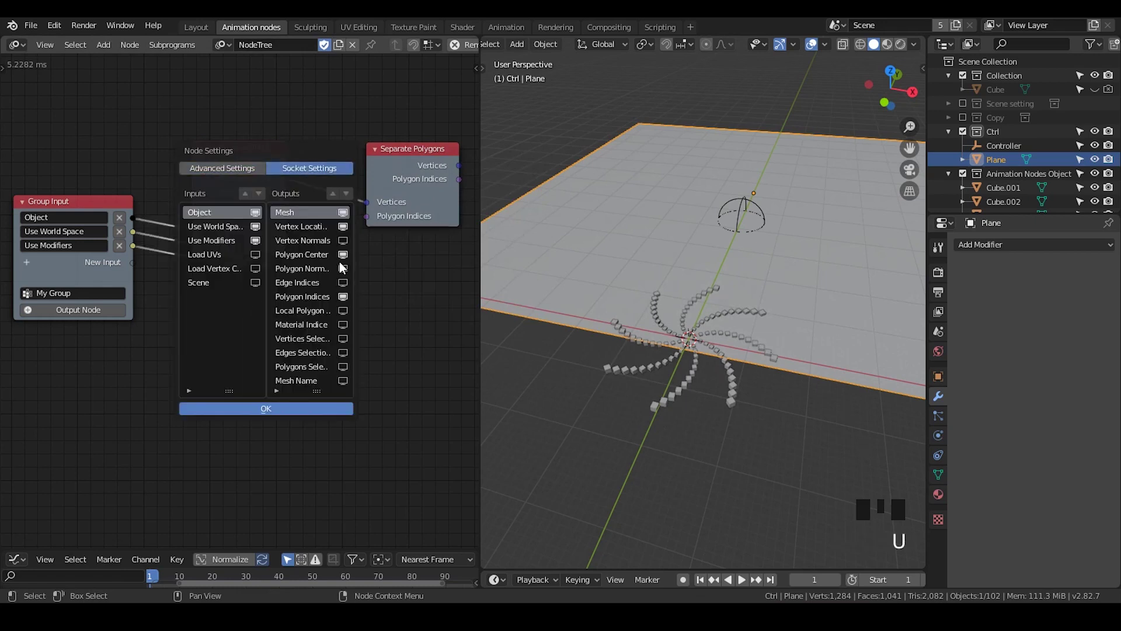
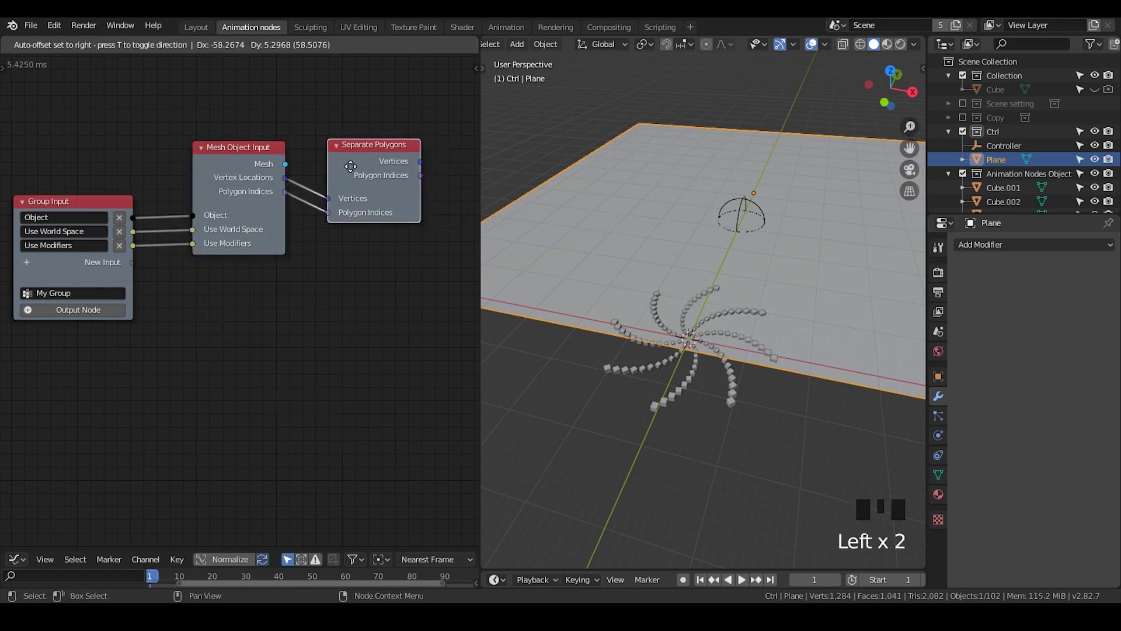
- Inspect the plane's UV grid in UV Editing, selecting single faces to see their separate UV squares
click(366, 26)
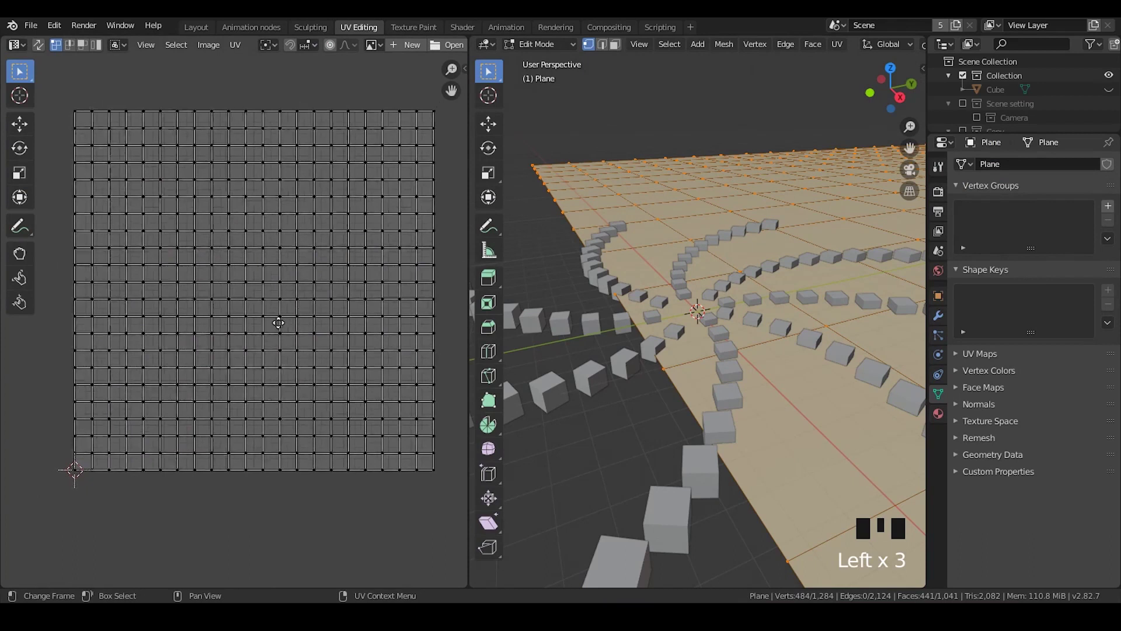
key(Tab)
key(Tab)
click(261, 215)
click(280, 214)
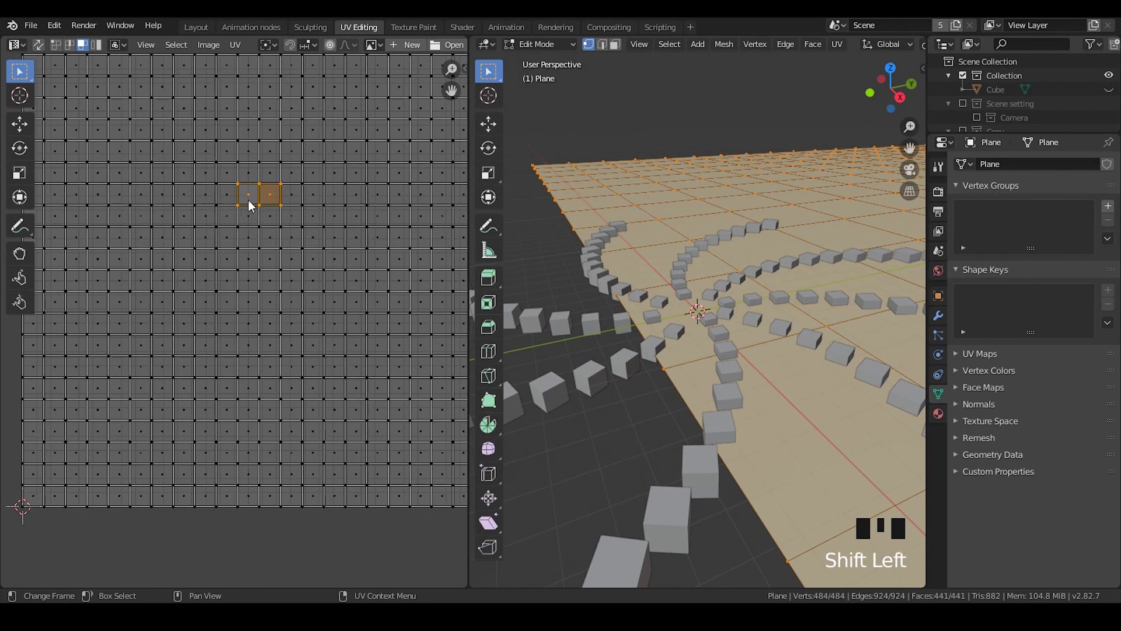
click(241, 187)
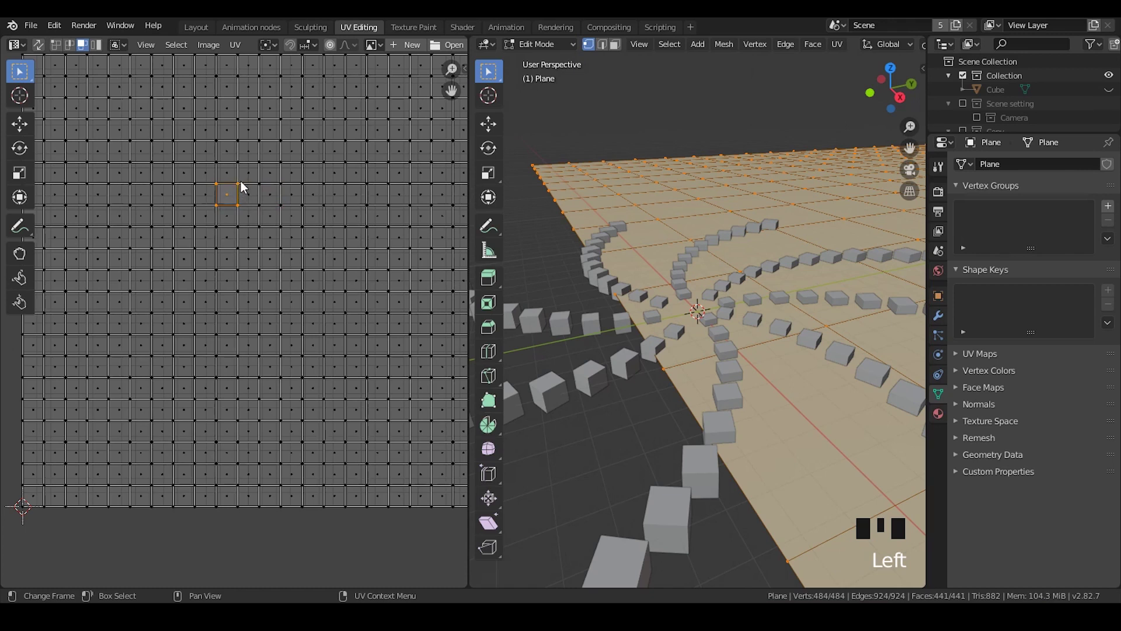
click(262, 190)
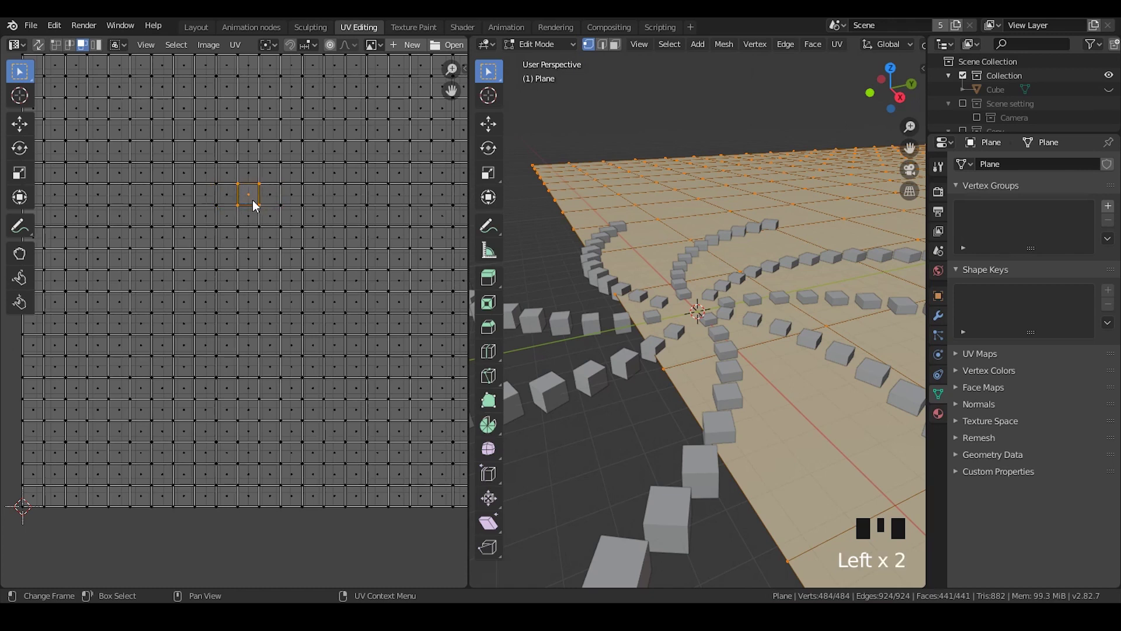
- Add Evaluate Falloff in Location mode taking Separate Polygons' Vertices as Locations
click(255, 35)
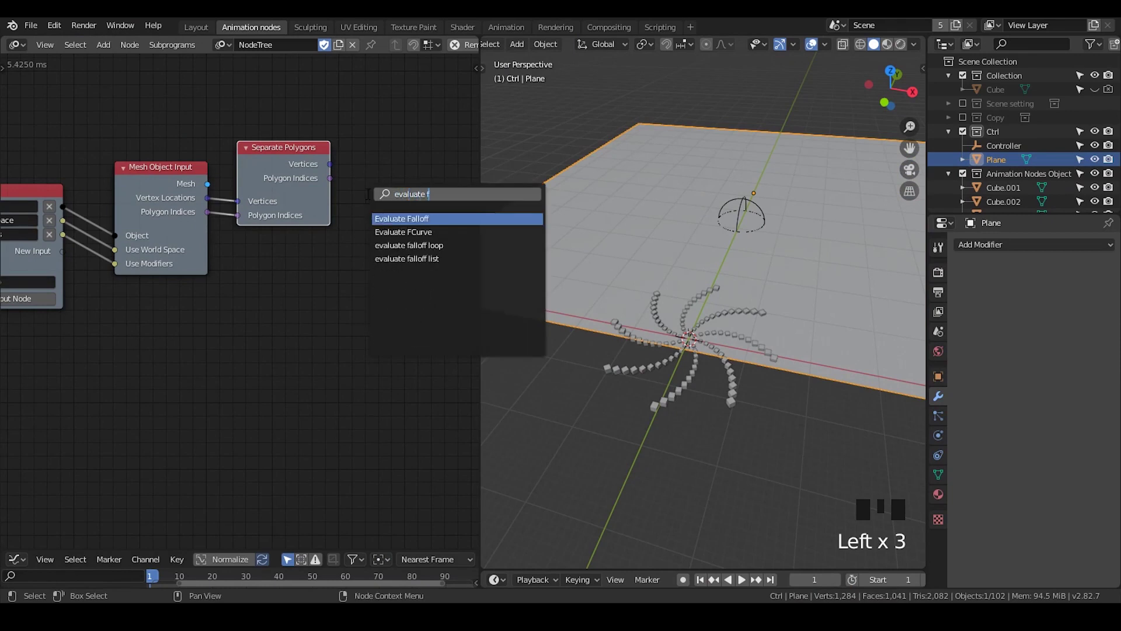
key(ctrl+a)
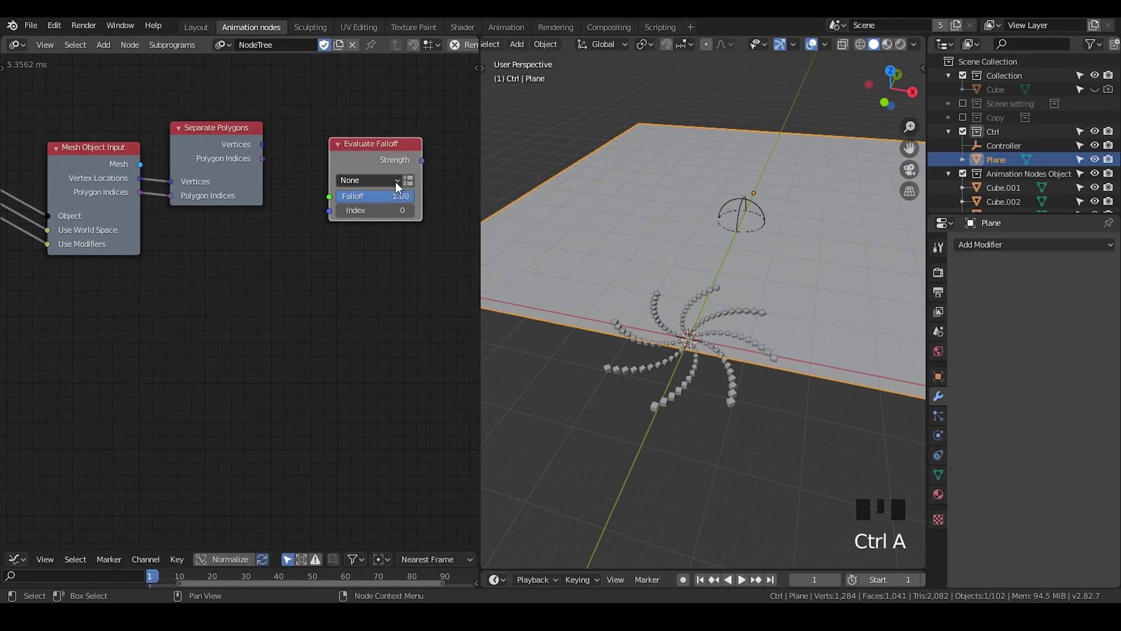
click(392, 188)
drag(347, 147, 331, 163)
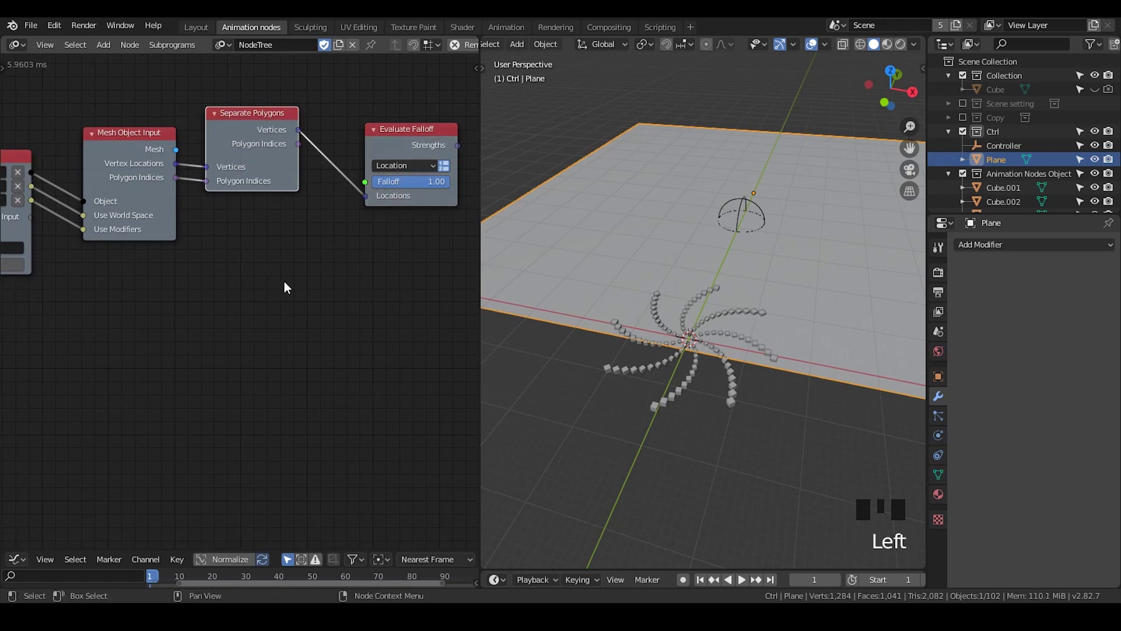
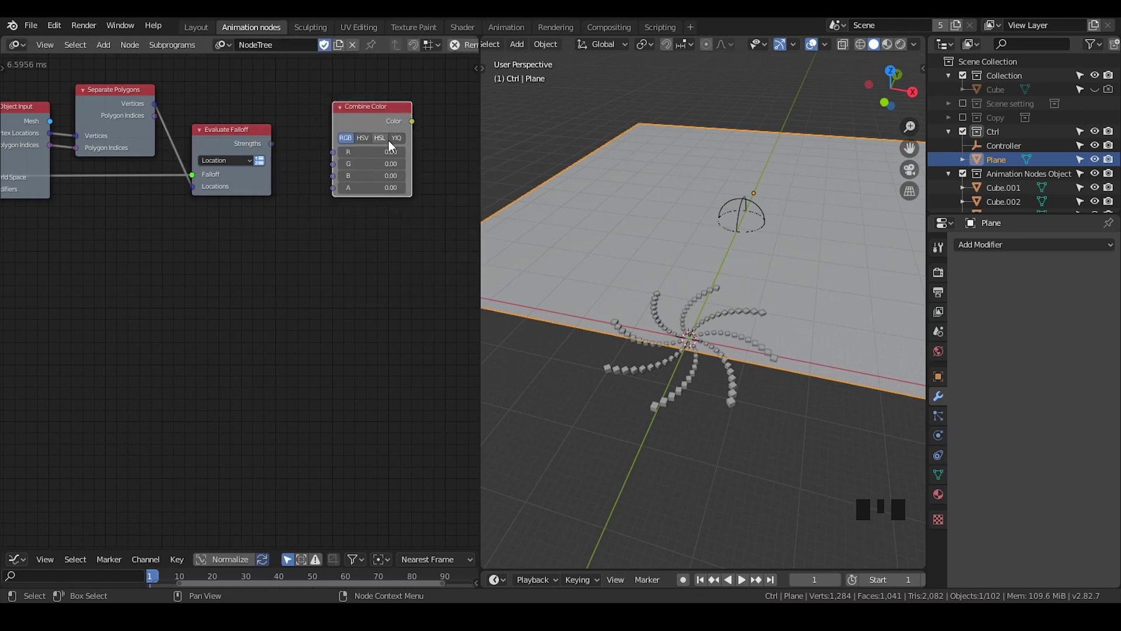
- Add Combine Color in HSL mode with L driven by Evaluate Falloff's Strengths
click(387, 151)
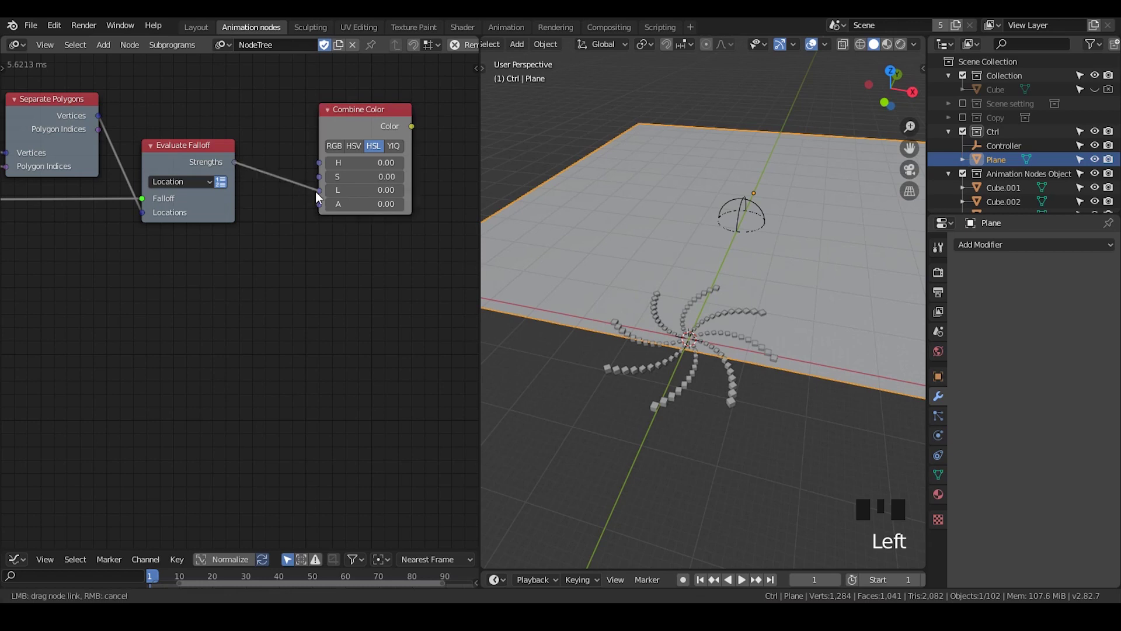
click(180, 162)
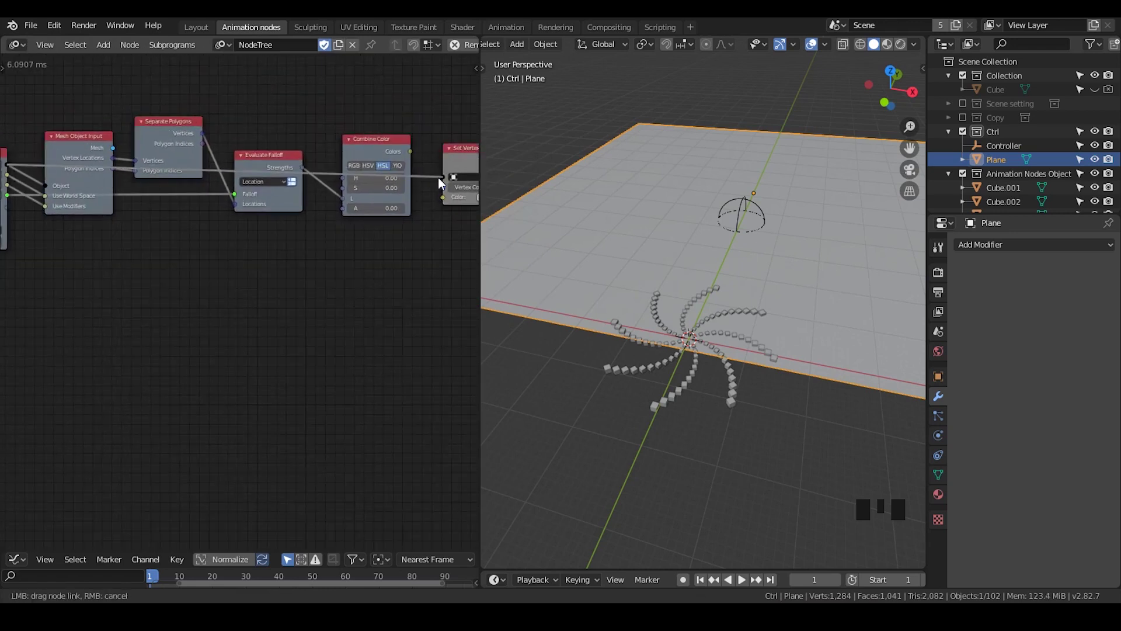
- Feed Combine Color's Colors into Set Vertex Color and create an invoke node for My Group
click(460, 159)
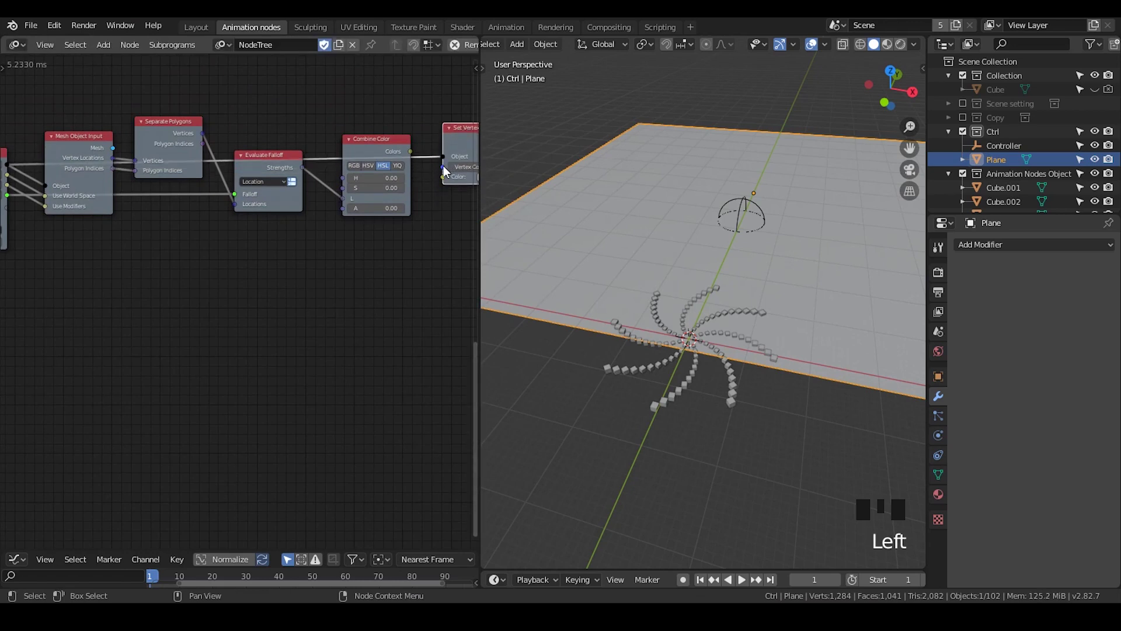
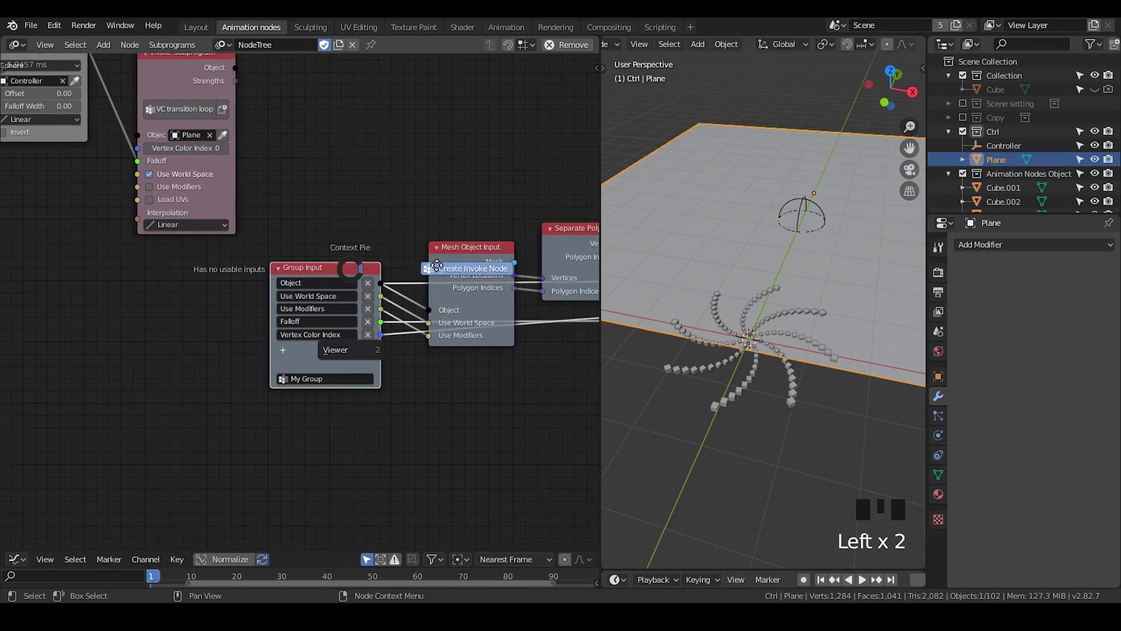
key(w)
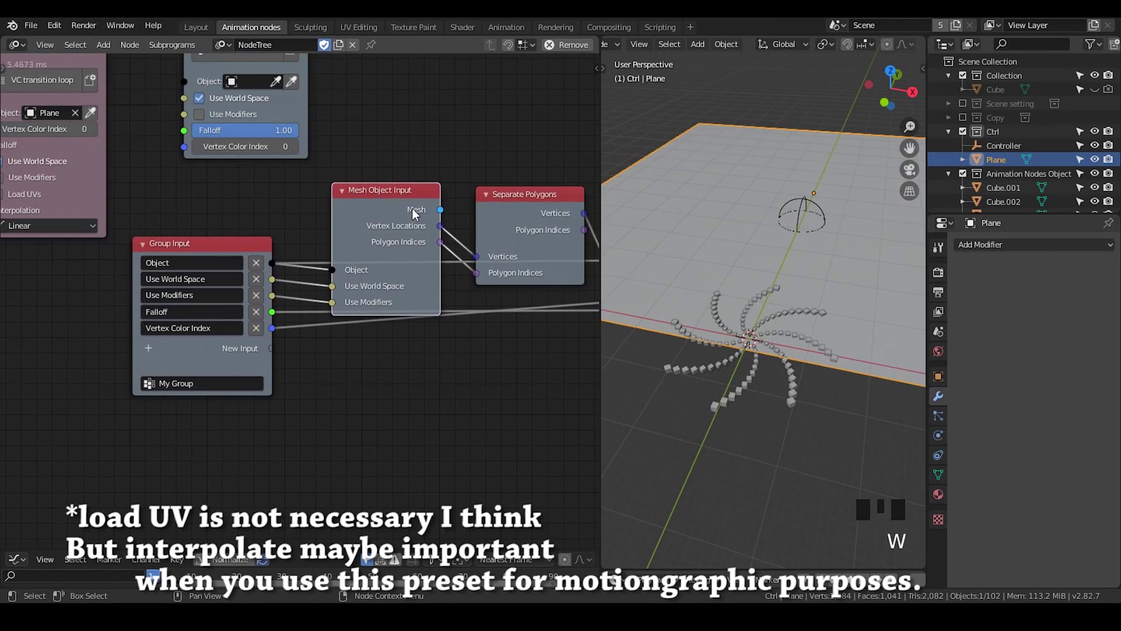
- Delete the VC transition loop invoke and set My Group invoke's Object to Plane
key(u)
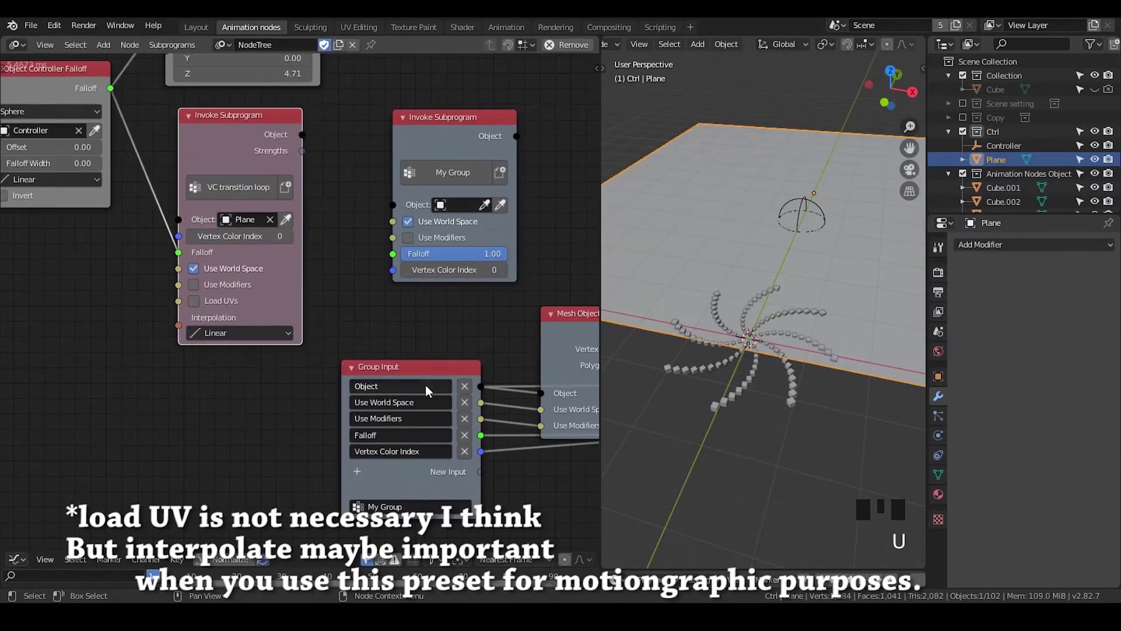
key(x)
click(254, 240)
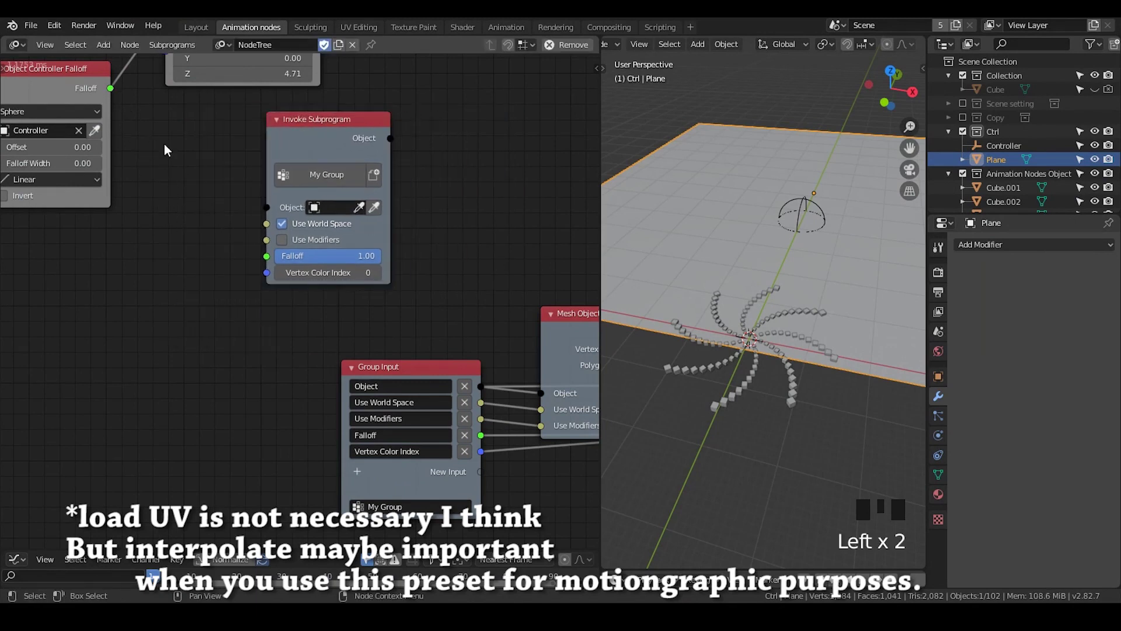
click(363, 214)
- Feed the Object Controller Falloff into My Group and scale up the Controller object
drag(376, 209, 911, 52)
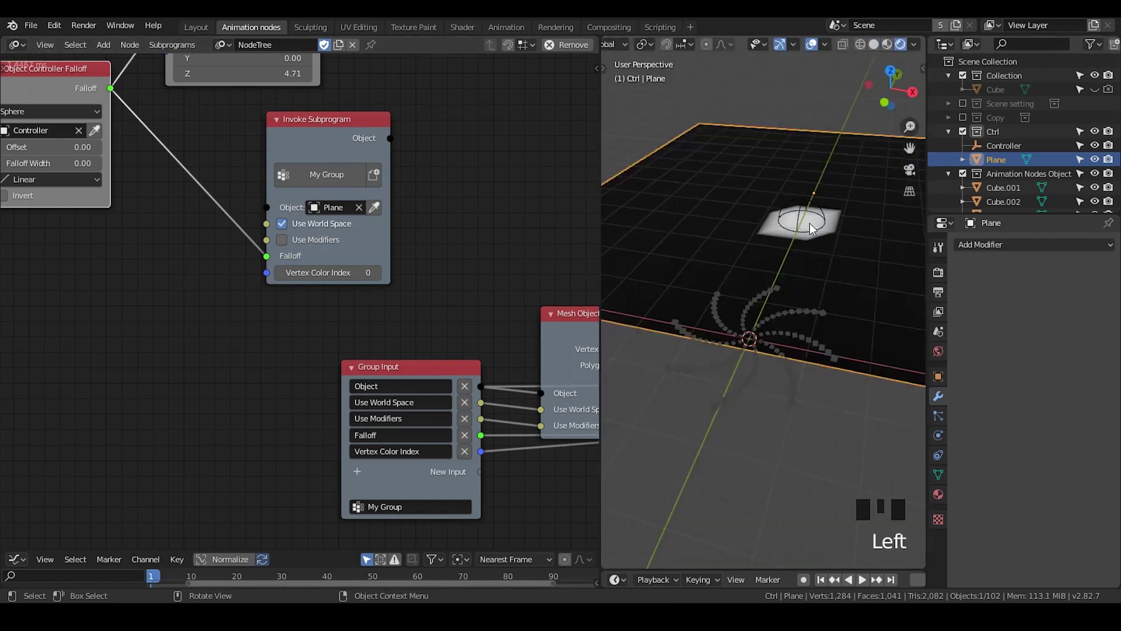
click(808, 215)
key(g)
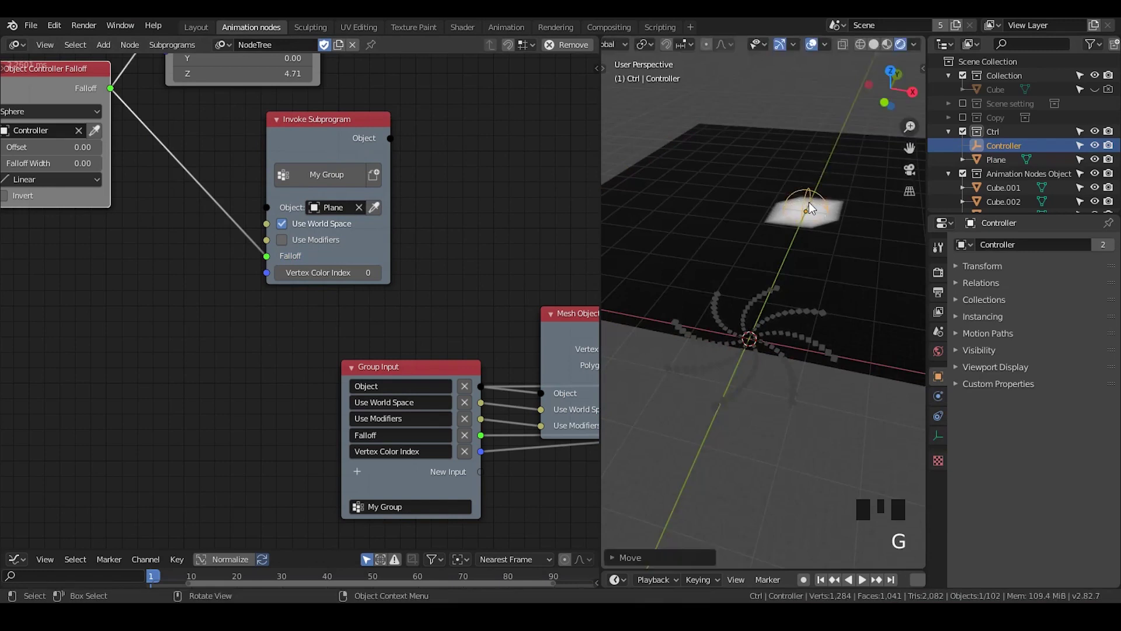
key(s)
key(g)
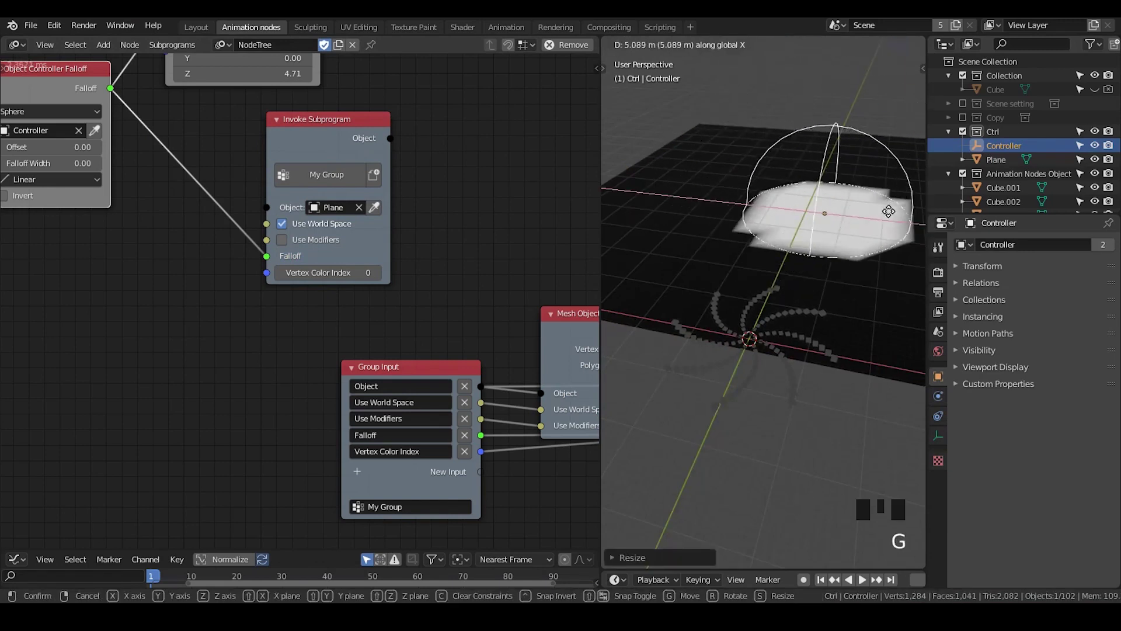
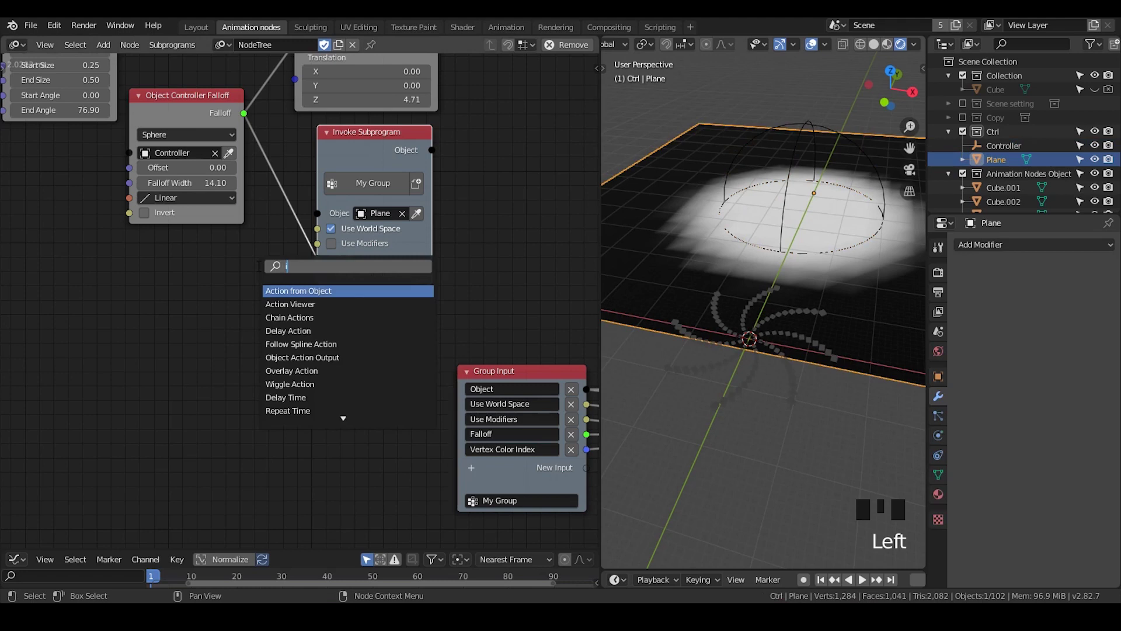
- Add an Index Mask Falloff set to Every Nth with Step 5 feeding the invoke's Falloff
key(ctrl+a)
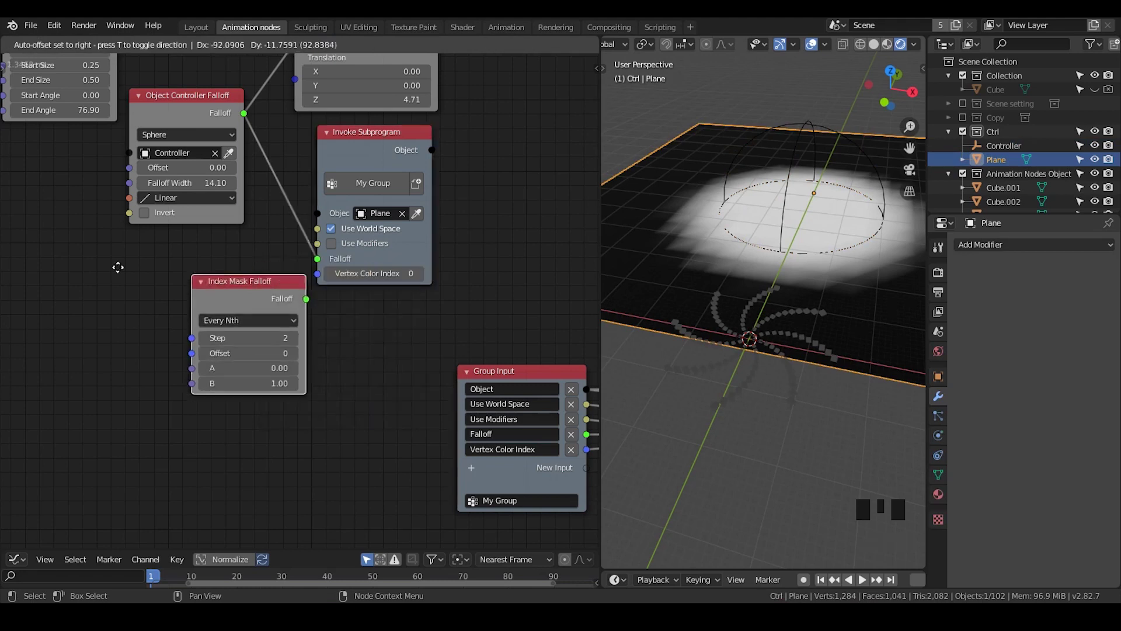
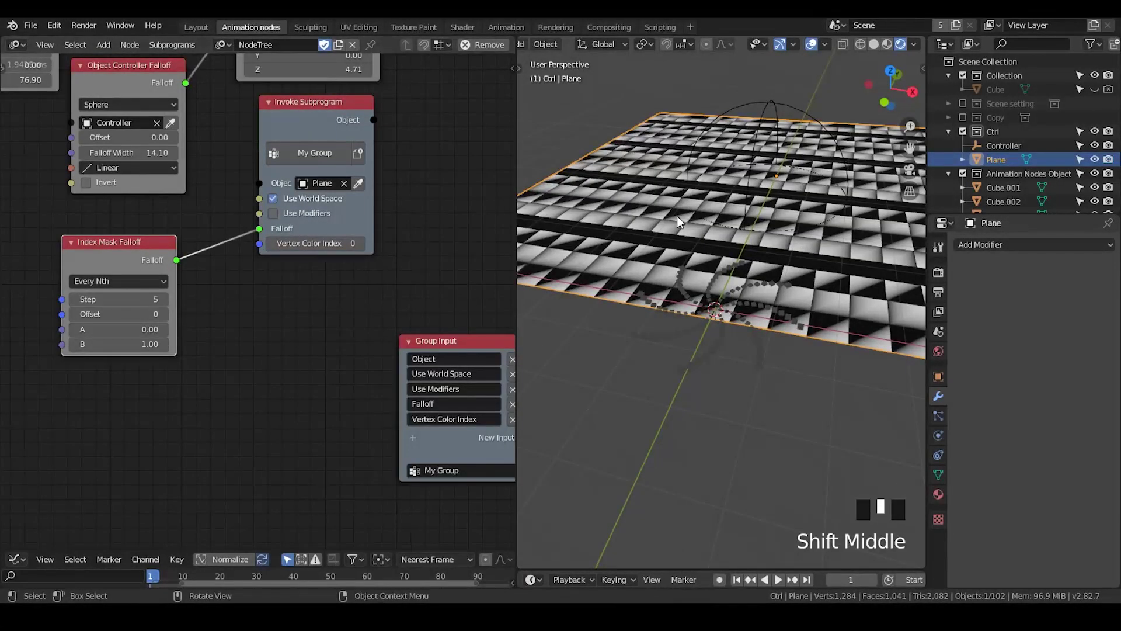
scroll(up, 3)
scroll(down, 3)
scroll(up, 3)
click(713, 236)
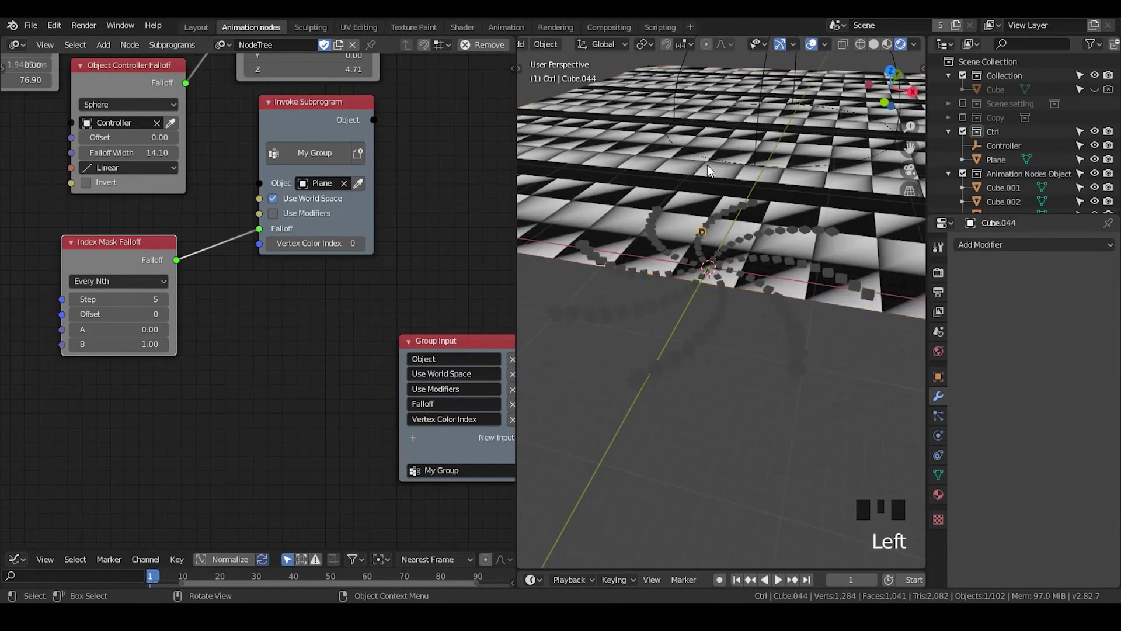
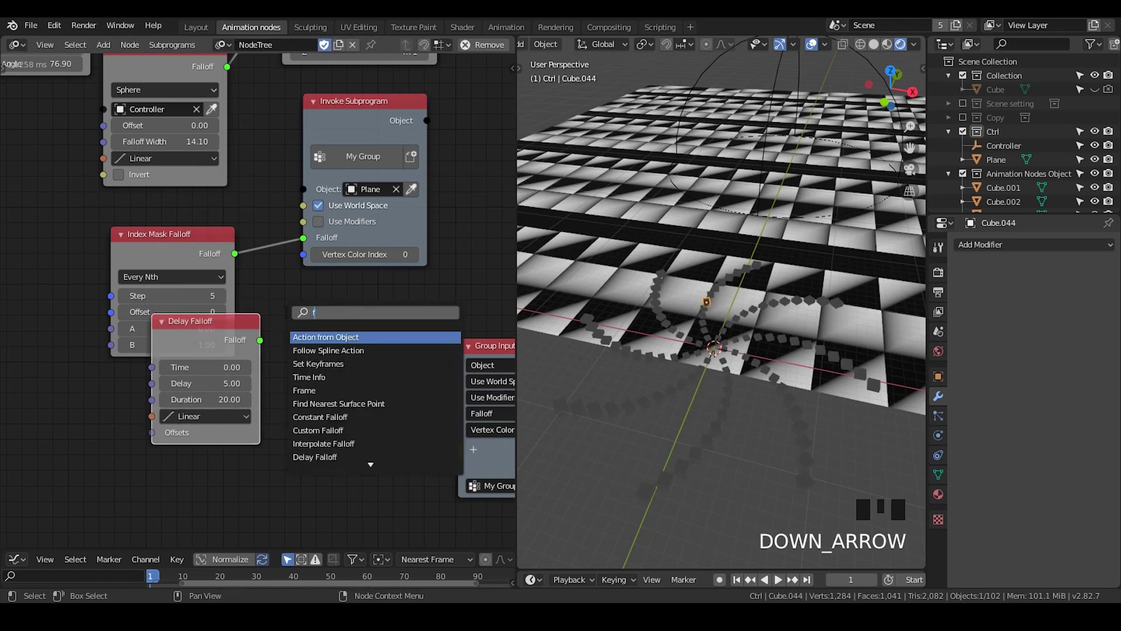
- Add Fade Falloff, then a NurbsPath Spline Falloff linked to the Invoke Subprogram's Falloff
key(BackSpace)
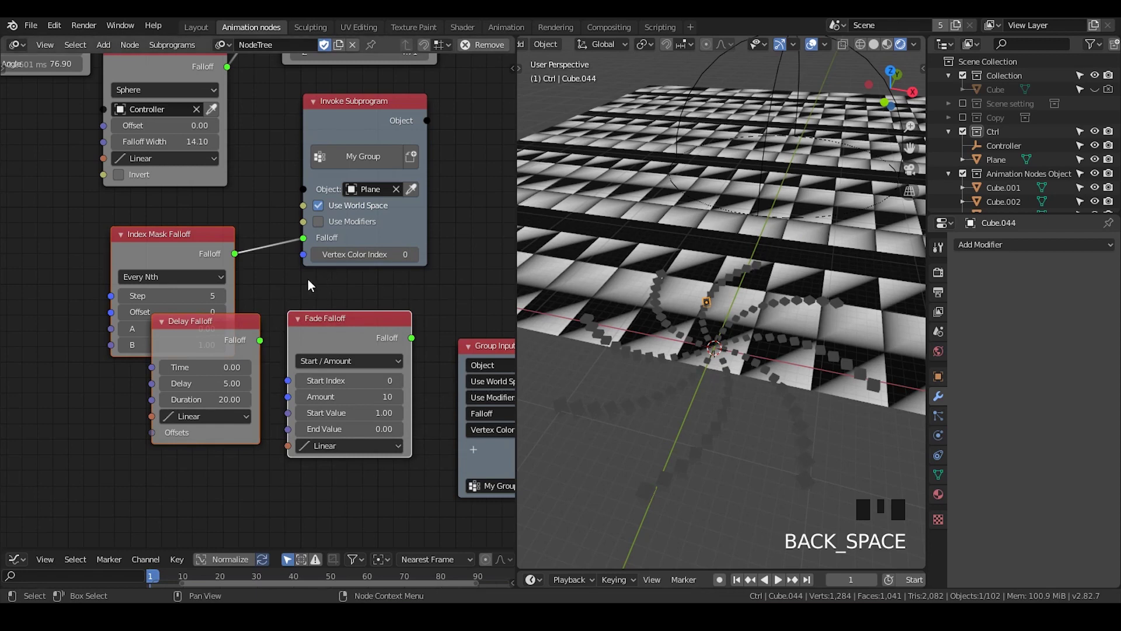
key(g)
click(239, 189)
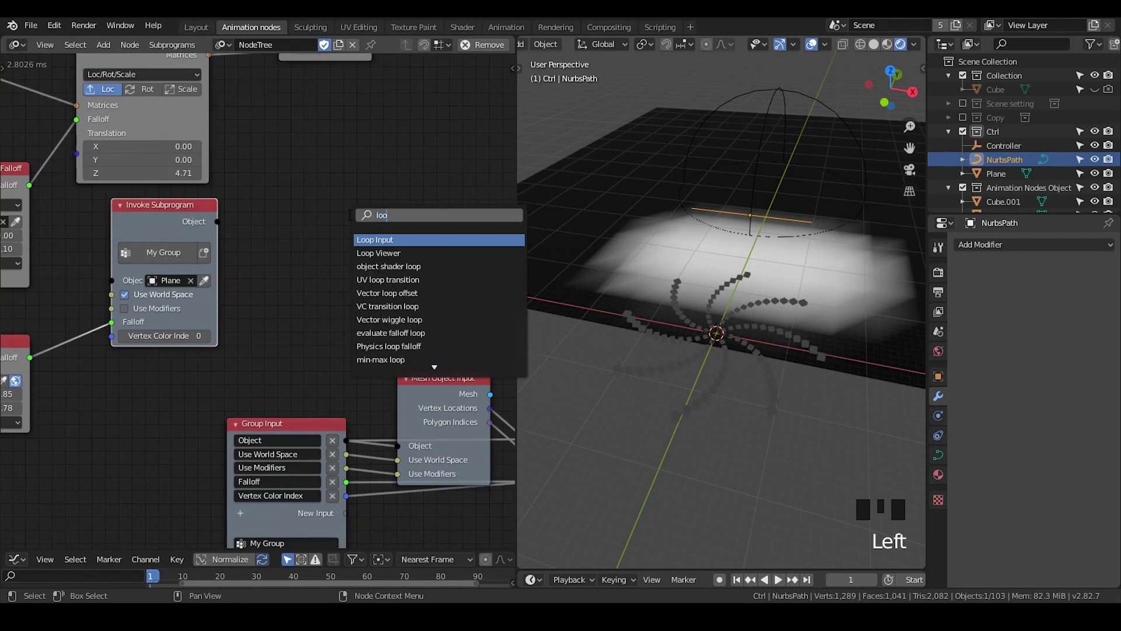
- Add Loop Input and Object Controller Falloff, replacing the Offset parameter with an Object parameter
key(o)
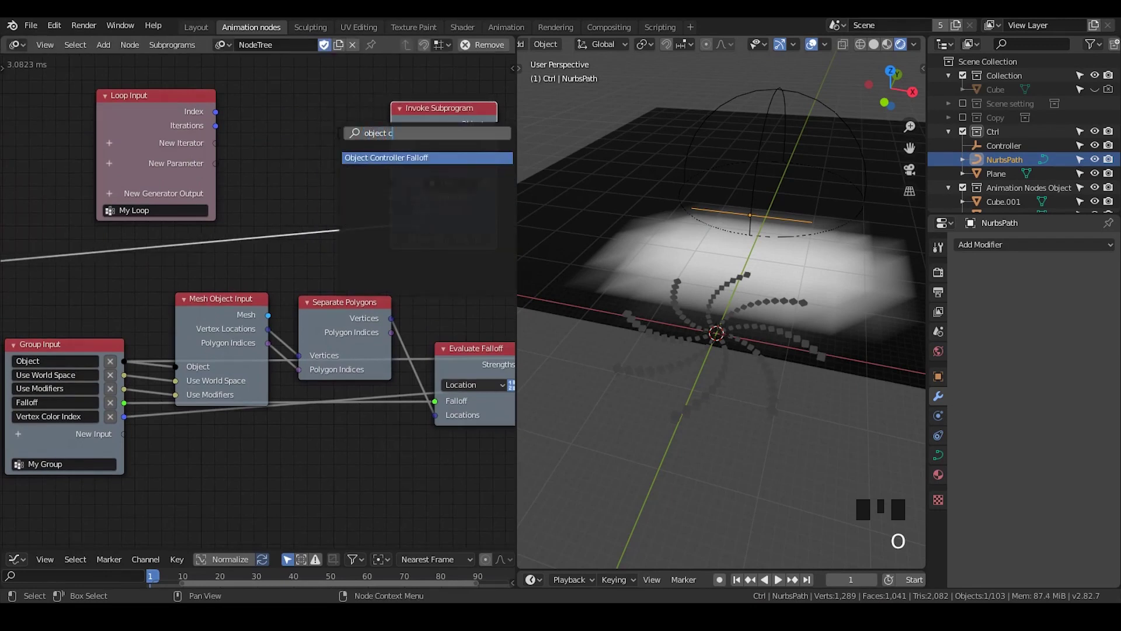
key(ctrl+a)
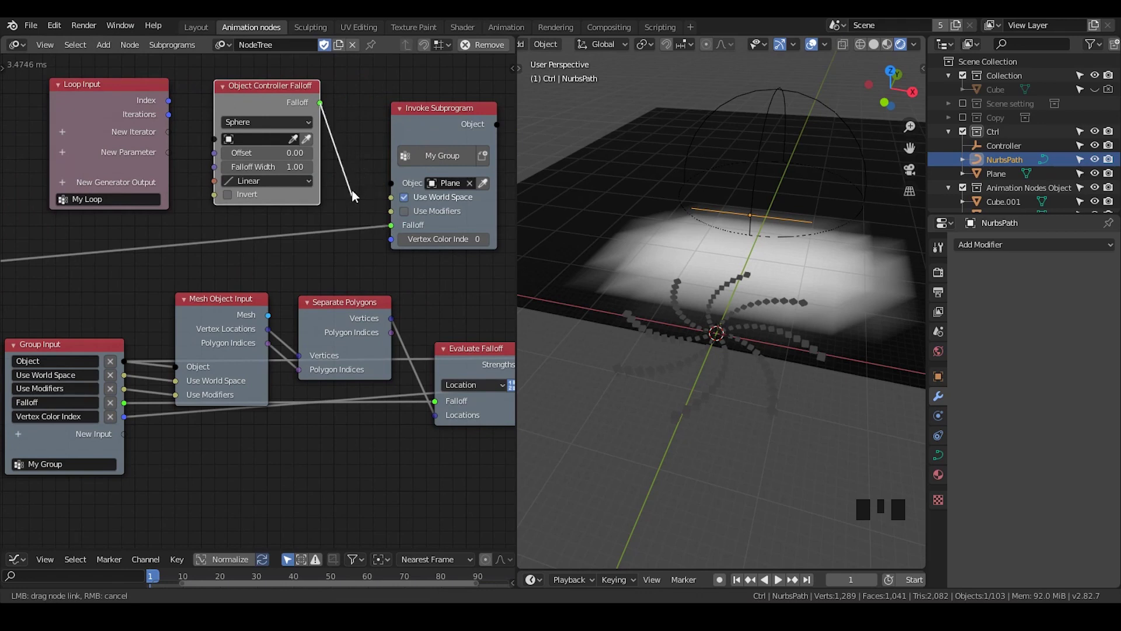
click(253, 162)
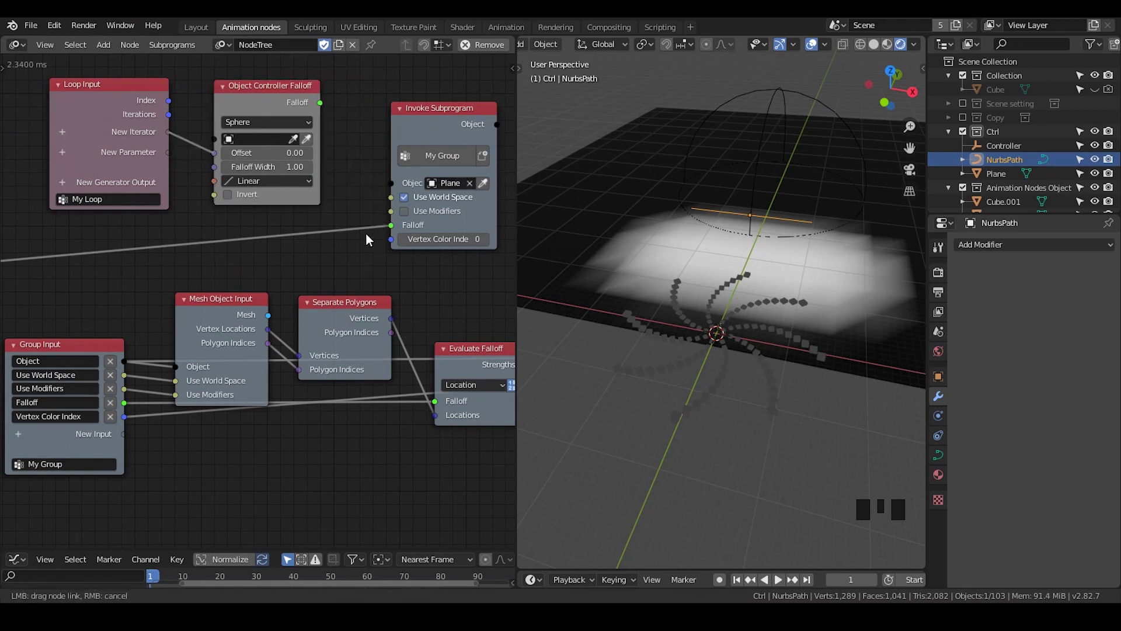
key(Left)
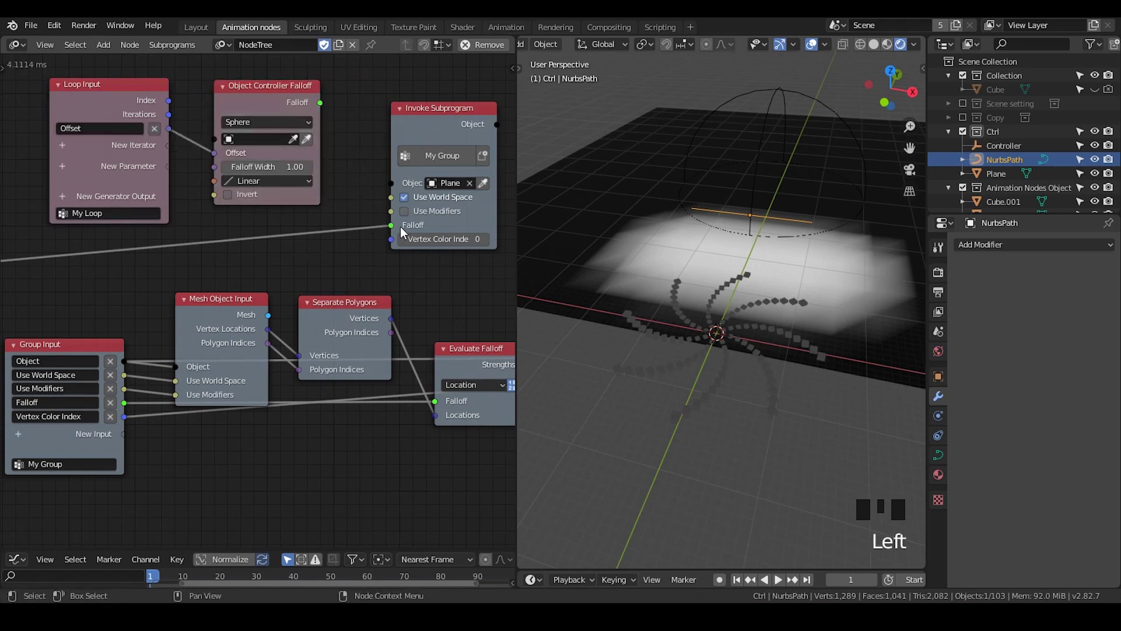
key(Left)
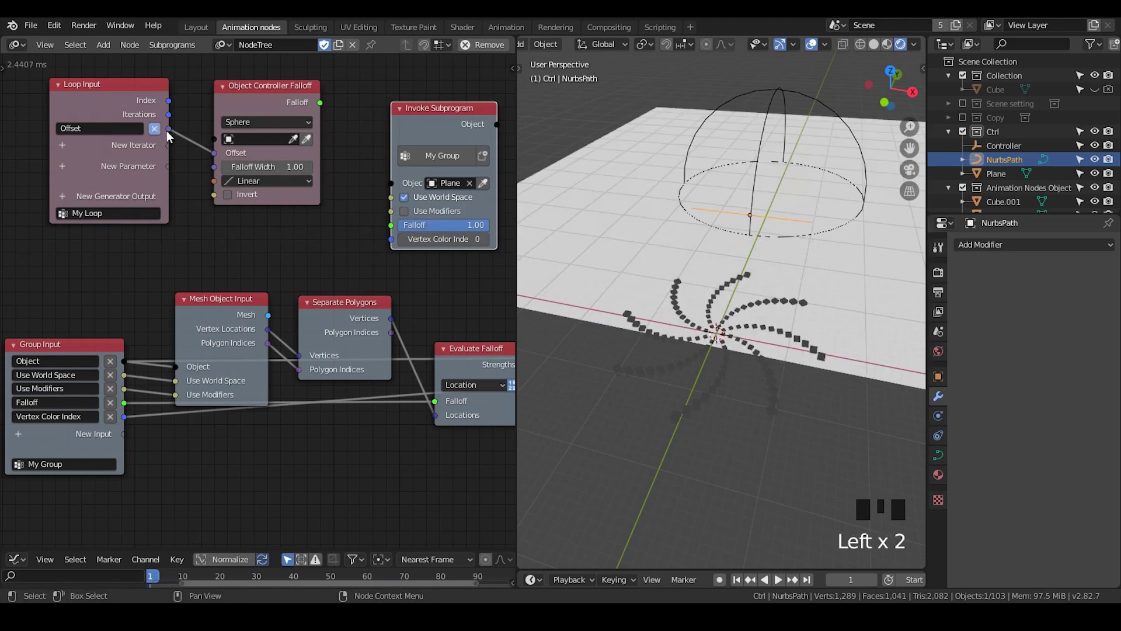
key(Left)
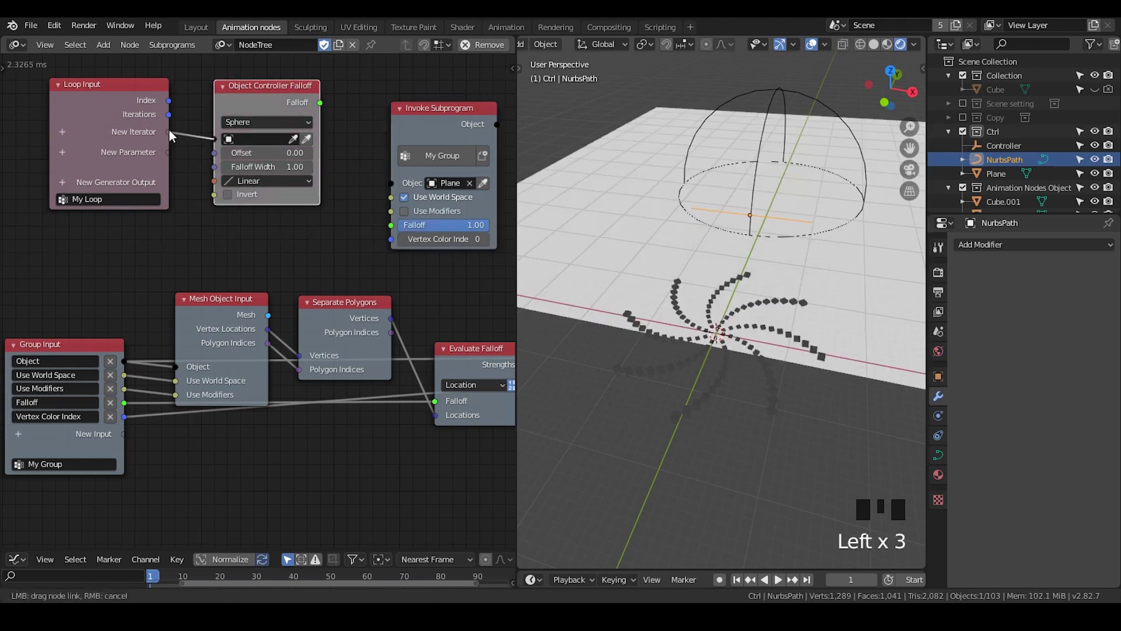
key(Left)
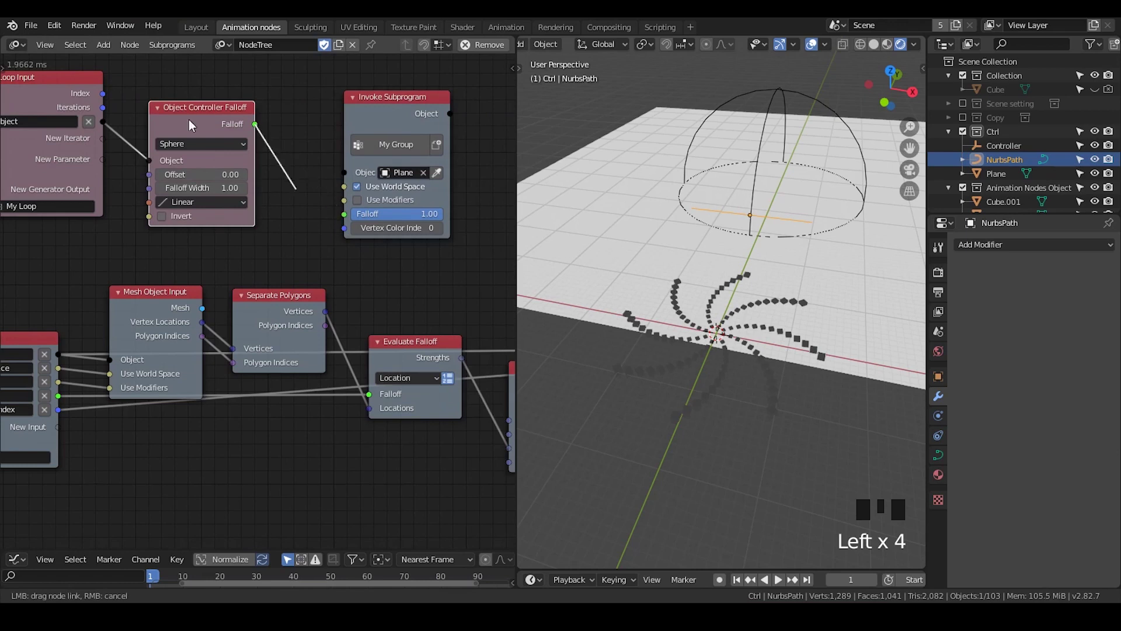
- Link the loop's Object parameter to the controller falloff's Object socket and select Plane
click(349, 217)
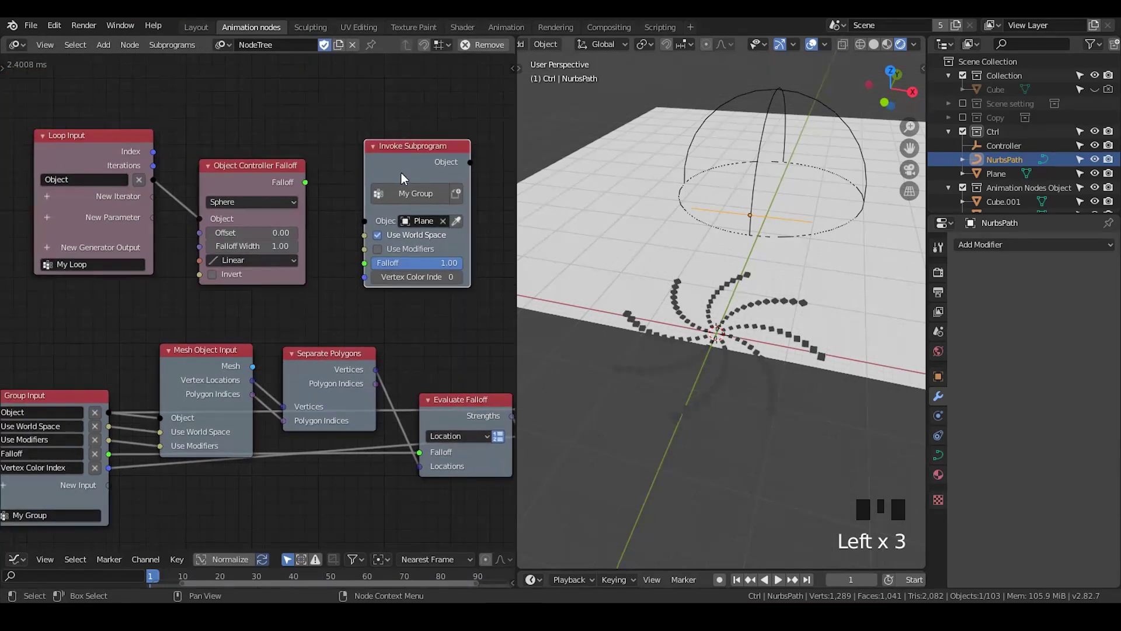
drag(739, 225, 714, 224)
scroll(down, 3)
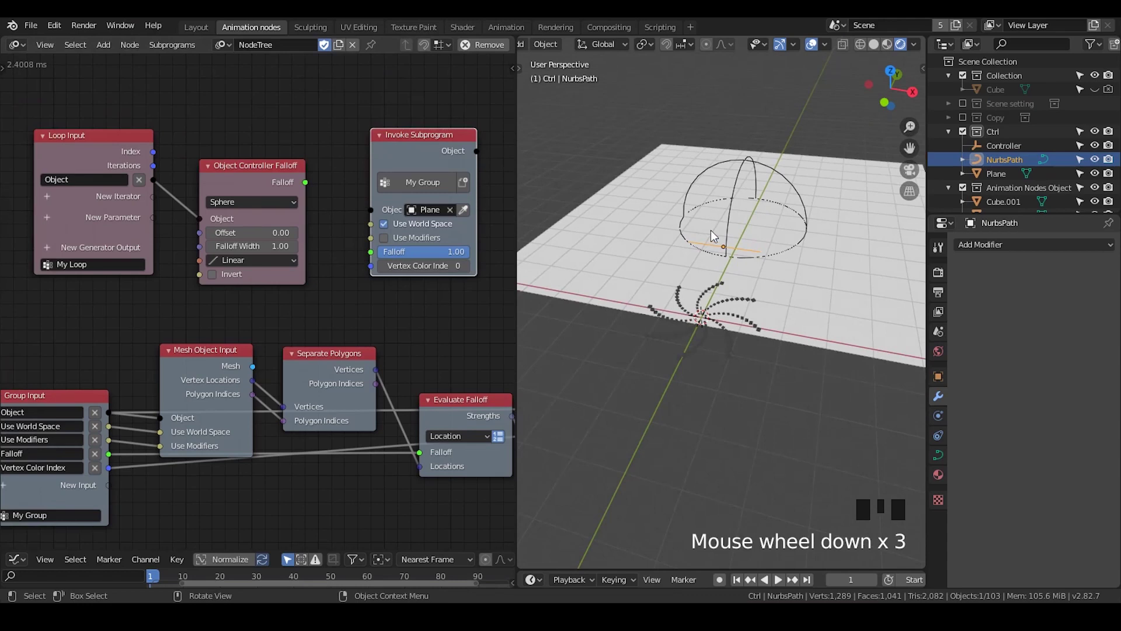
click(666, 217)
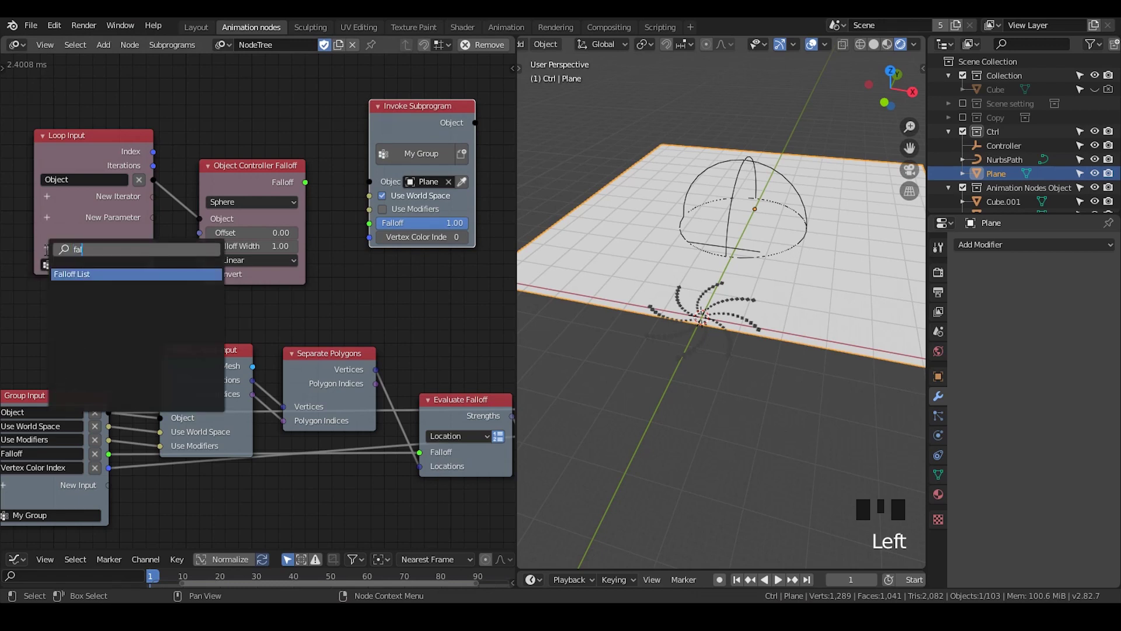
- Add a Falloff List generator output to the loop
key(l)
click(370, 303)
key(w)
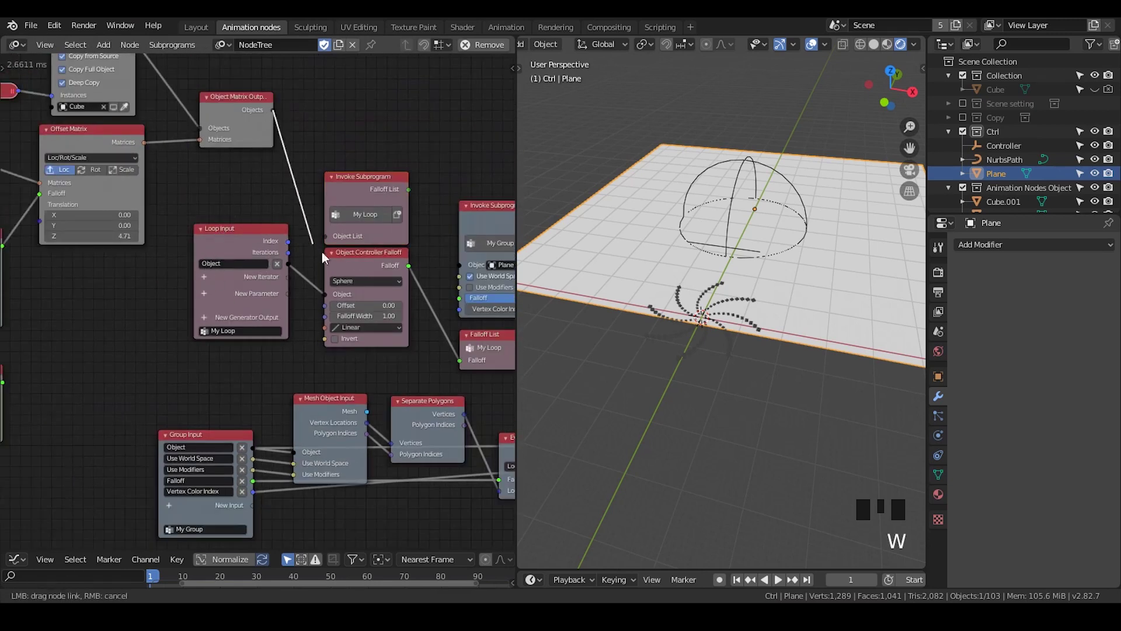
- Add a Max-mode Mix Falloffs node taking the loop's Falloff List and feeding My Group's falloff
click(399, 252)
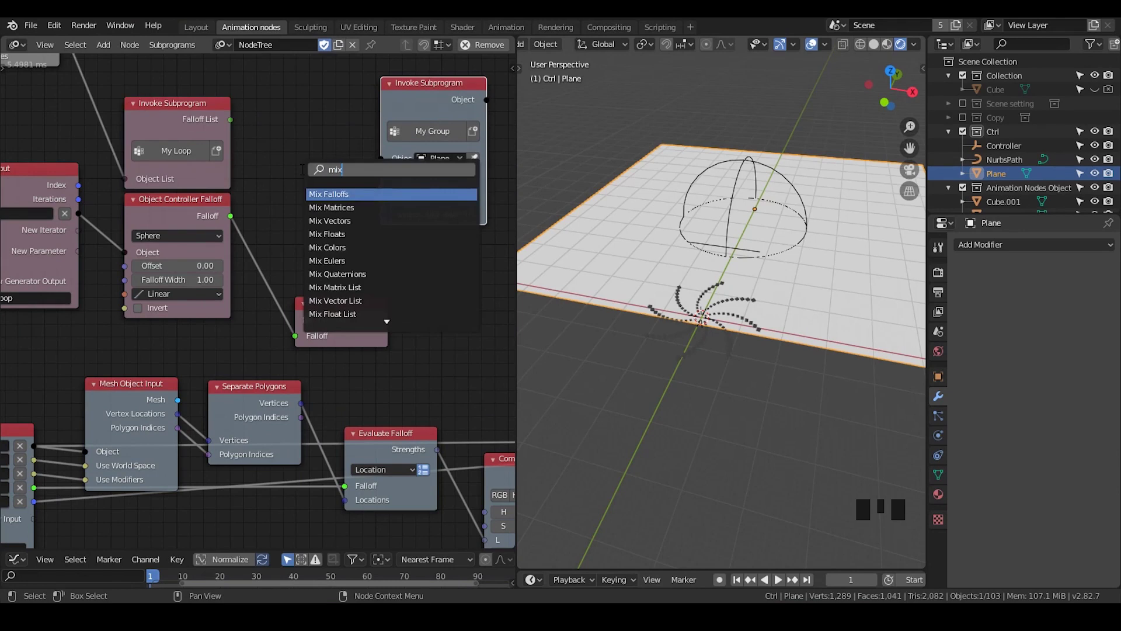
key(ctrl+a)
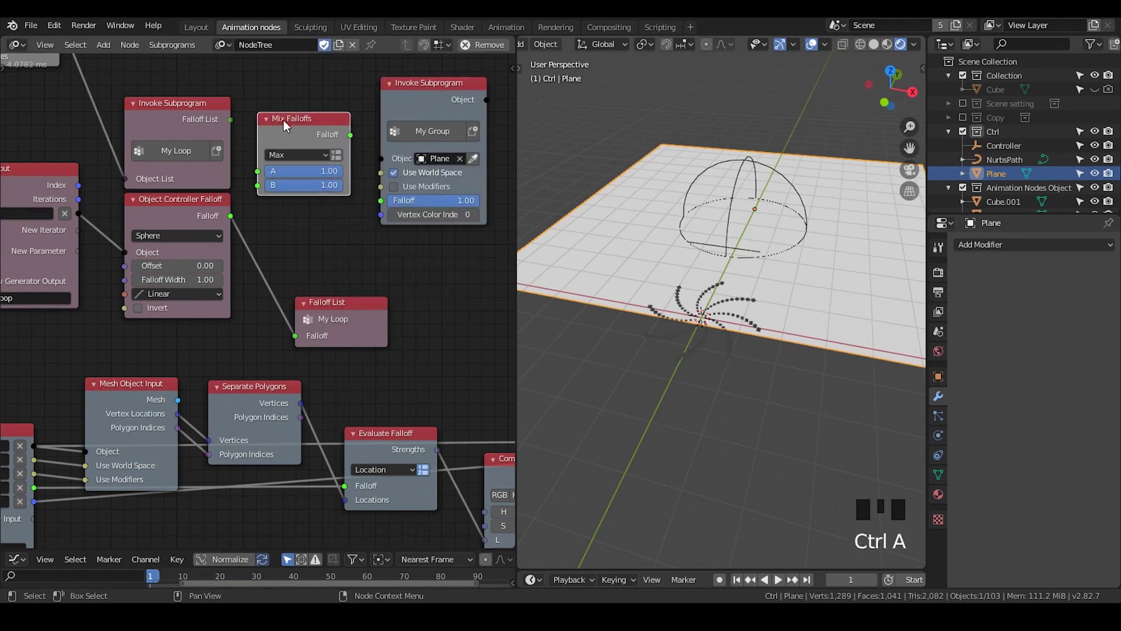
click(315, 143)
click(356, 144)
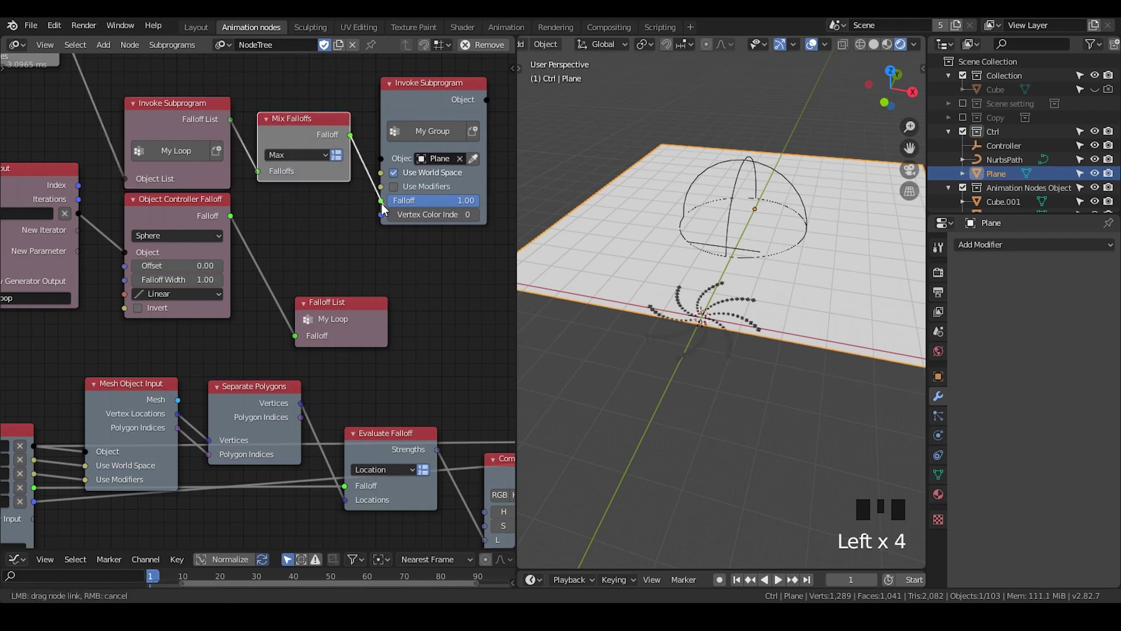
click(387, 197)
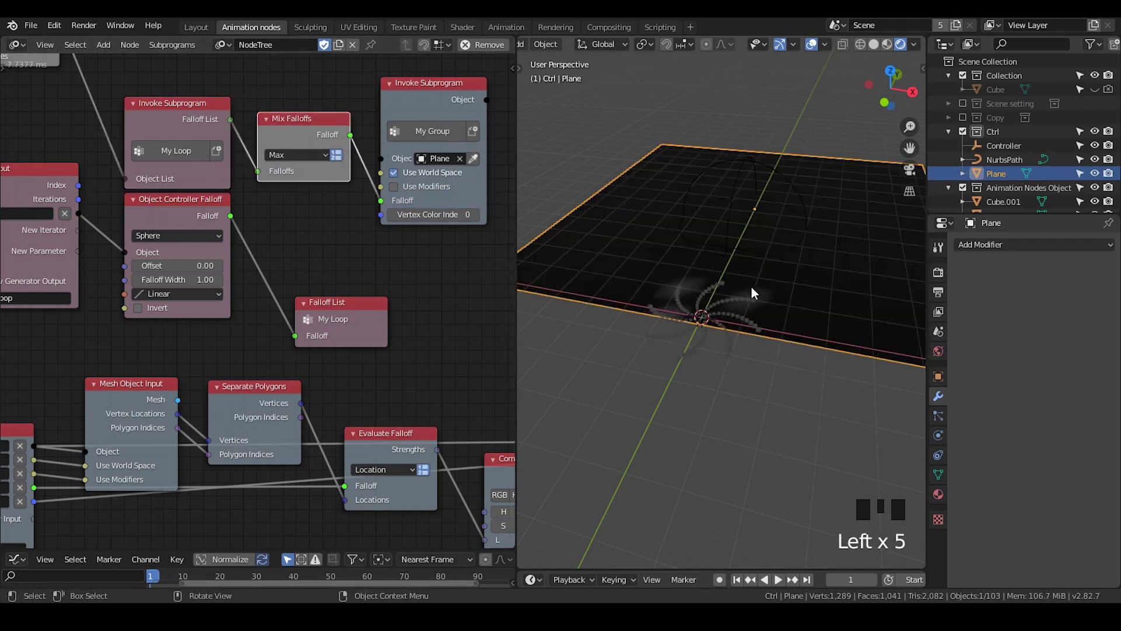
- Unlink the mixed falloff from the group and remove the direct controller link
click(787, 266)
key(g)
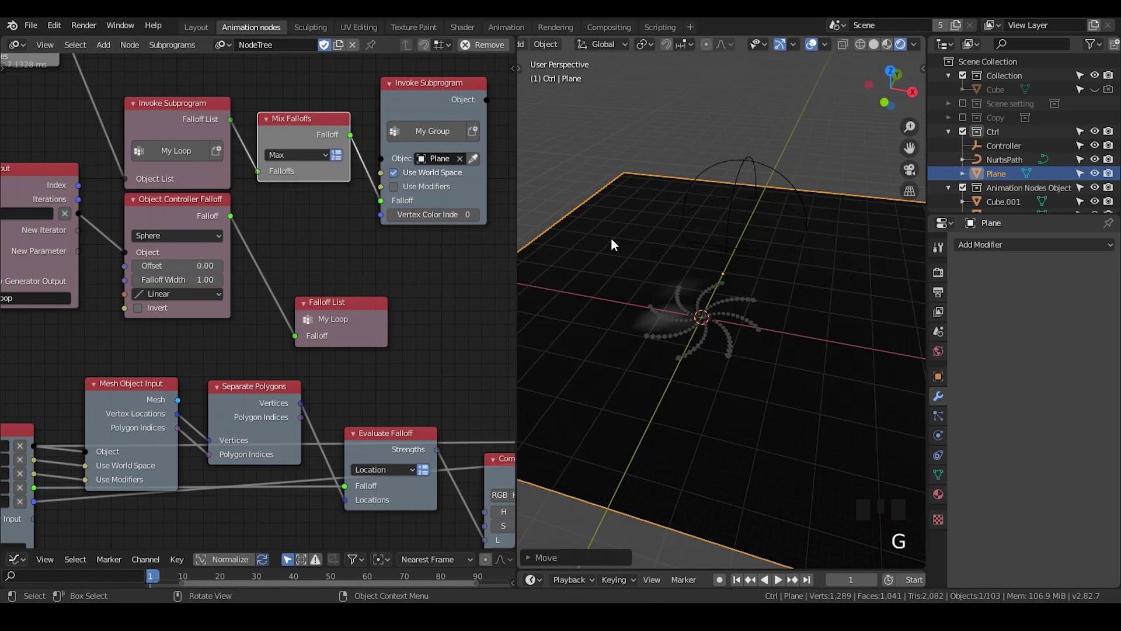
drag(375, 190, 348, 181)
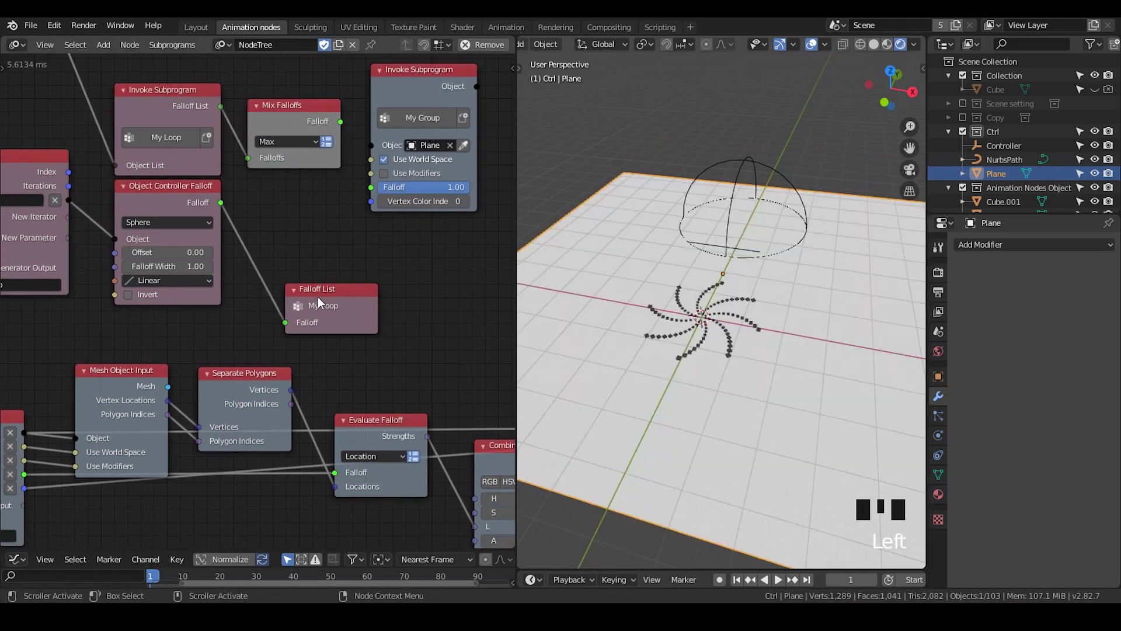
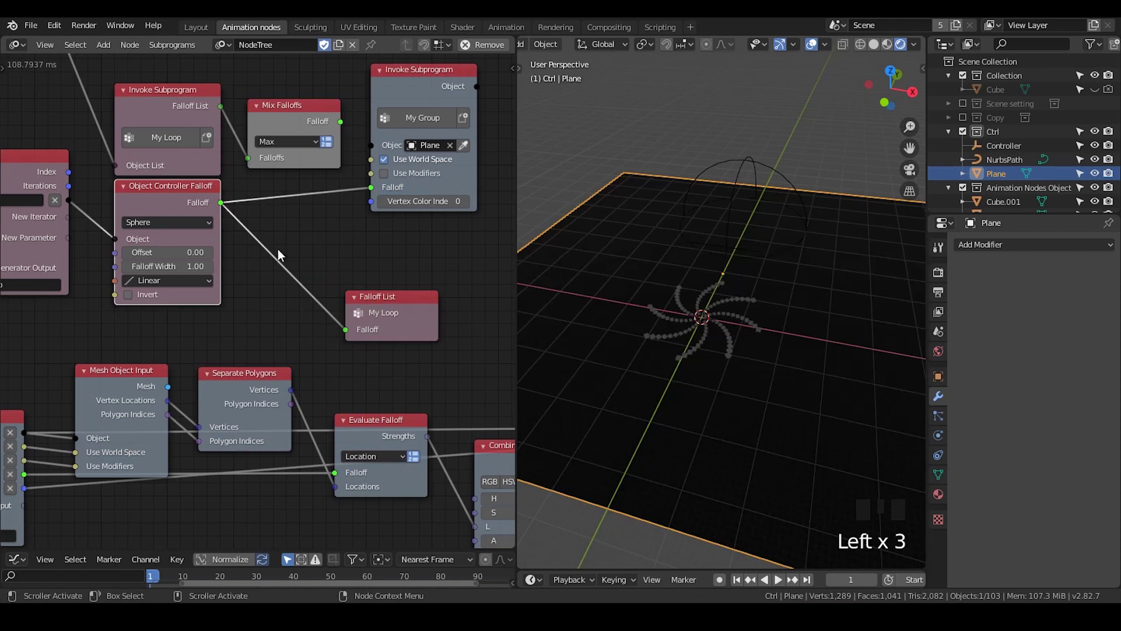
click(68, 70)
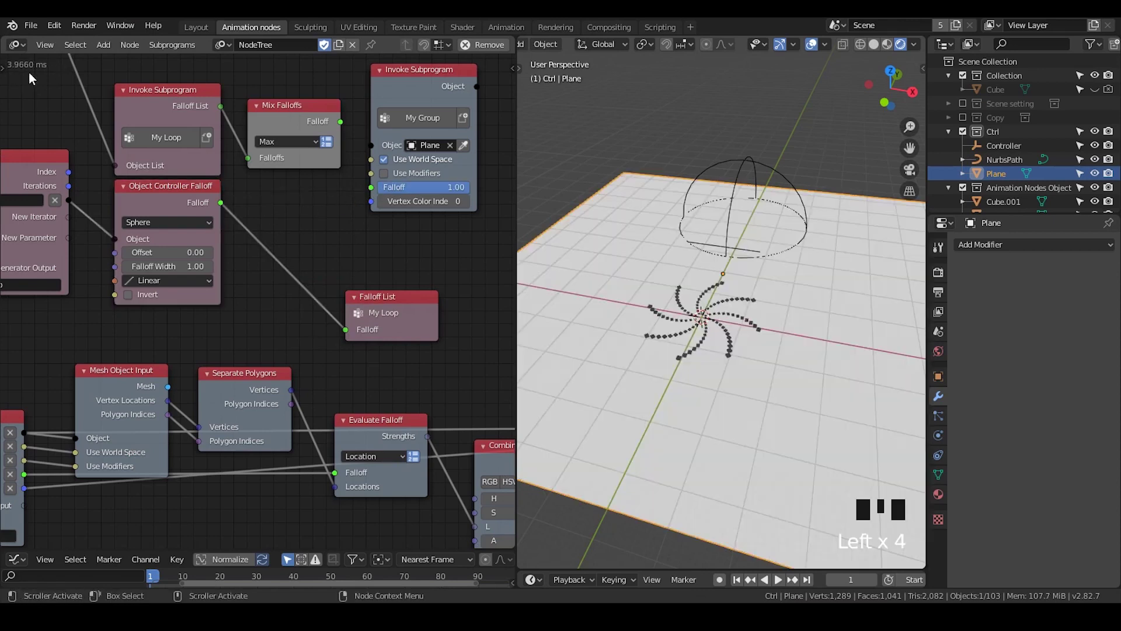
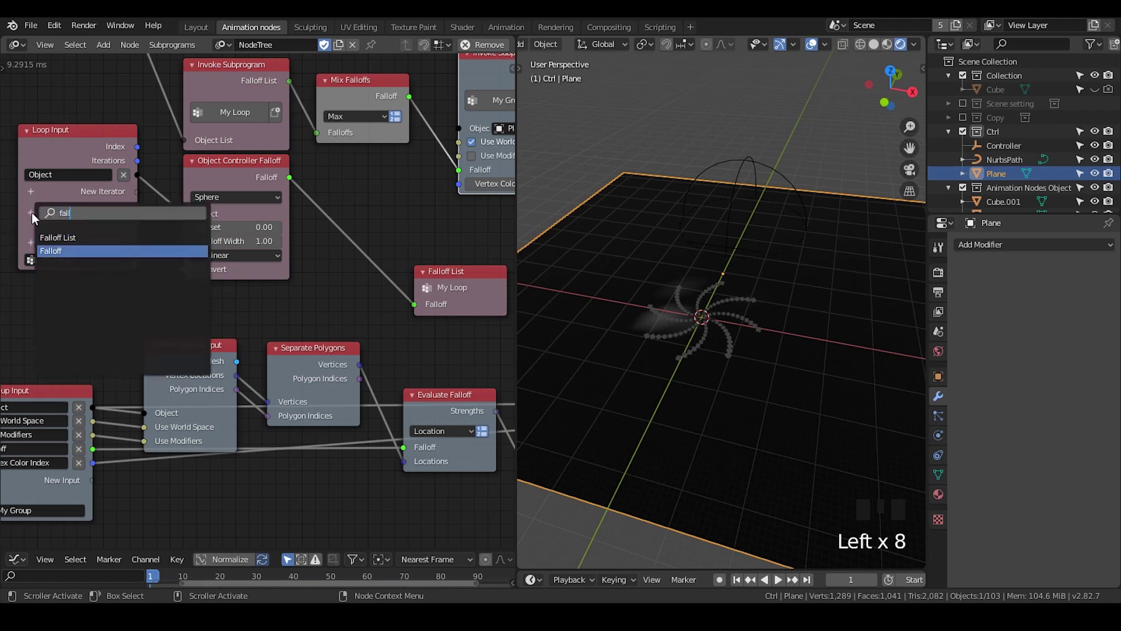
- Add an output Falloff loop parameter reassigned from the controller falloff and wire it into My Group, collapsing Mix Falloffs
key(l)
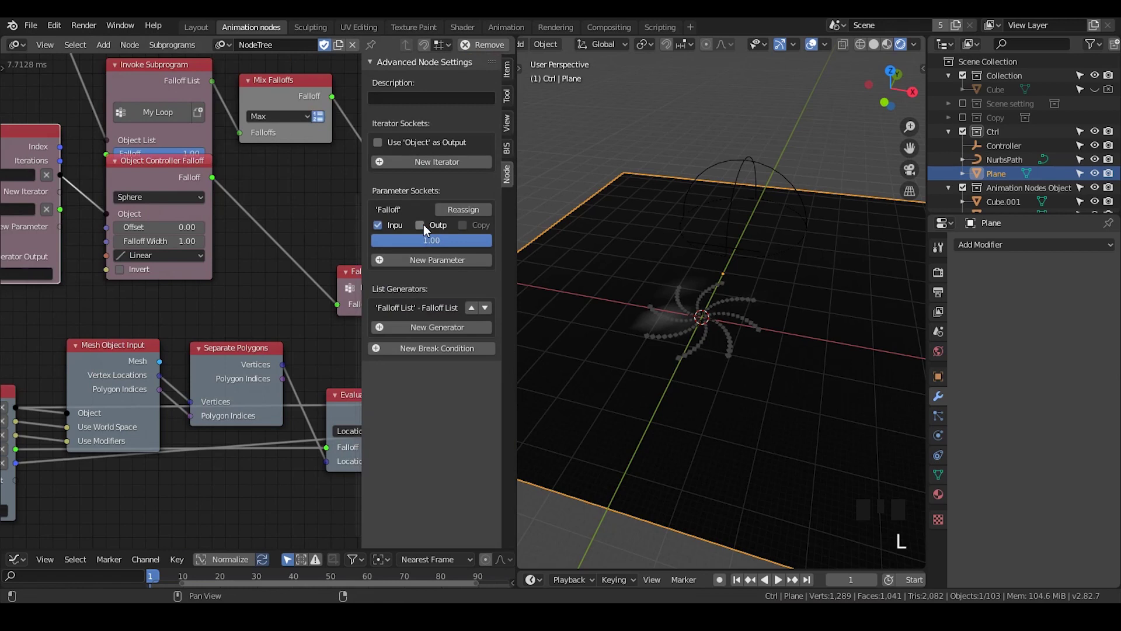
click(464, 214)
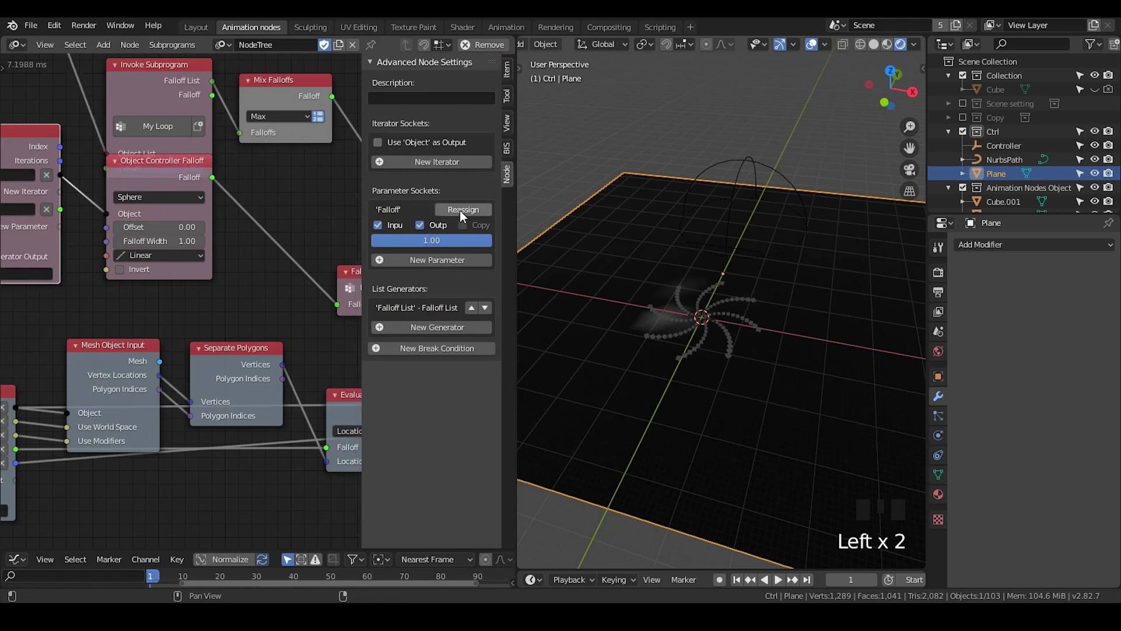
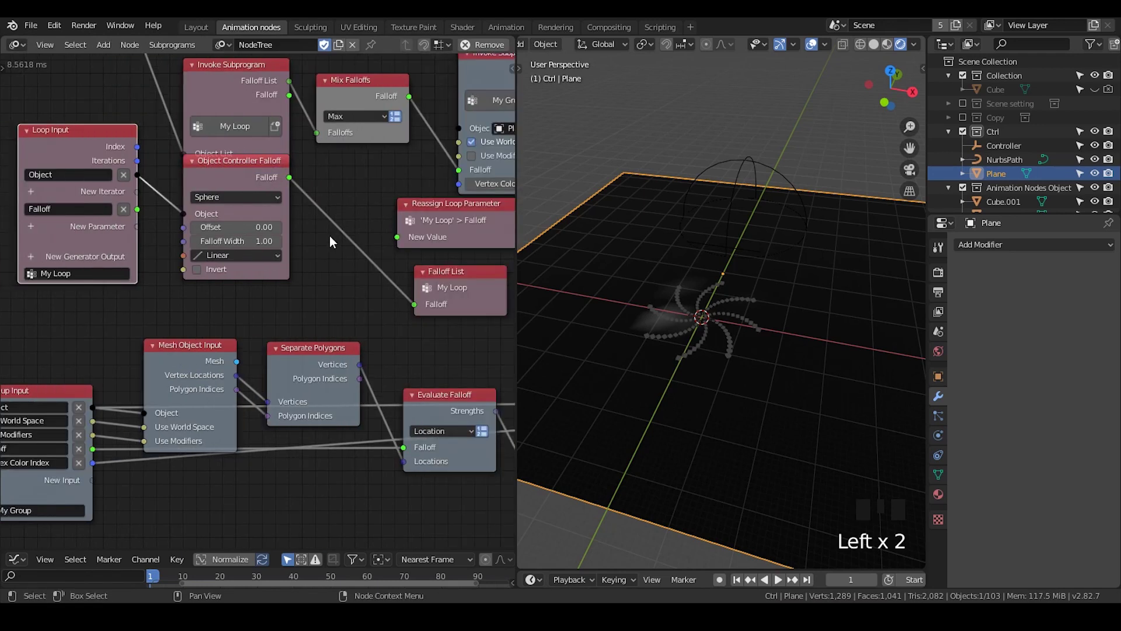
click(255, 209)
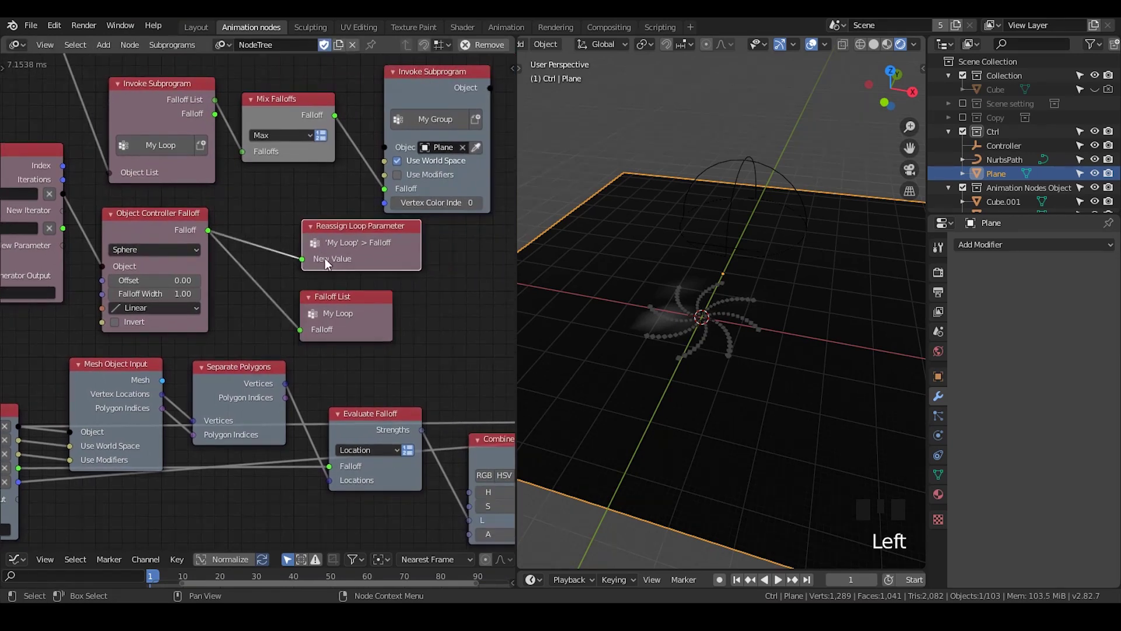
click(248, 163)
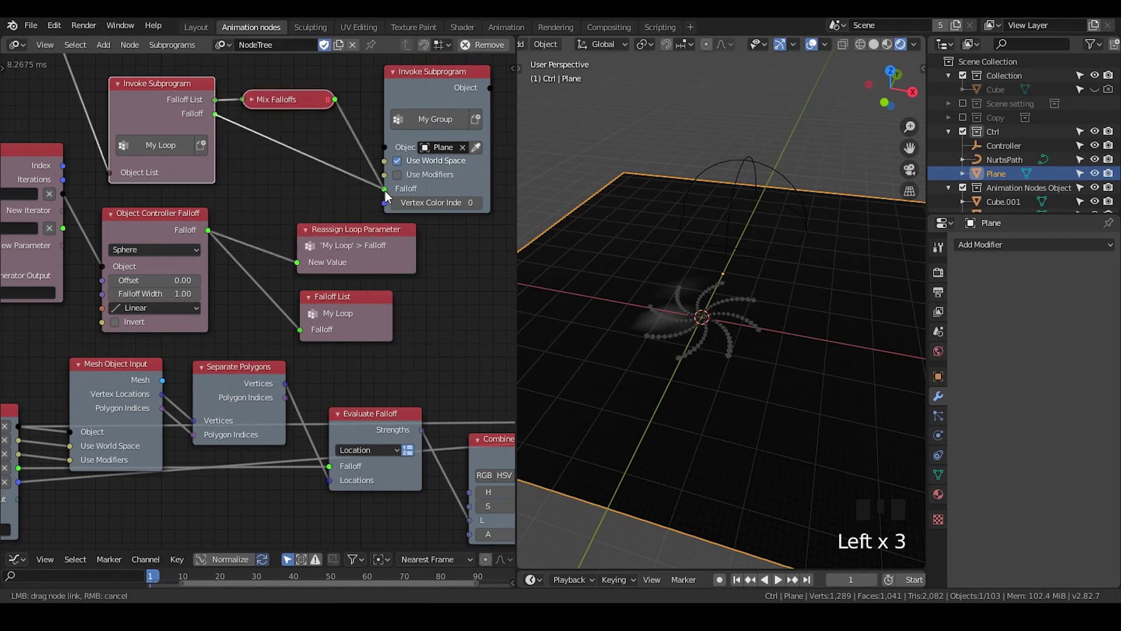
click(295, 212)
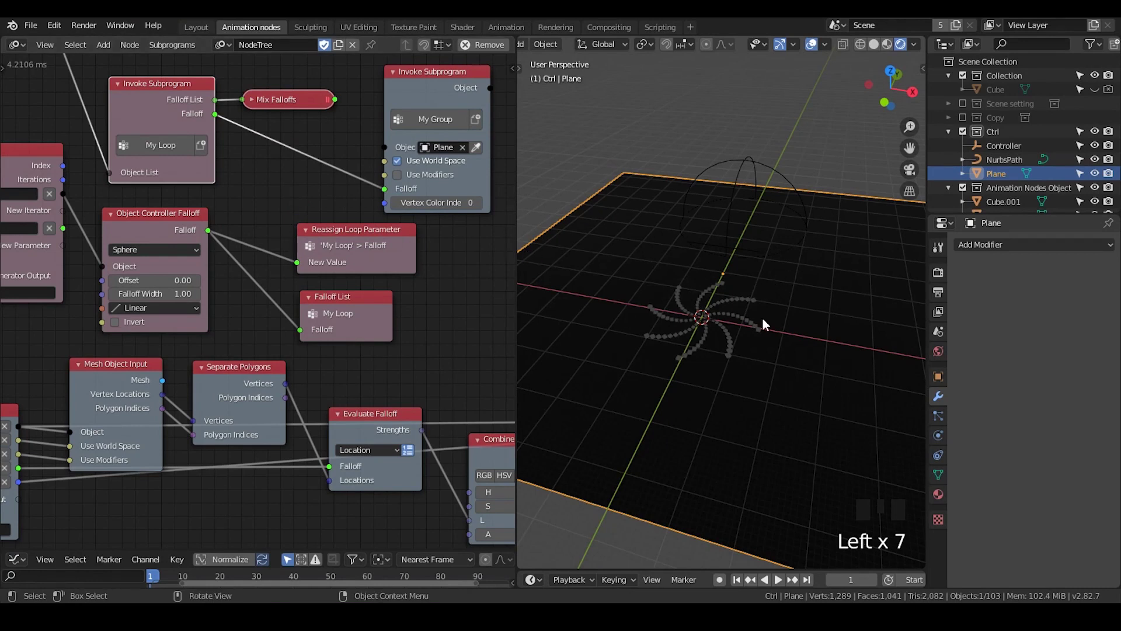